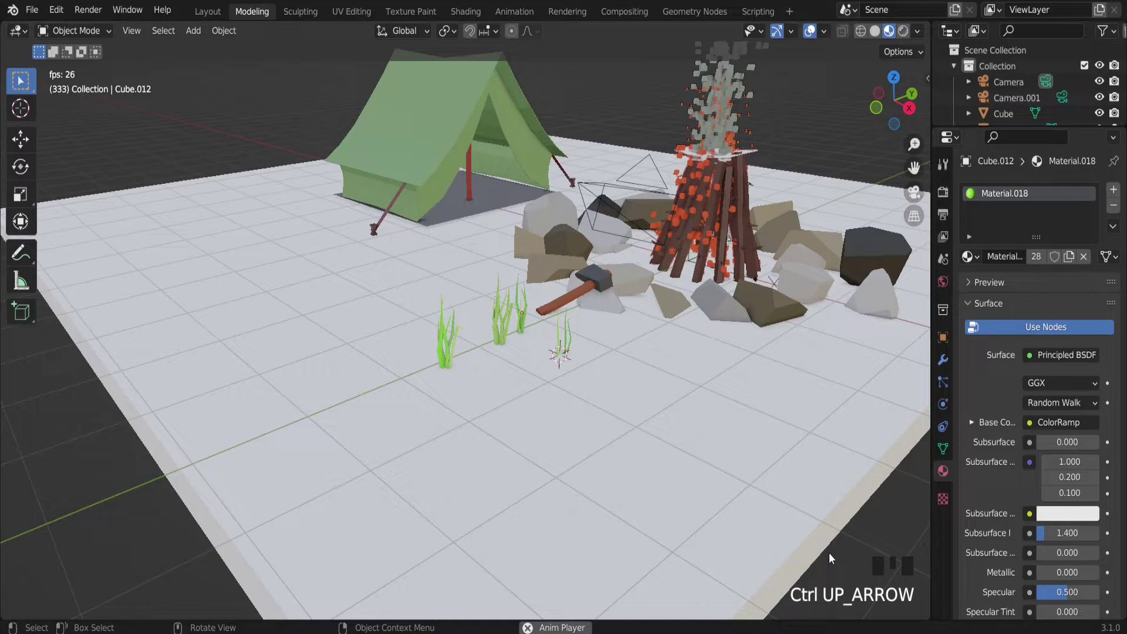
# Orbit and zoom around the campsite to inspect the grass tufts near the campfire.
pyautogui.scroll(3)
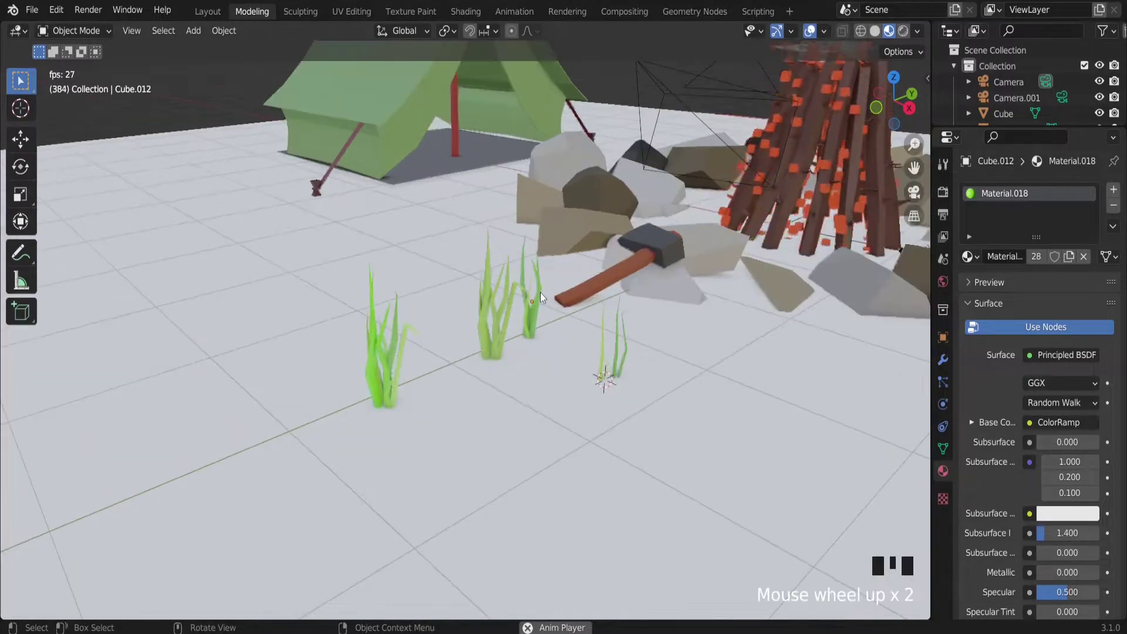
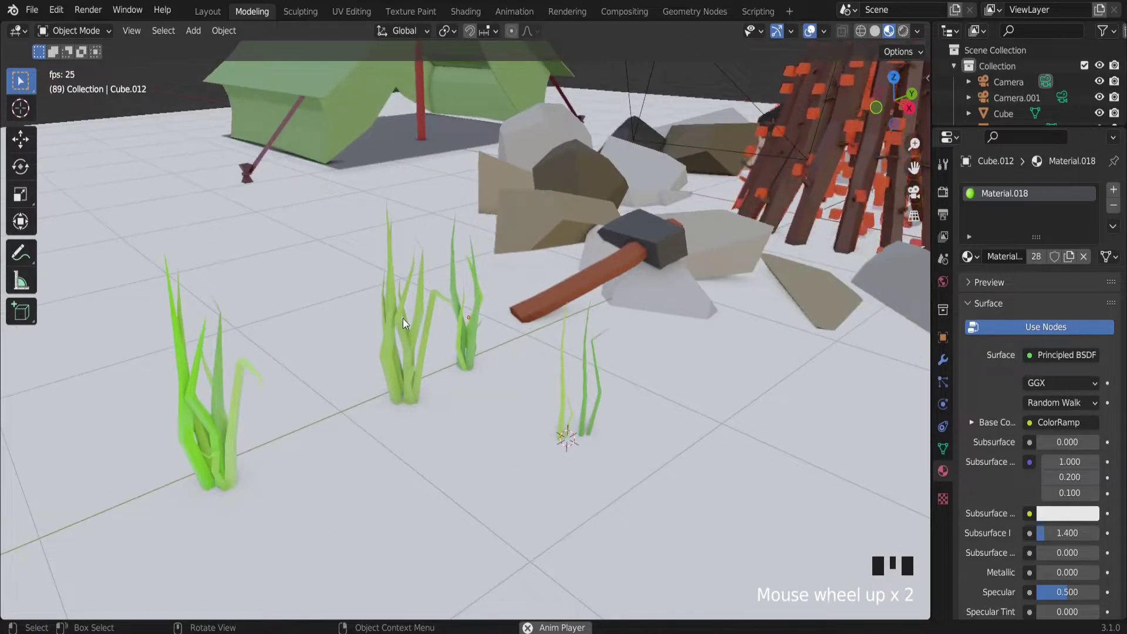
pyautogui.scroll(-3)
pyautogui.scroll(3)
pyautogui.scroll(-3)
pyautogui.scroll(-3)
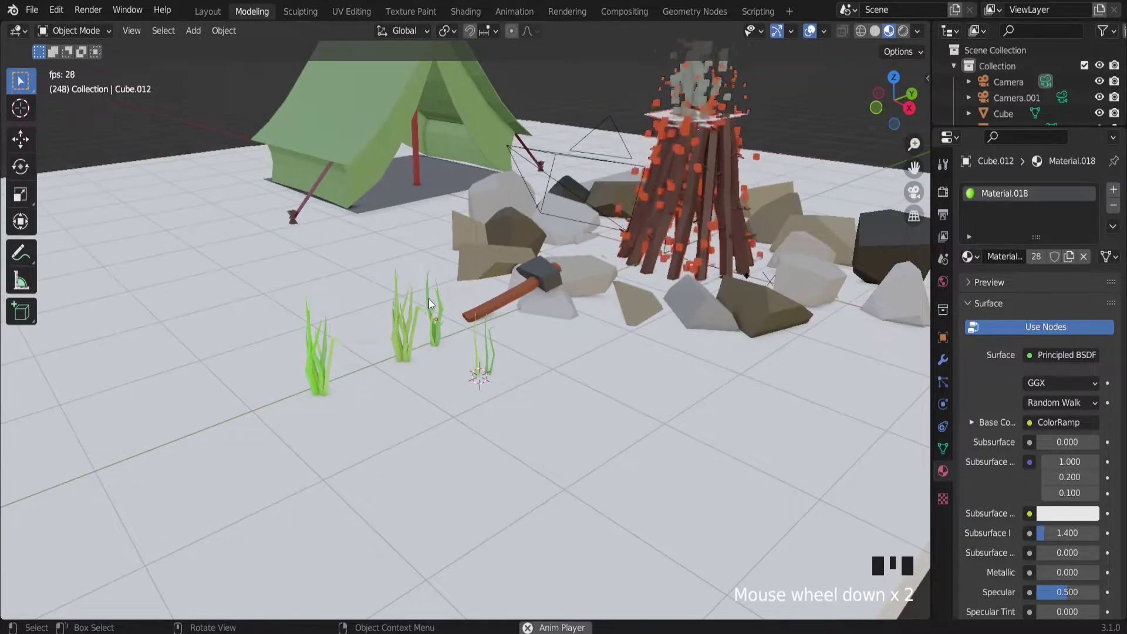
pyautogui.scroll(3)
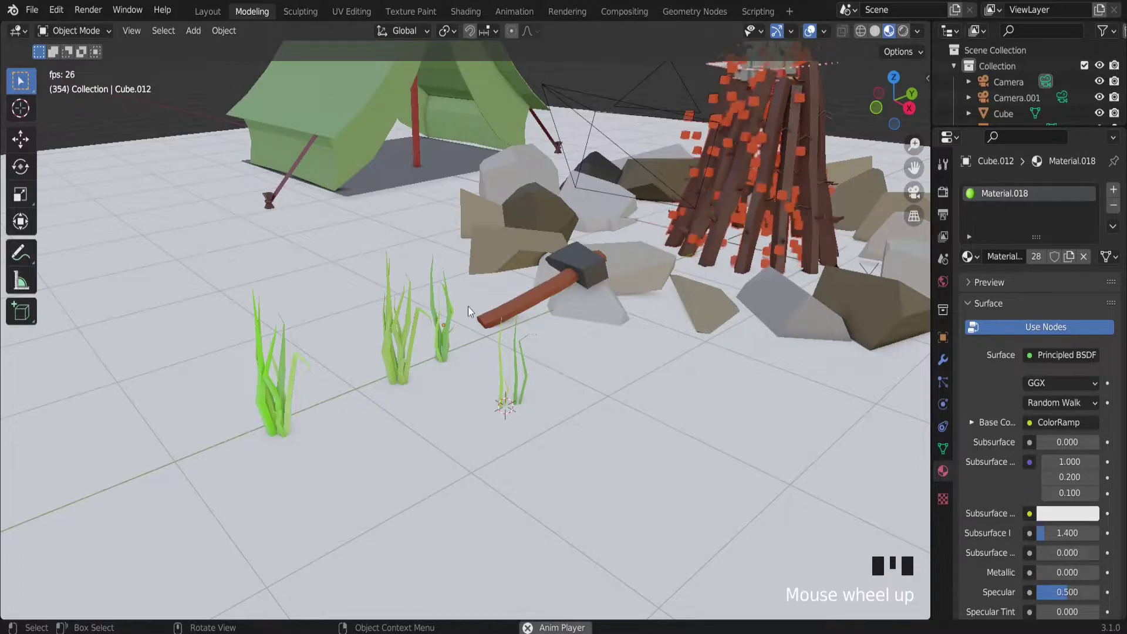
pyautogui.scroll(-3)
pyautogui.scroll(-3)
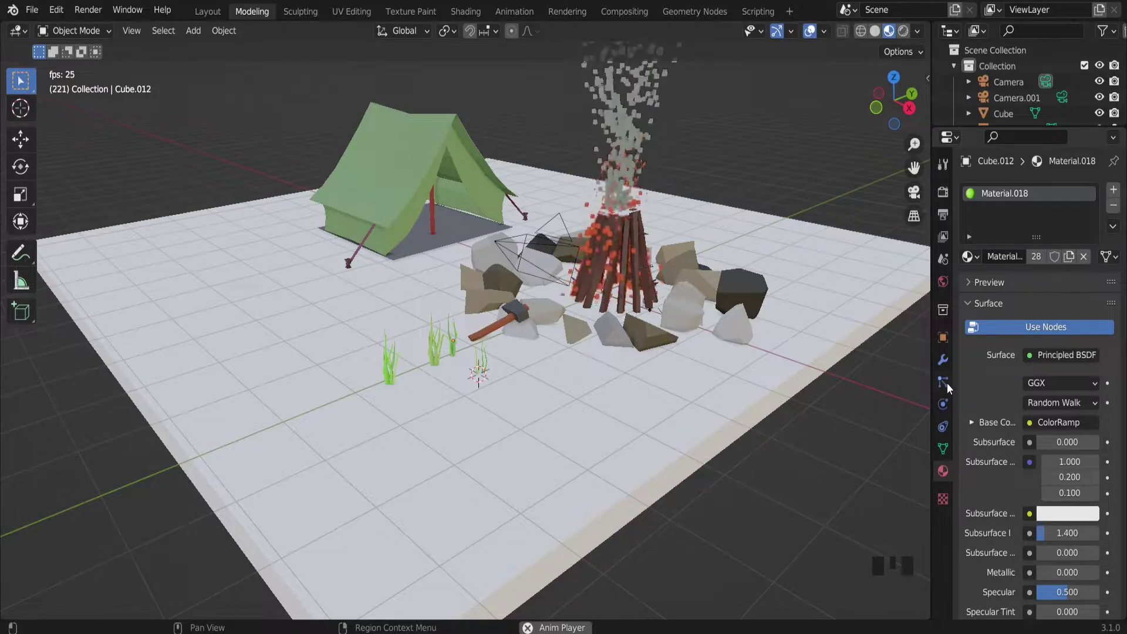
pyautogui.scroll(3)
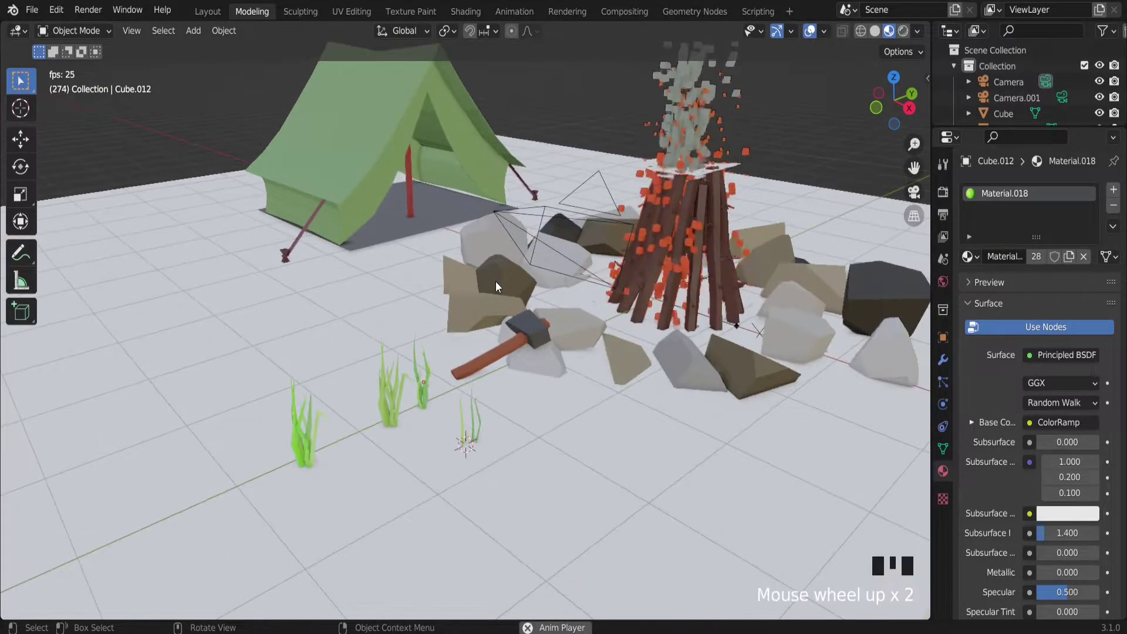
pyautogui.moveTo(526, 273); pyautogui.dragTo(606, 240)
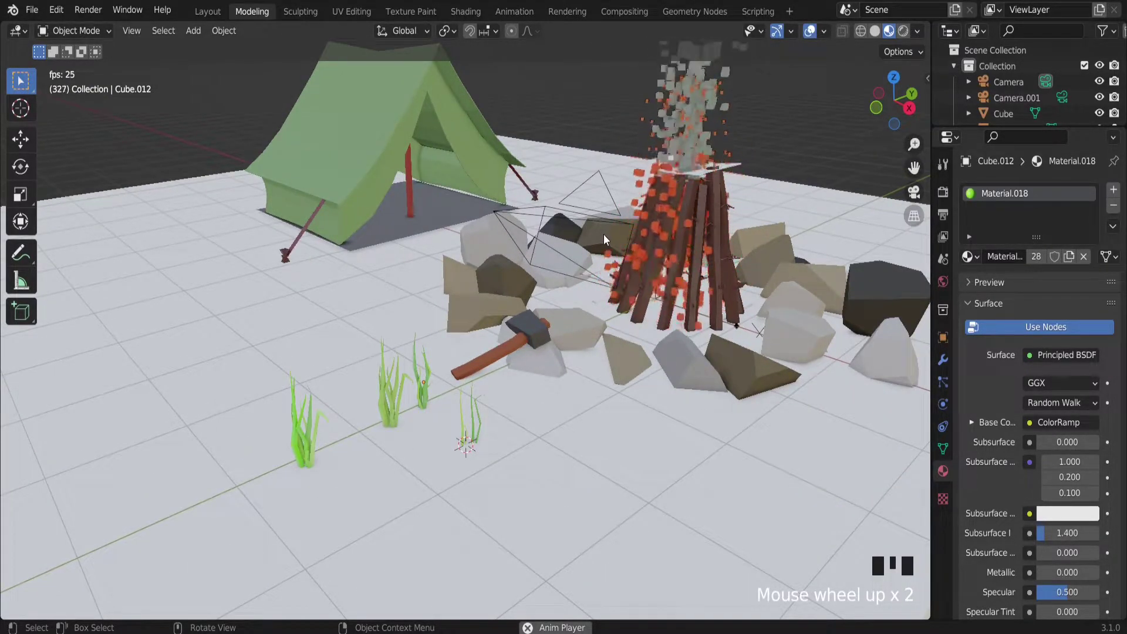
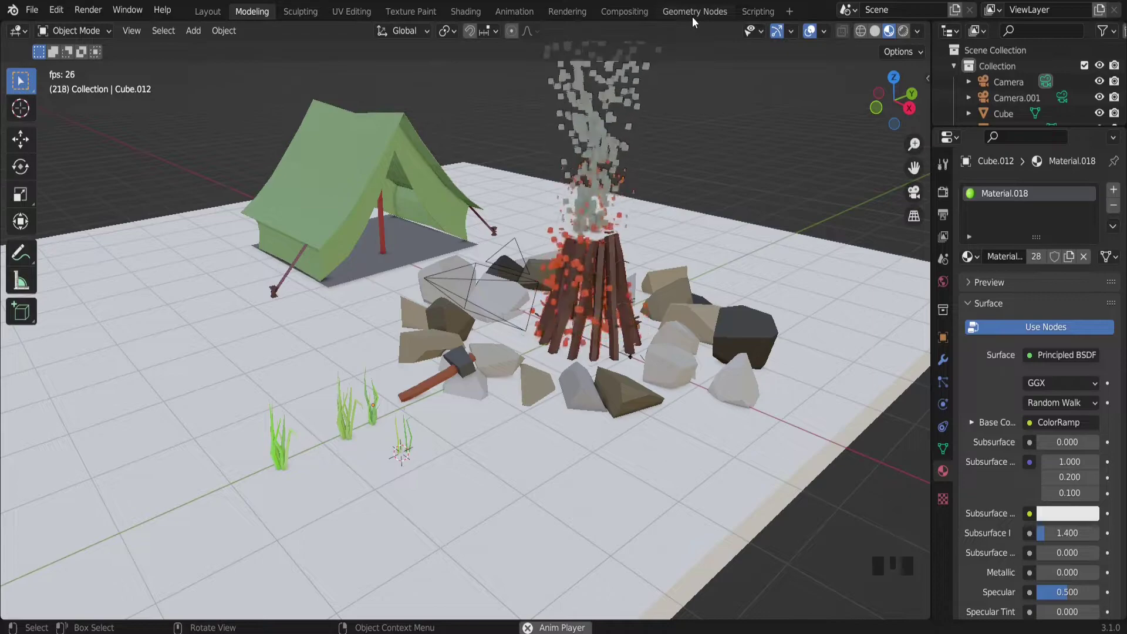
pyautogui.scroll(3)
pyautogui.scroll(-3)
pyautogui.scroll(3)
# Select the thin grass tuft's two blade groups and join them into one object.
pyautogui.click(350, 439)
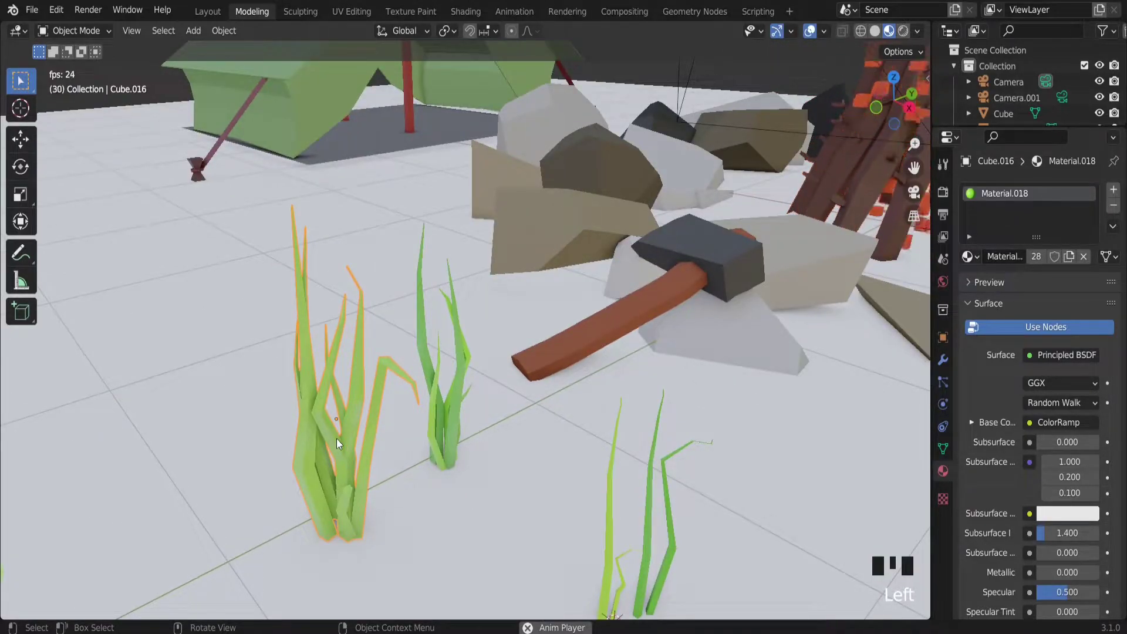
pyautogui.click(449, 409)
pyautogui.scroll(3)
pyautogui.click(468, 400)
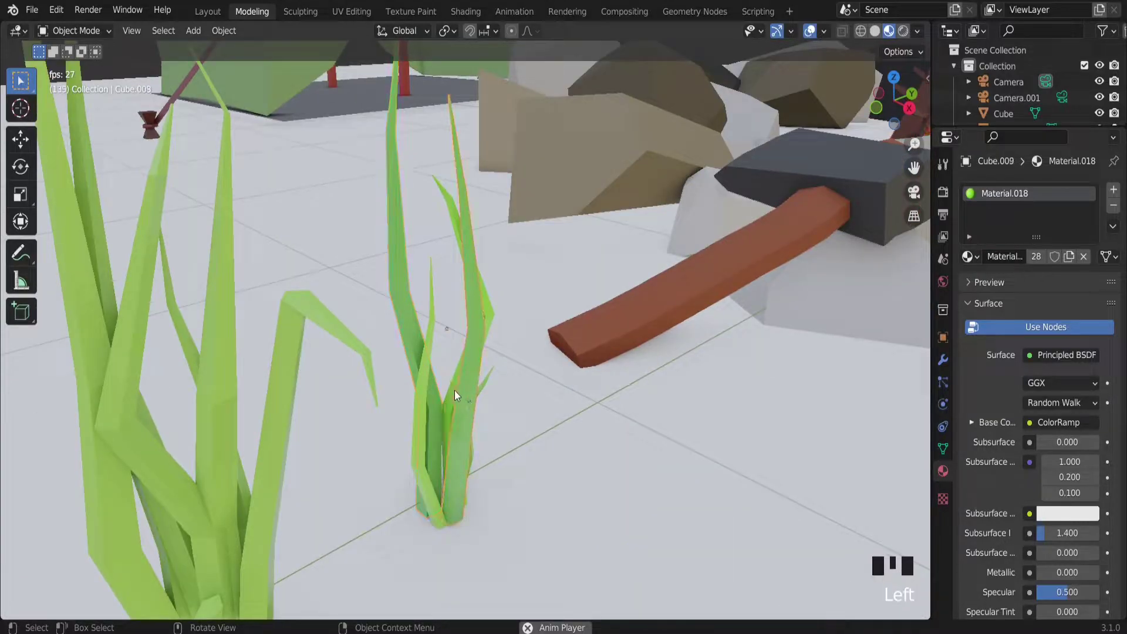
pyautogui.click(449, 398)
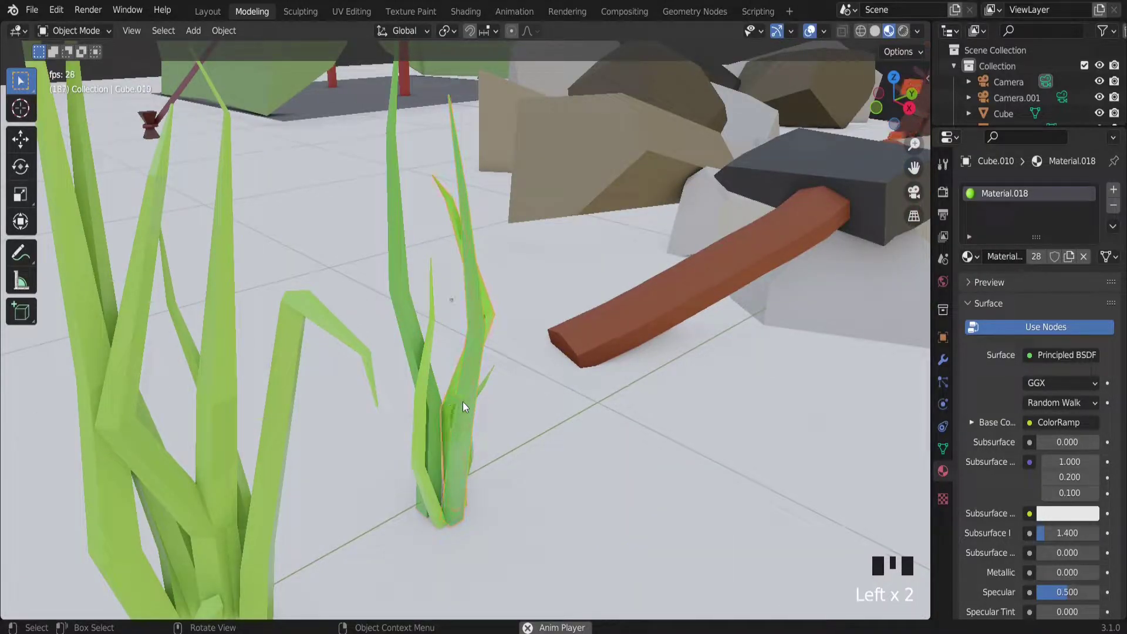
pyautogui.click(466, 407)
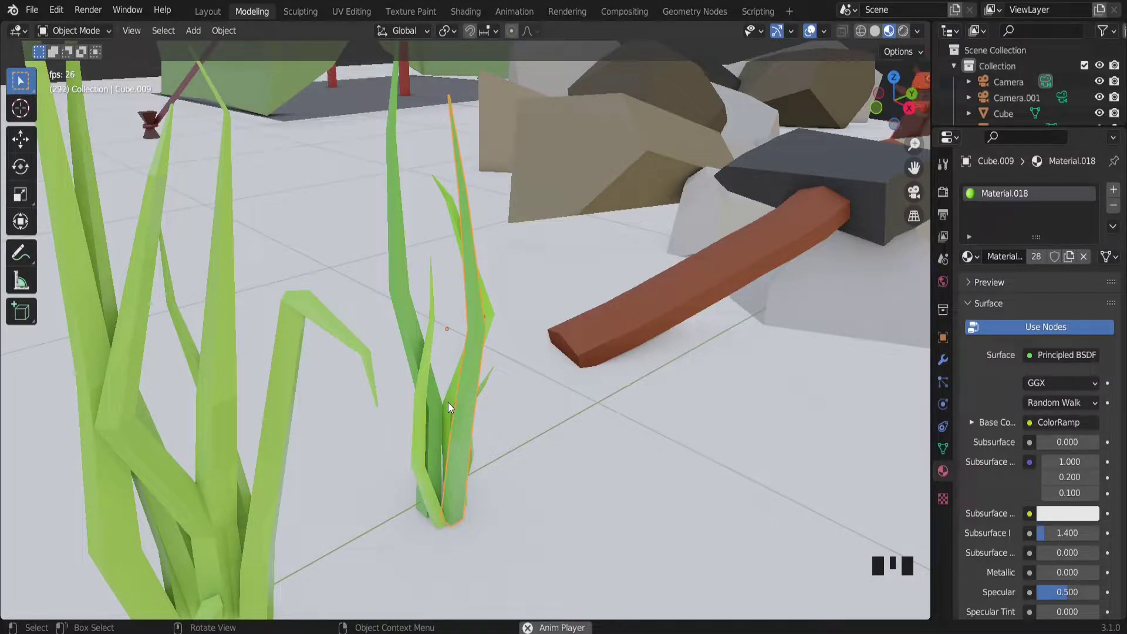
pyautogui.click(452, 407)
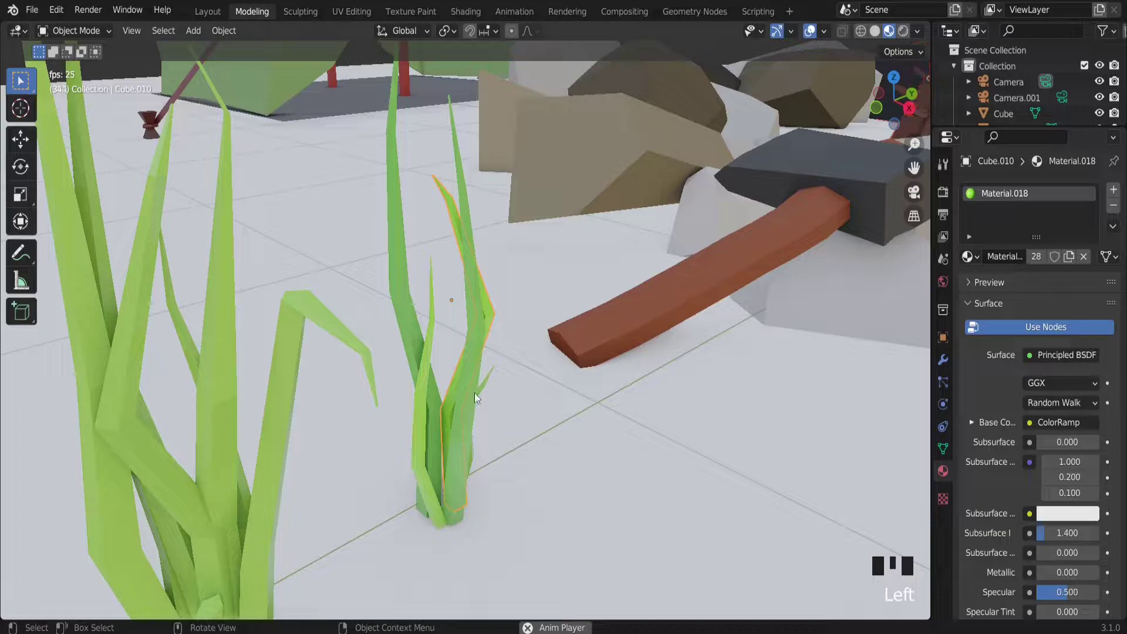
pyautogui.scroll(-3)
pyautogui.scroll(3)
pyautogui.scroll(-3)
pyautogui.scroll(3)
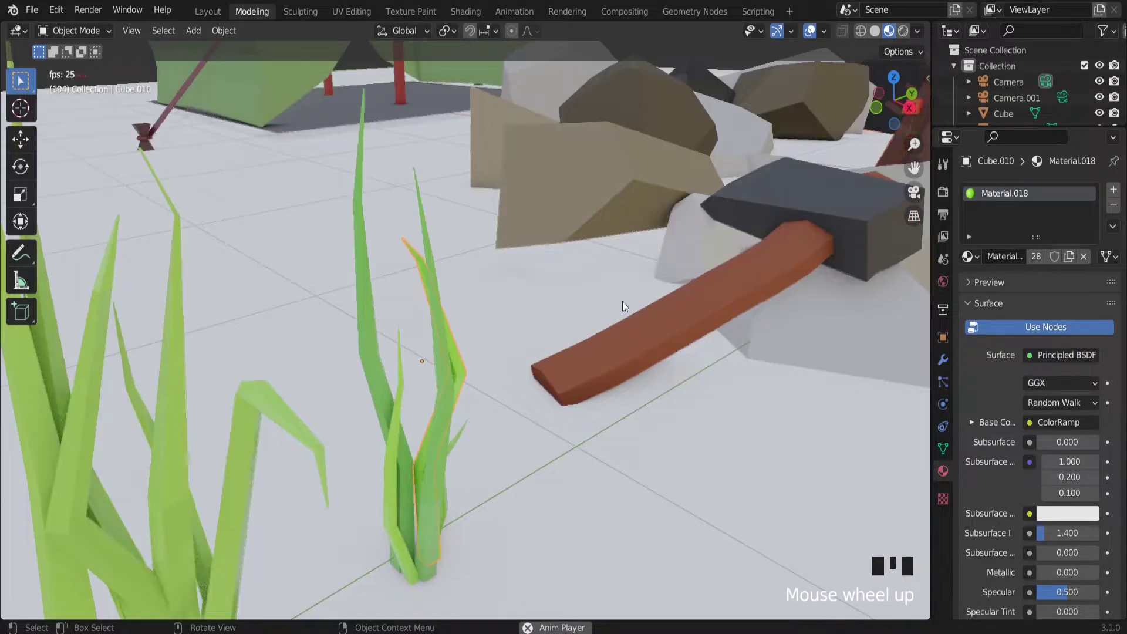
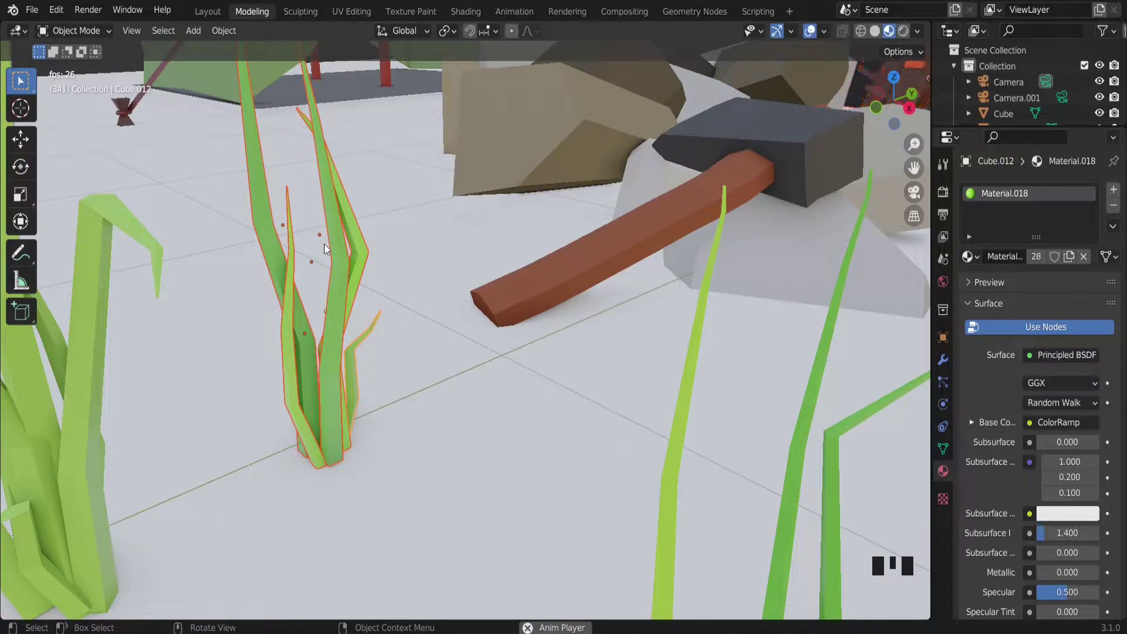
pyautogui.press('ctrl+j')
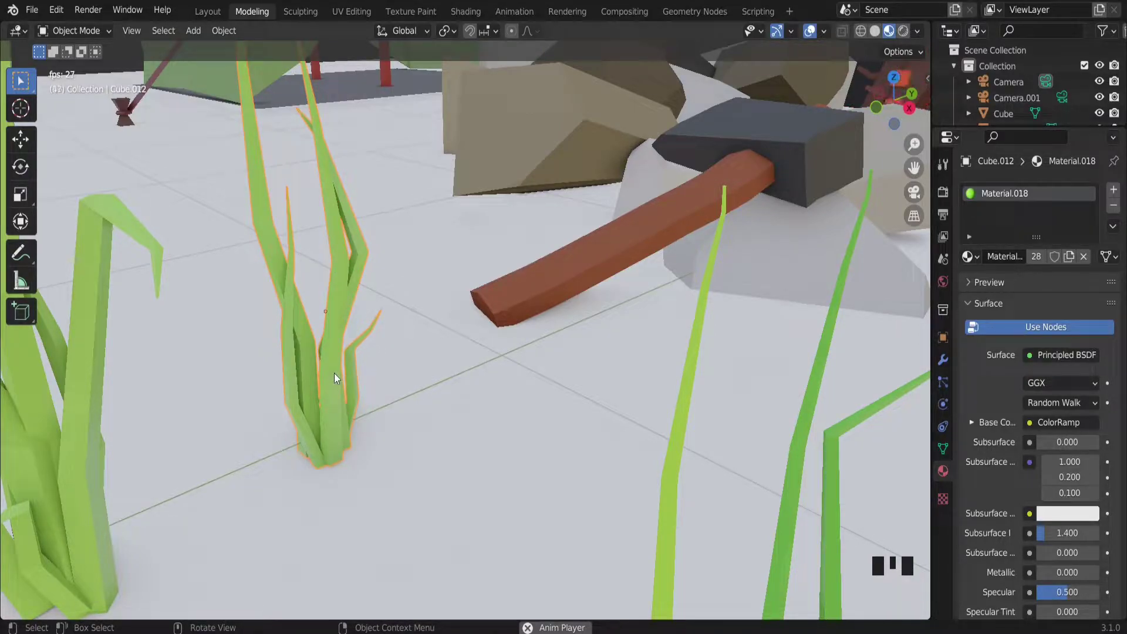
# Apply the joined grass tuft's object transforms and reopen its mesh for editing.
pyautogui.press('Tab')
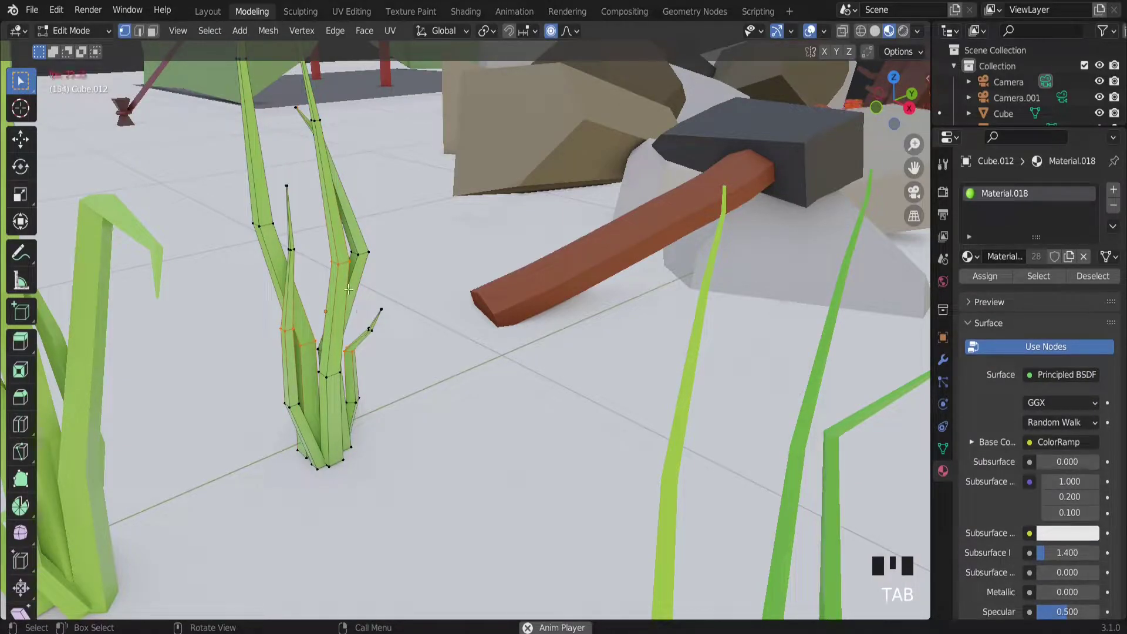
pyautogui.press('Tab')
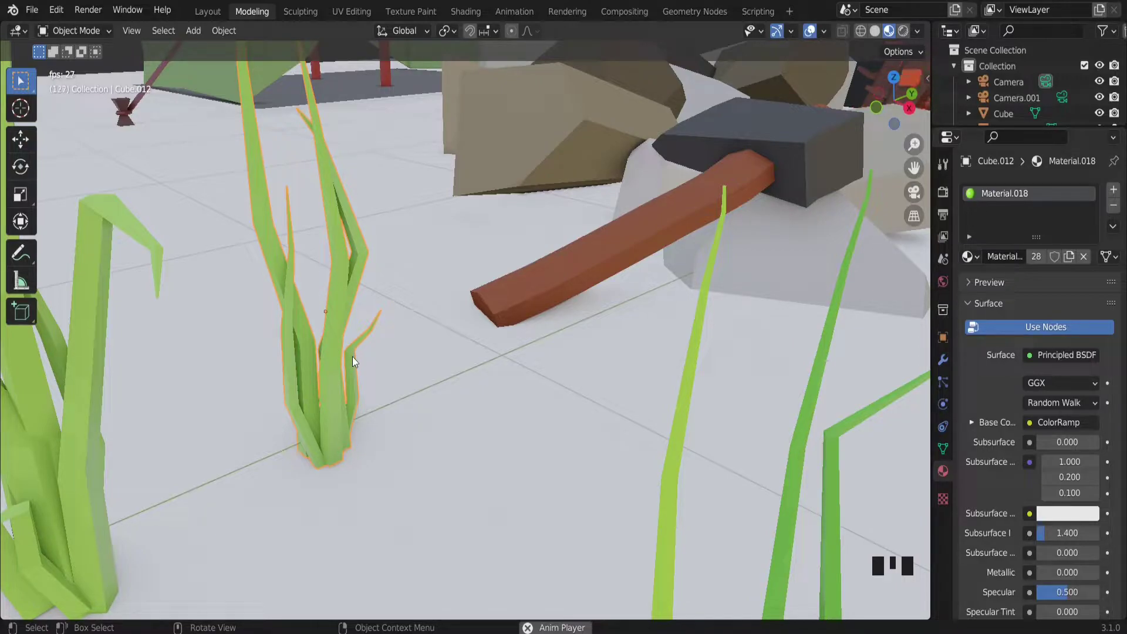
pyautogui.press('ctrl+a')
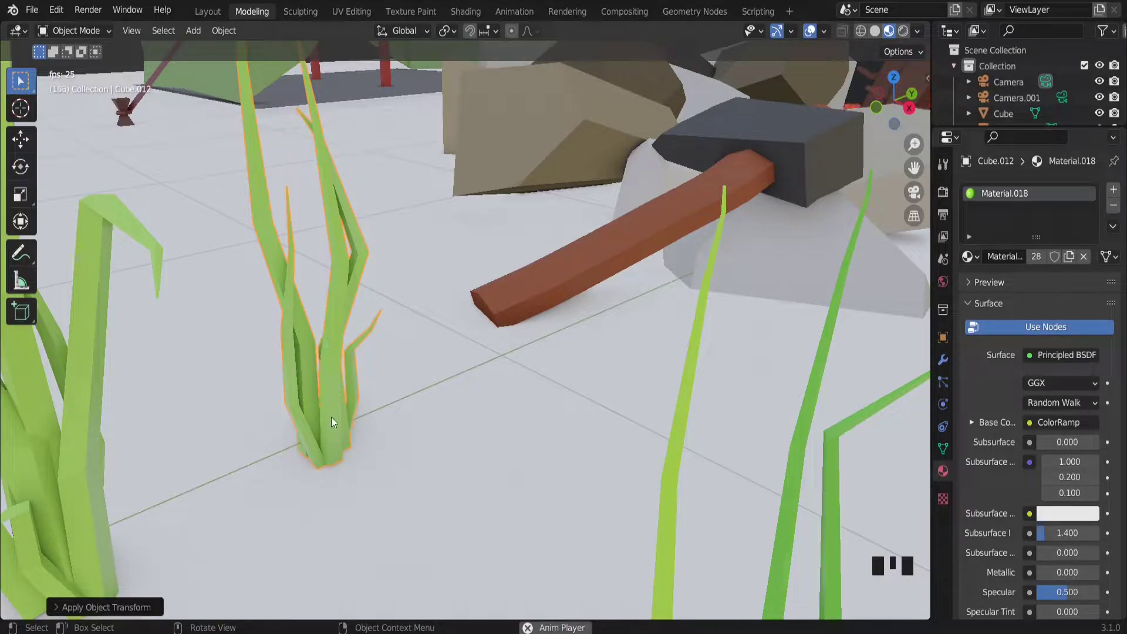
pyautogui.press('Tab')
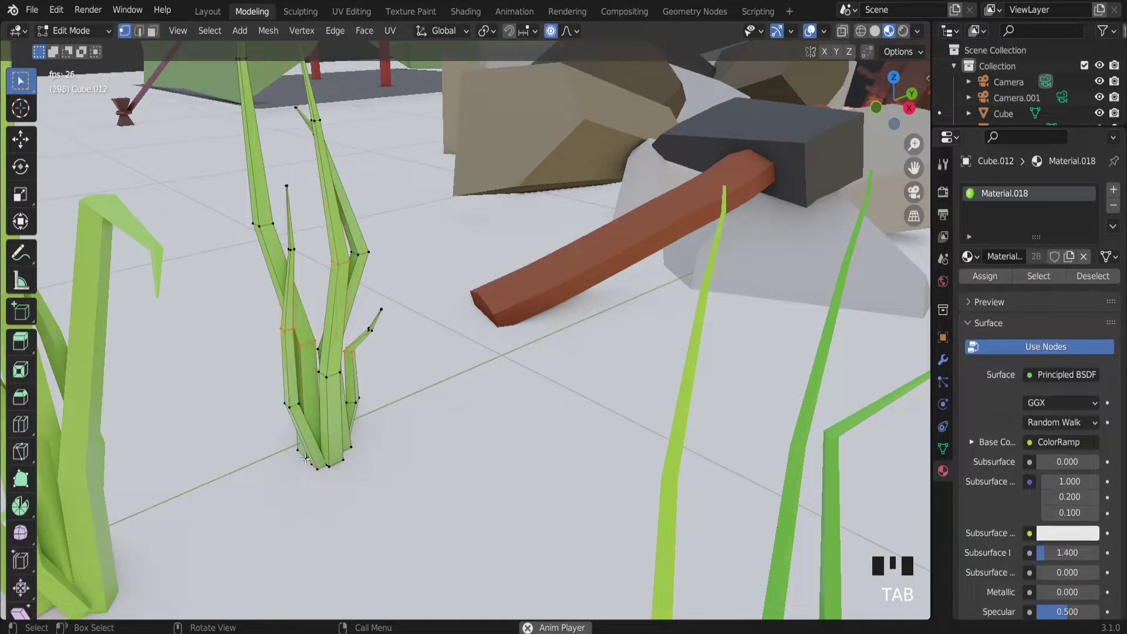
# Snap the 3D cursor to the lowest vertex of the grass tuft's base.
pyautogui.scroll(3)
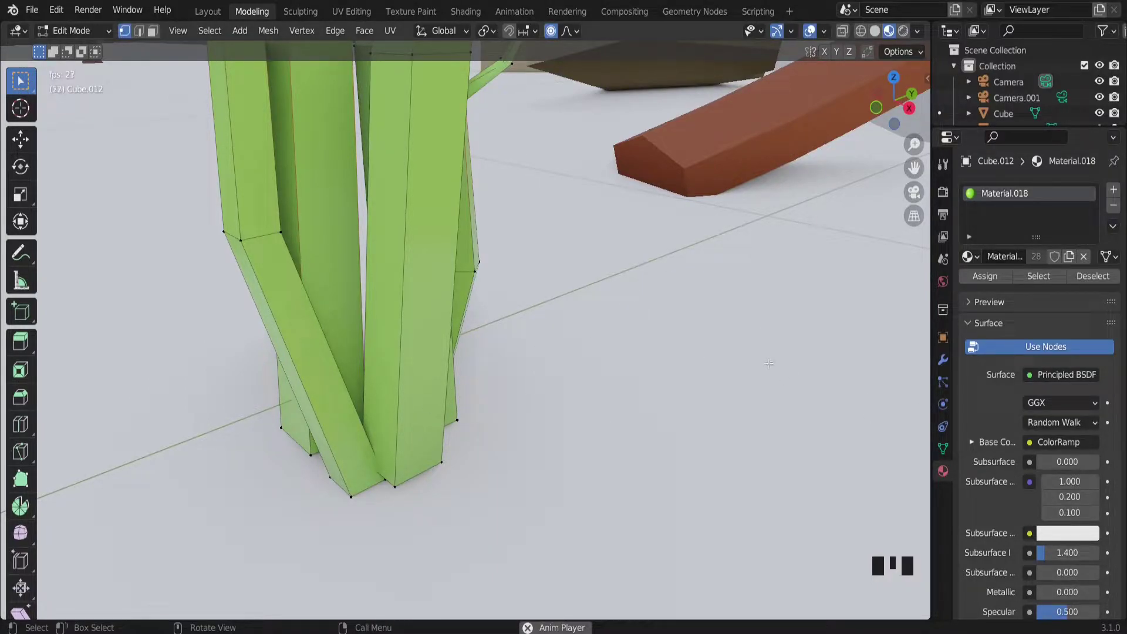
pyautogui.scroll(-3)
pyautogui.scroll(3)
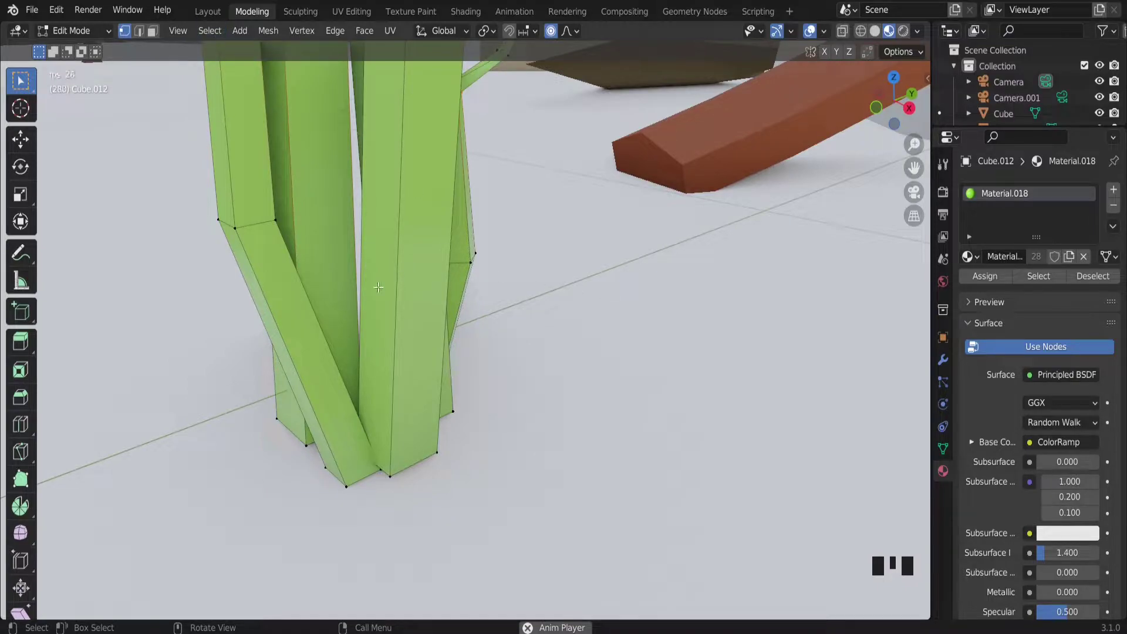
pyautogui.scroll(-3)
pyautogui.scroll(3)
pyautogui.scroll(-3)
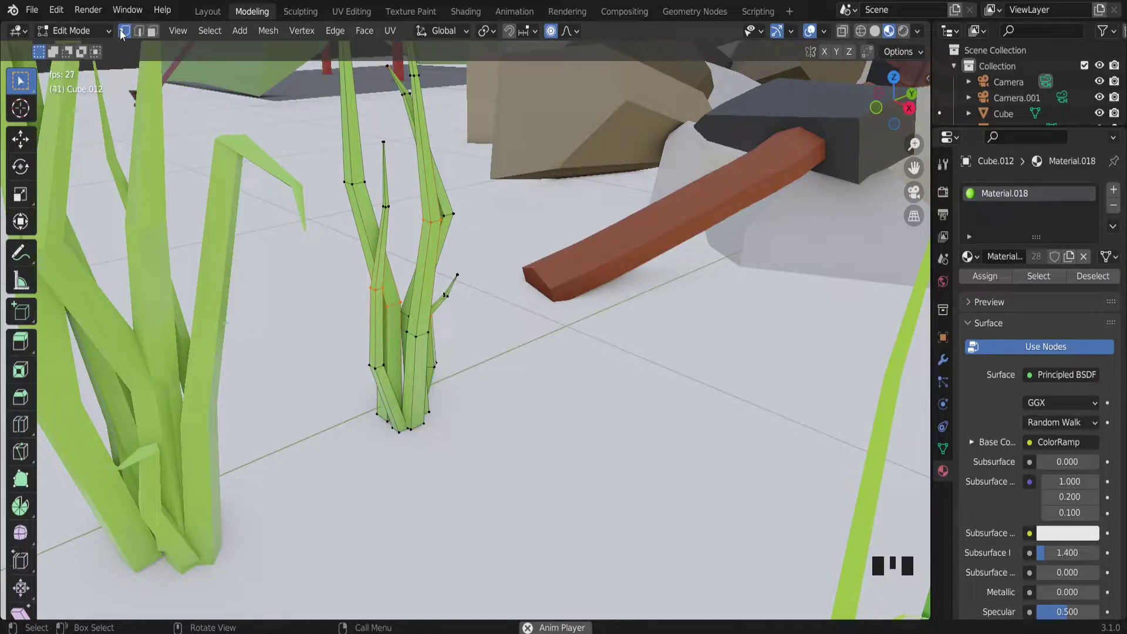
pyautogui.click(402, 432)
pyautogui.scroll(3)
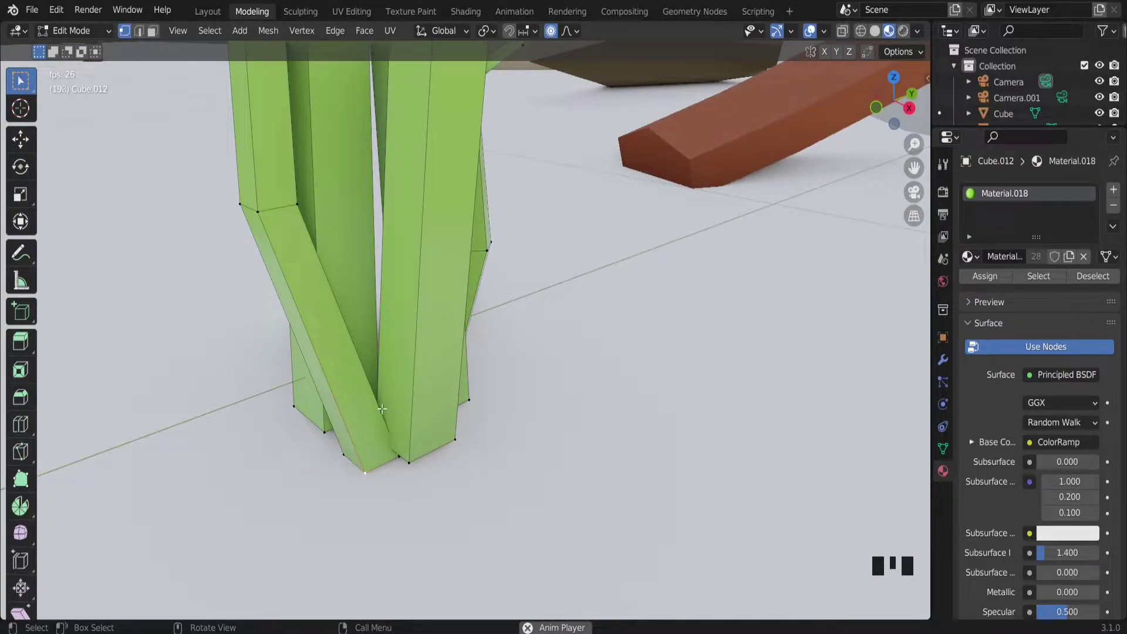
pyautogui.press('shift+s')
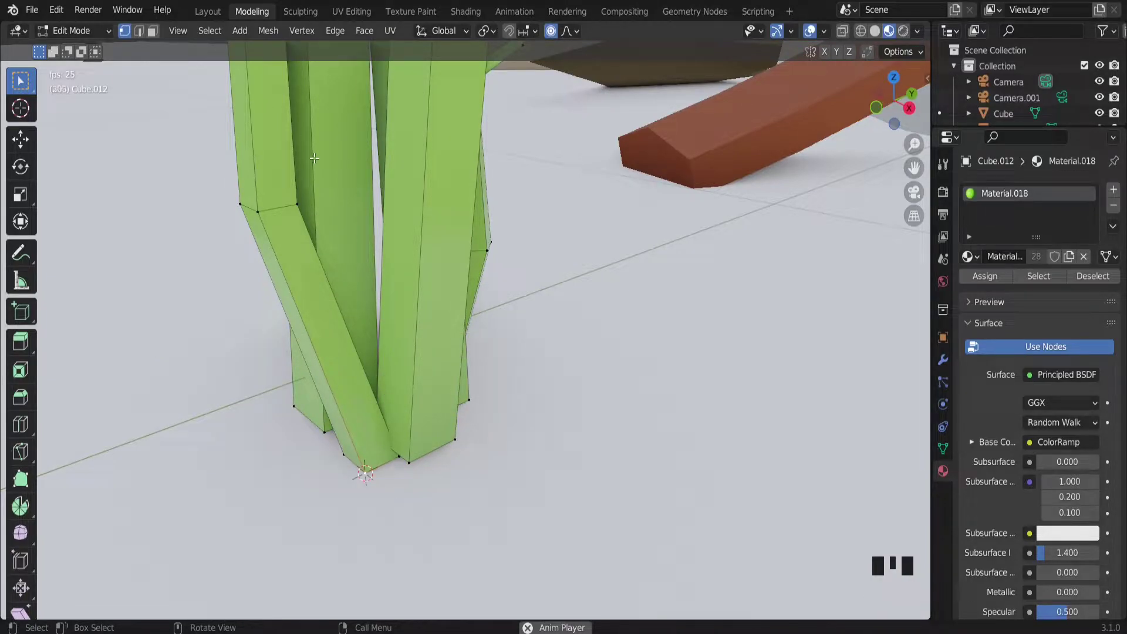
# Back in Object Mode, set the grass tuft's origin to the 3D cursor.
pyautogui.press('Tab')
pyautogui.moveTo(237, 36); pyautogui.dragTo(259, 66)
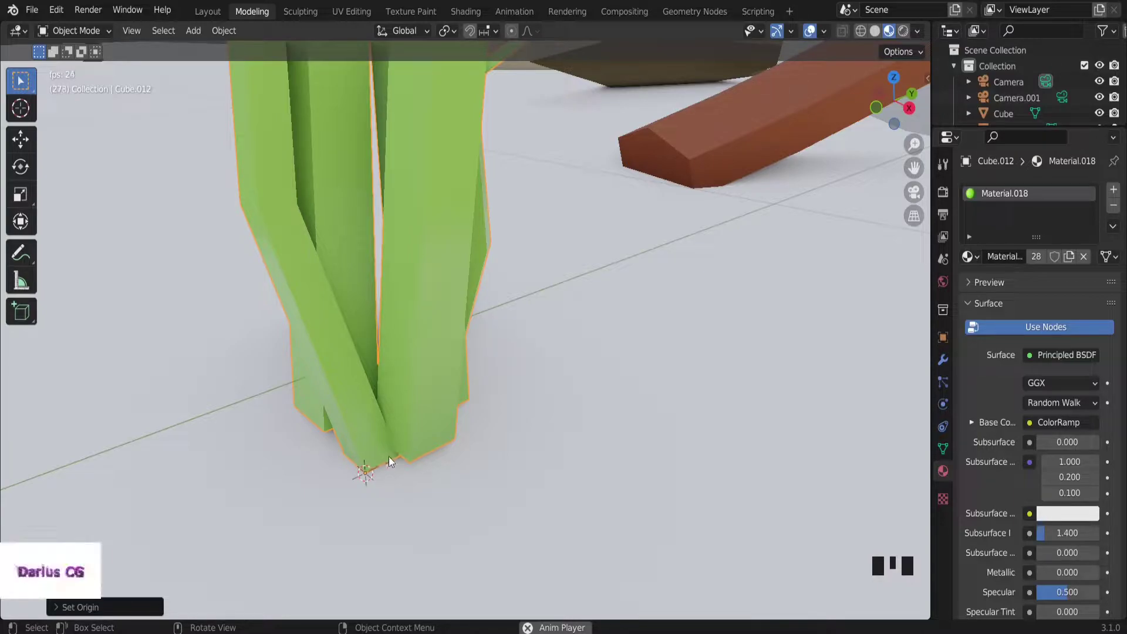
pyautogui.scroll(-3)
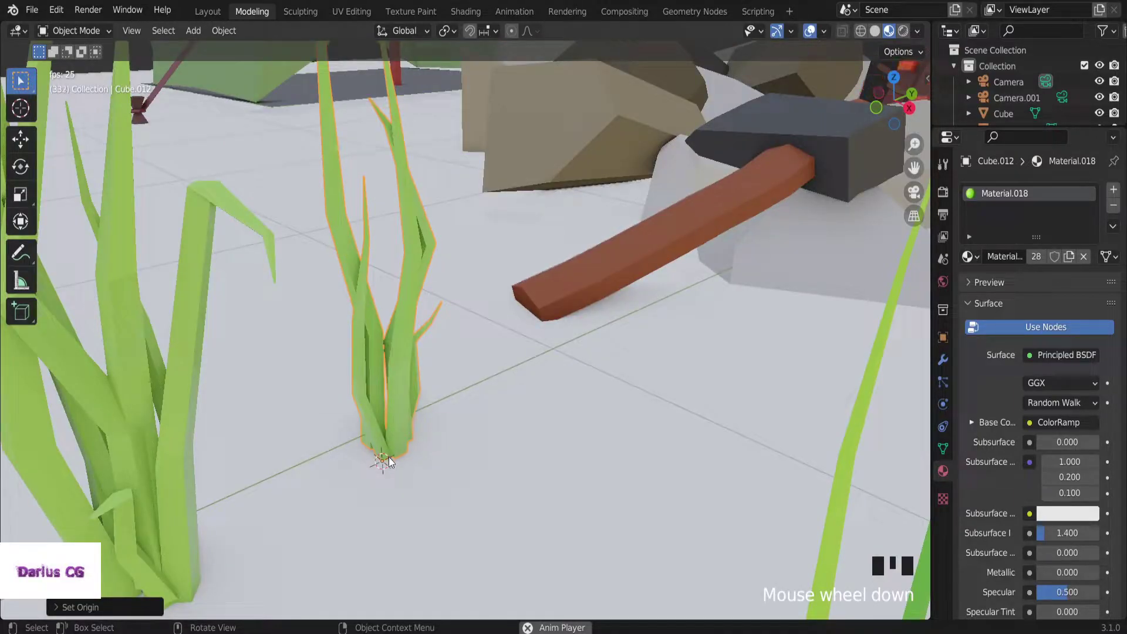
pyautogui.click(410, 491)
pyautogui.scroll(-3)
pyautogui.click(427, 415)
pyautogui.scroll(-3)
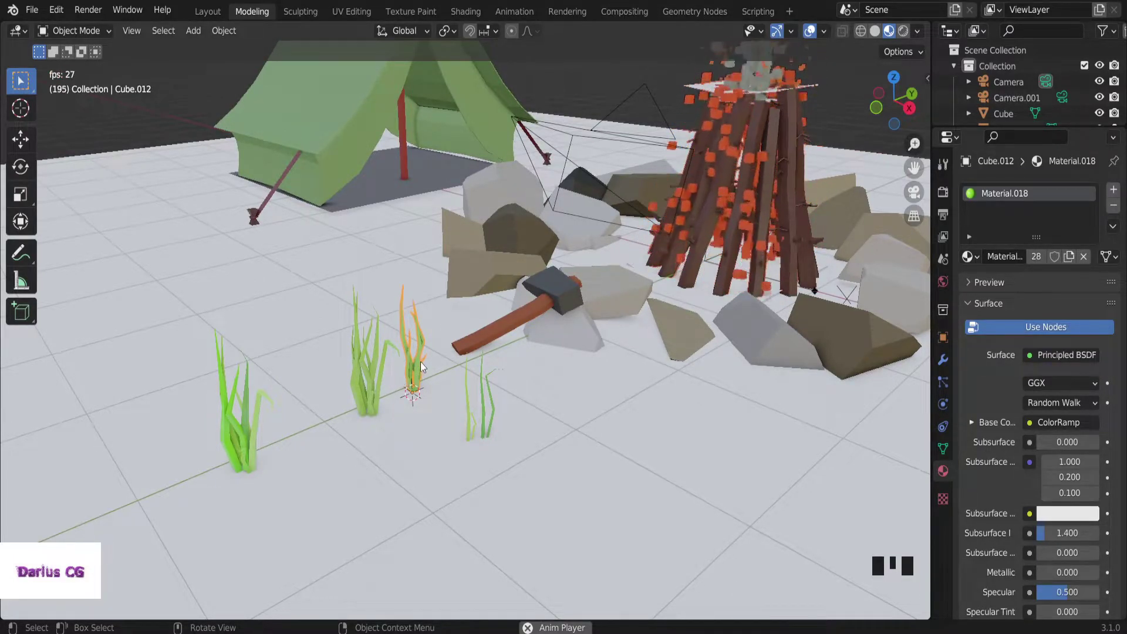
pyautogui.scroll(3)
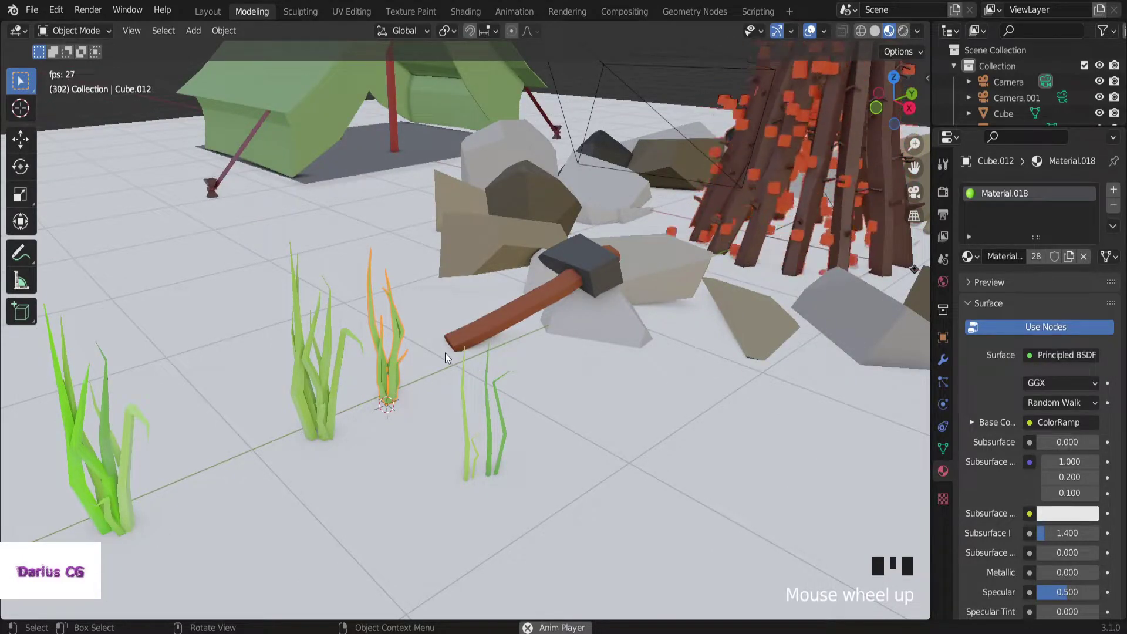
pyautogui.scroll(-3)
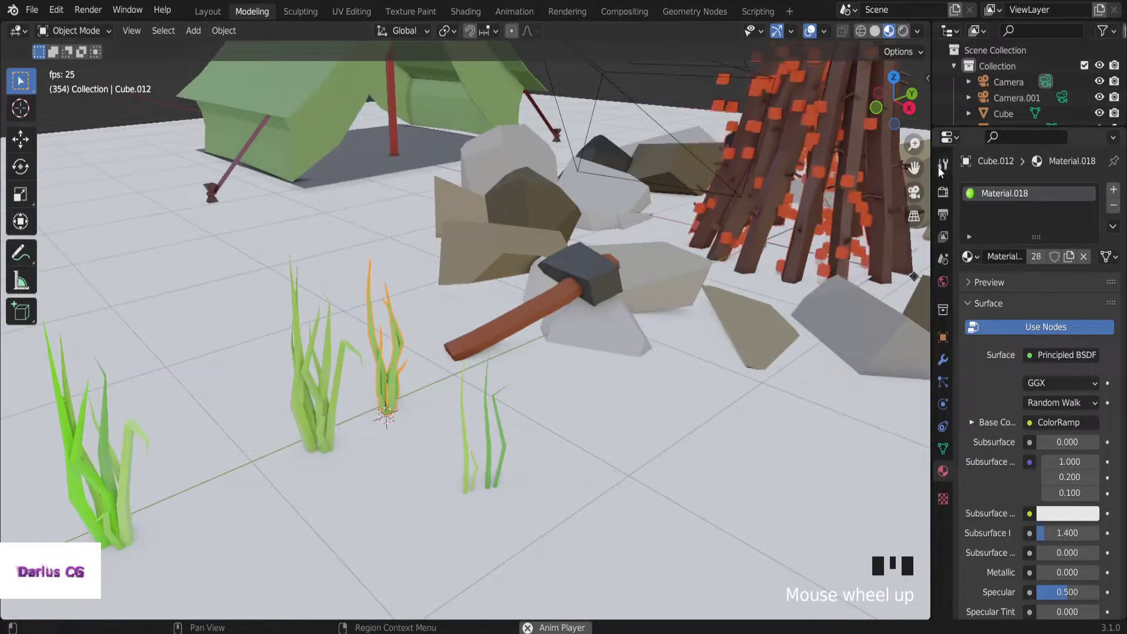
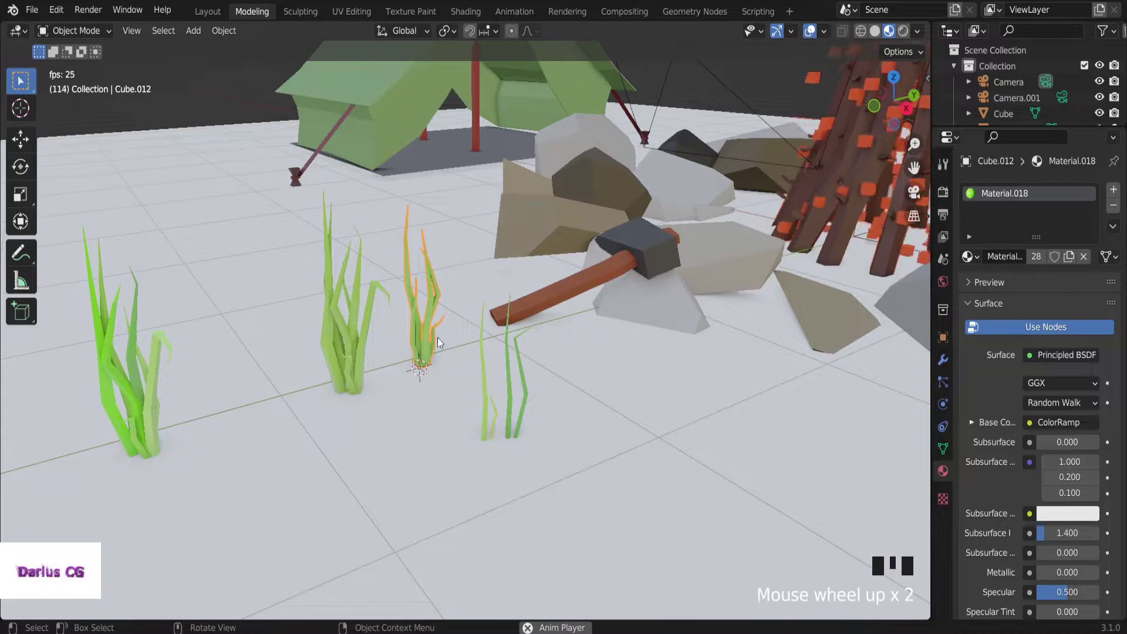
pyautogui.scroll(3)
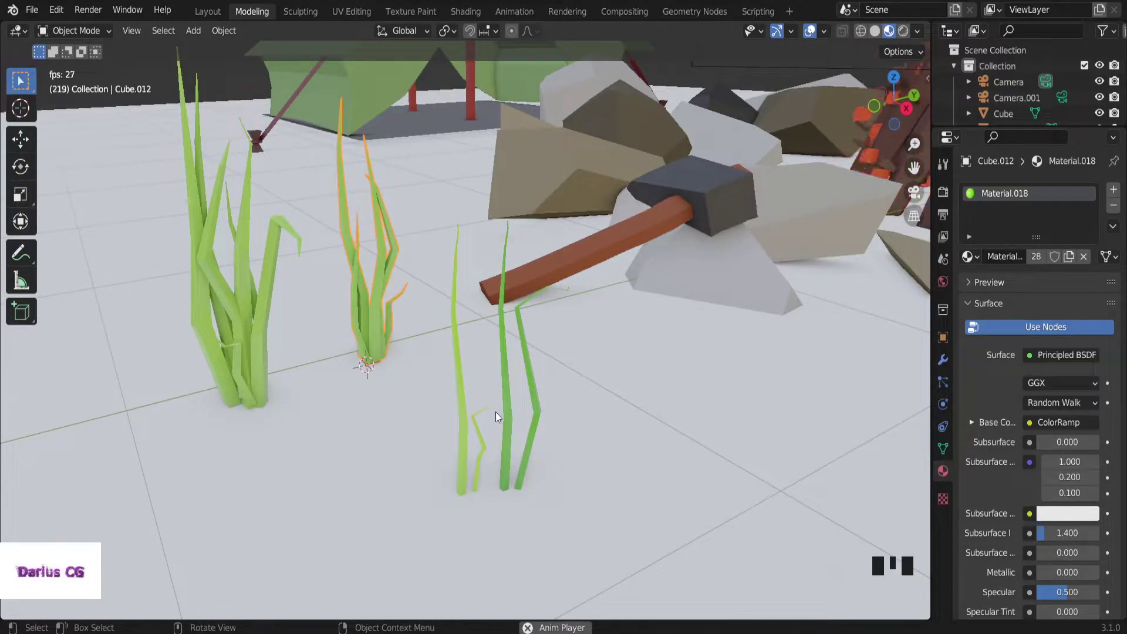
# Join the three thin separate grass blades into a single object.
pyautogui.click(475, 430)
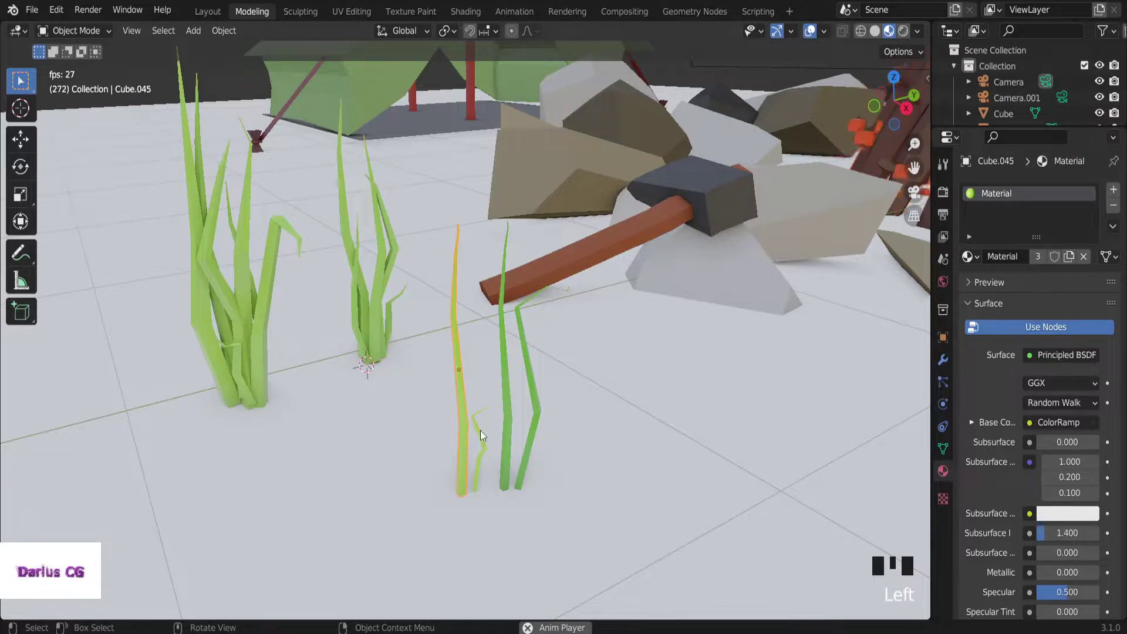
pyautogui.click(487, 436)
pyautogui.click(511, 445)
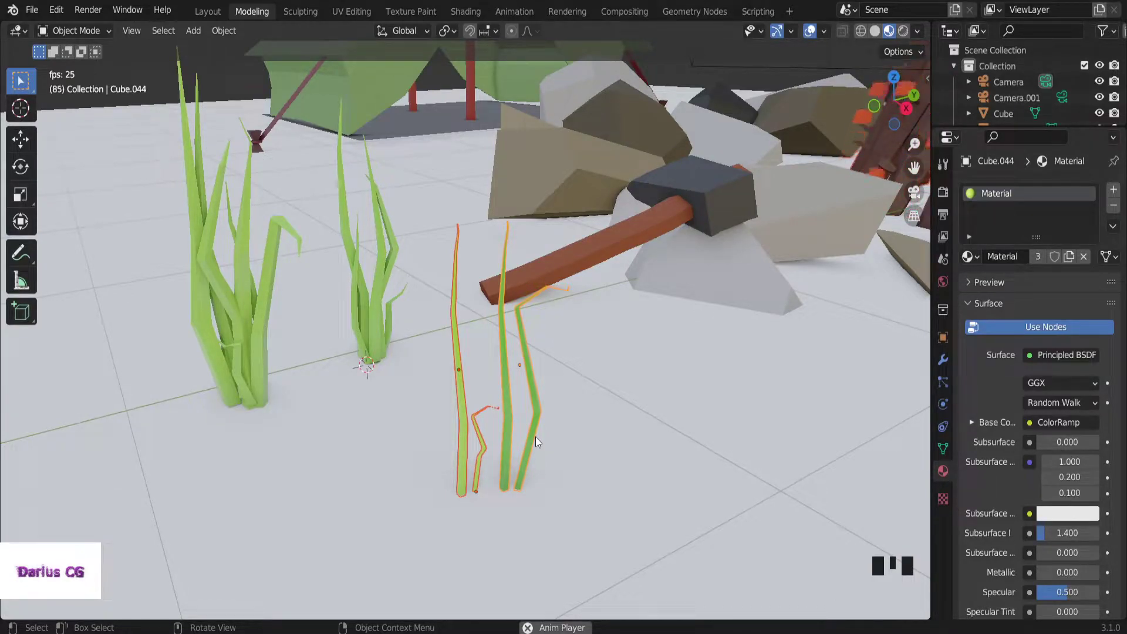
pyautogui.press('ctrl+j')
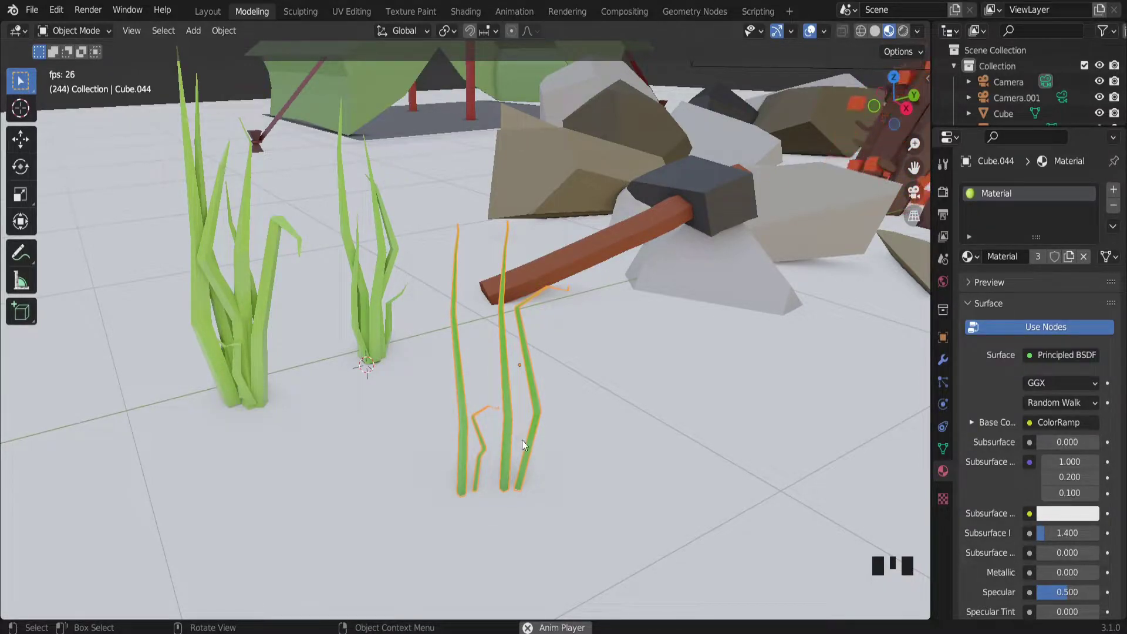
# Apply the merged grass blades' object transforms.
pyautogui.scroll(3)
pyautogui.scroll(3)
pyautogui.scroll(-3)
pyautogui.scroll(-3)
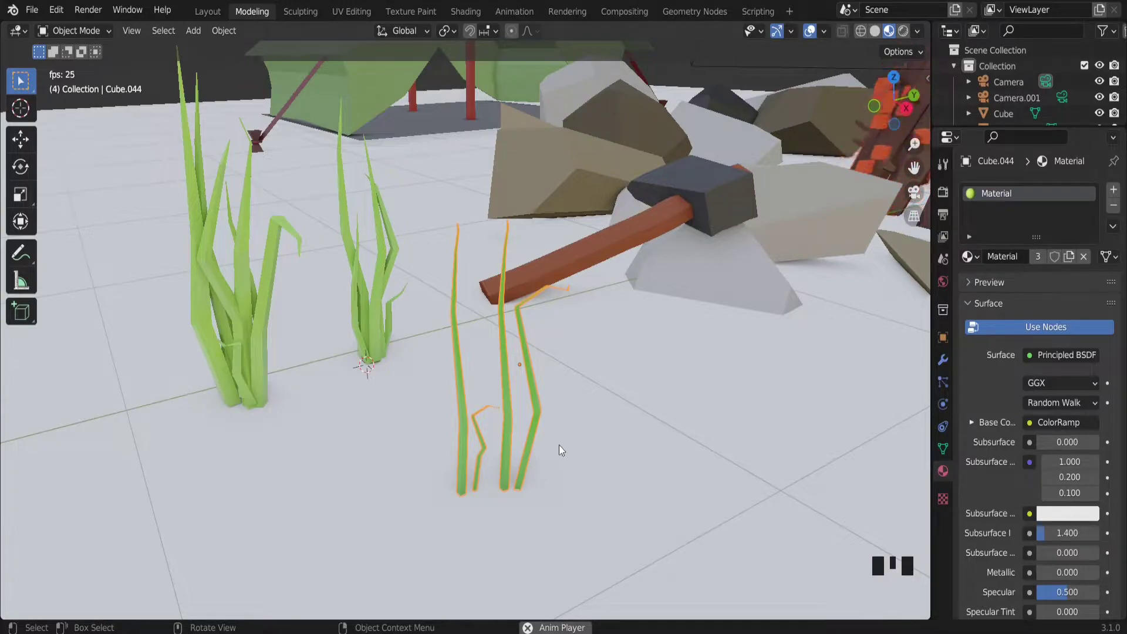
pyautogui.press('ctrl+a')
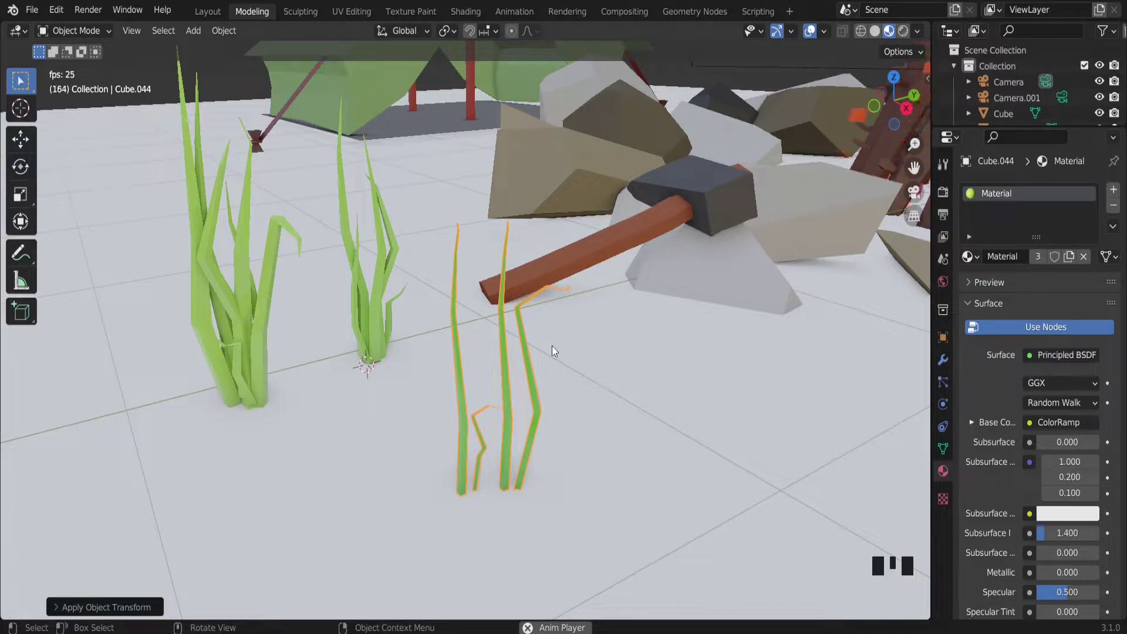
# In Edit Mode, snap the 3D cursor to the bent blade's bottom vertex.
pyautogui.press('Tab')
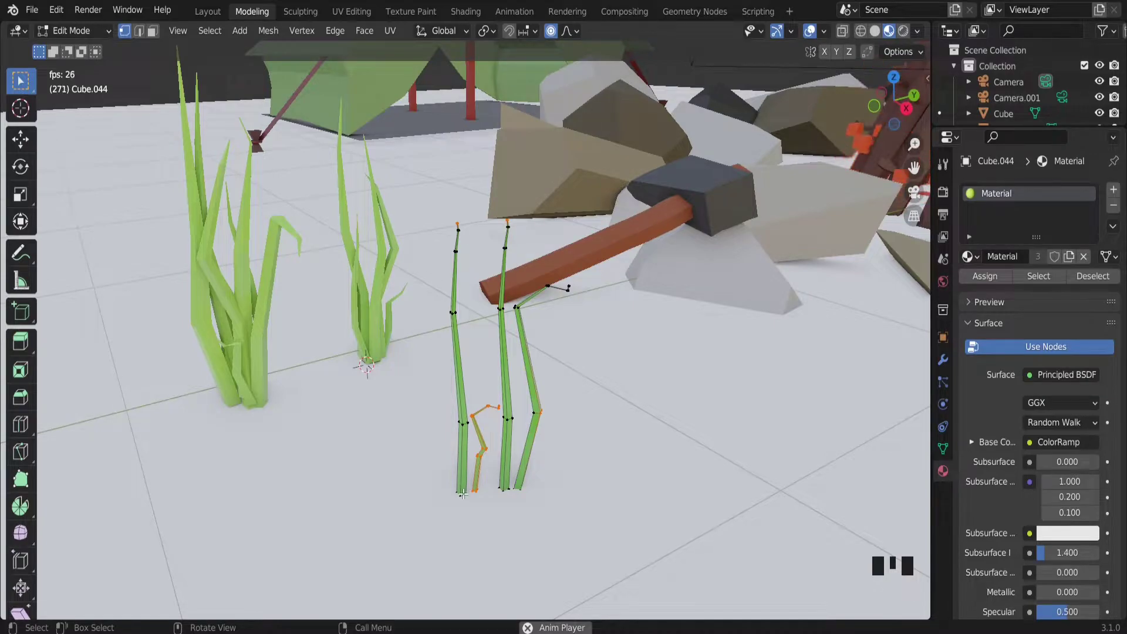
pyautogui.click(466, 490)
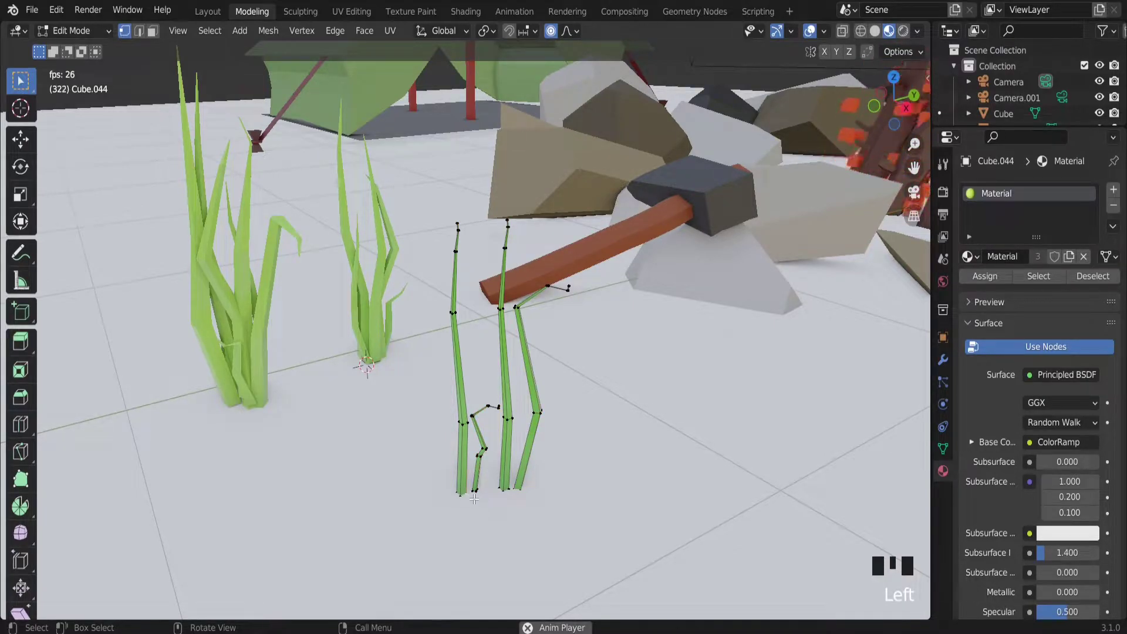
pyautogui.scroll(3)
pyautogui.click(472, 480)
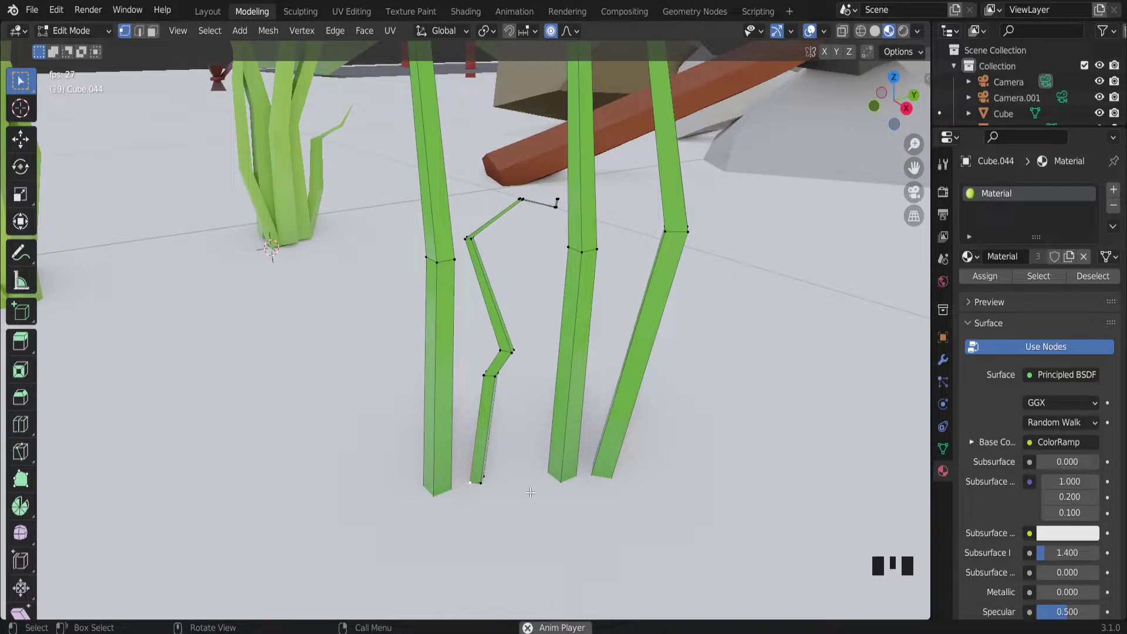
pyautogui.press('ctrl+a')
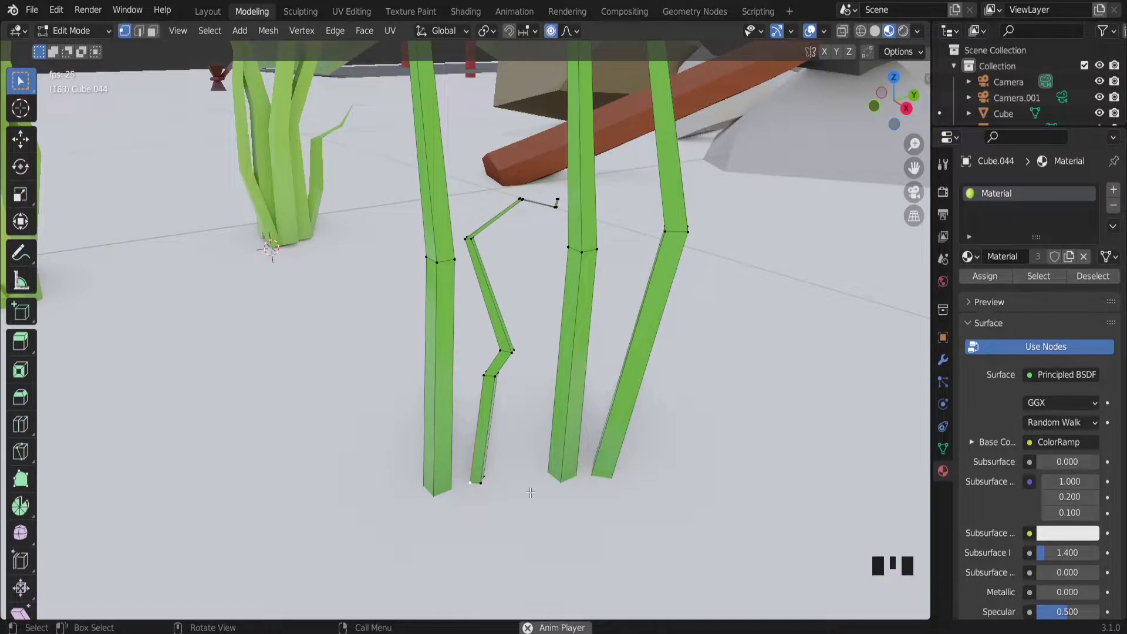
pyautogui.press('shift+s')
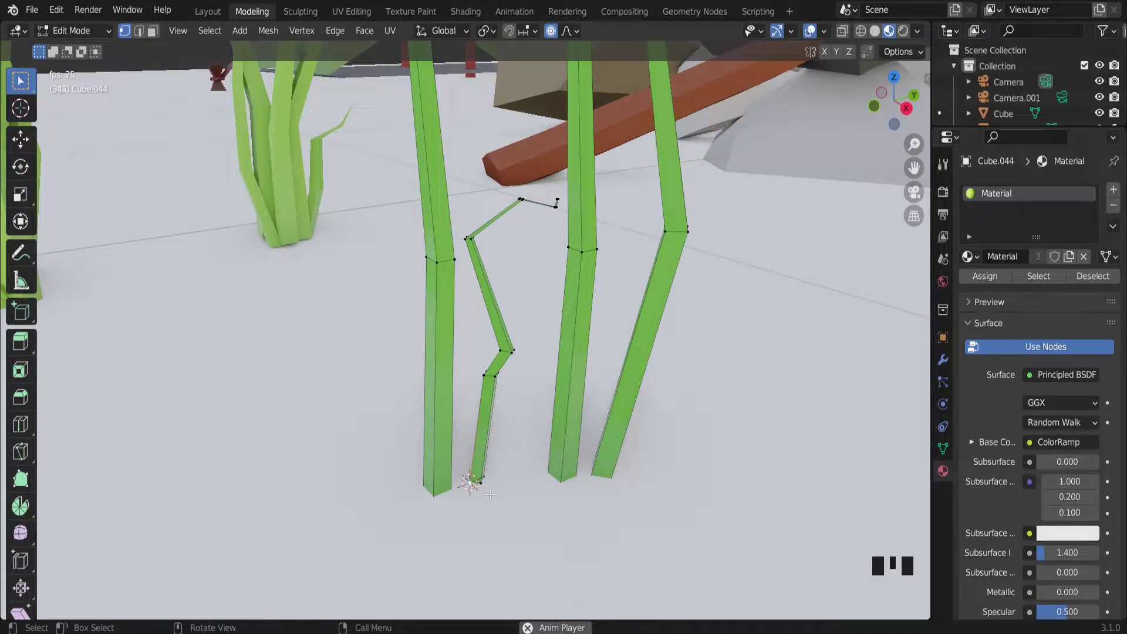
# Back in Object Mode, set the merged blades' origin to the 3D cursor at their base.
pyautogui.press('Tab')
pyautogui.moveTo(215, 29); pyautogui.dragTo(347, 66)
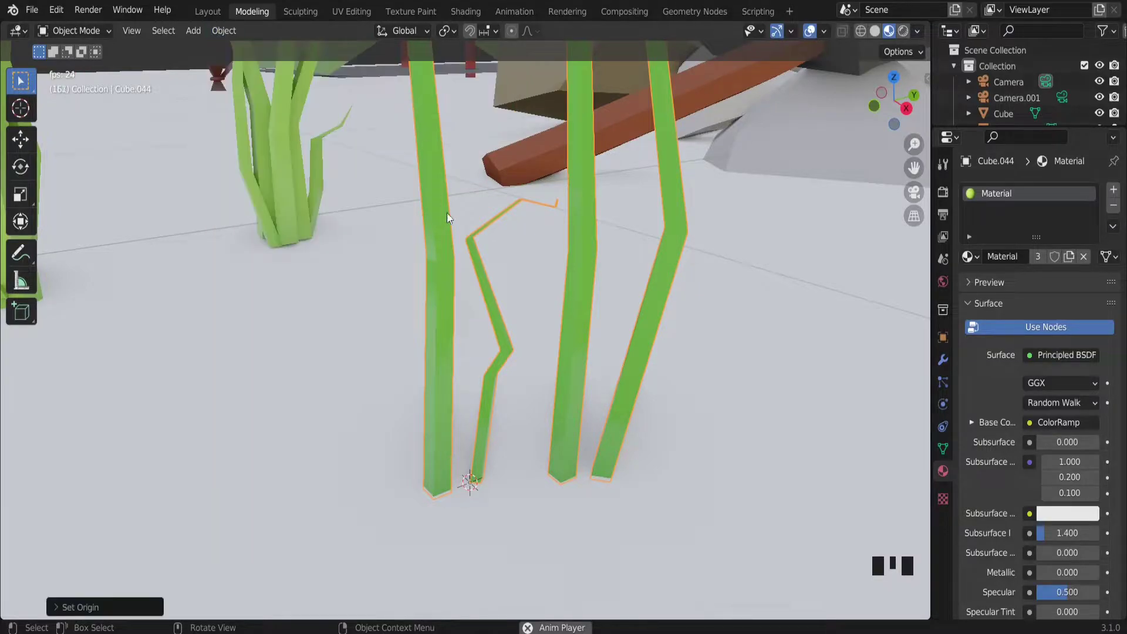
pyautogui.scroll(-3)
pyautogui.scroll(-3)
pyautogui.scroll(3)
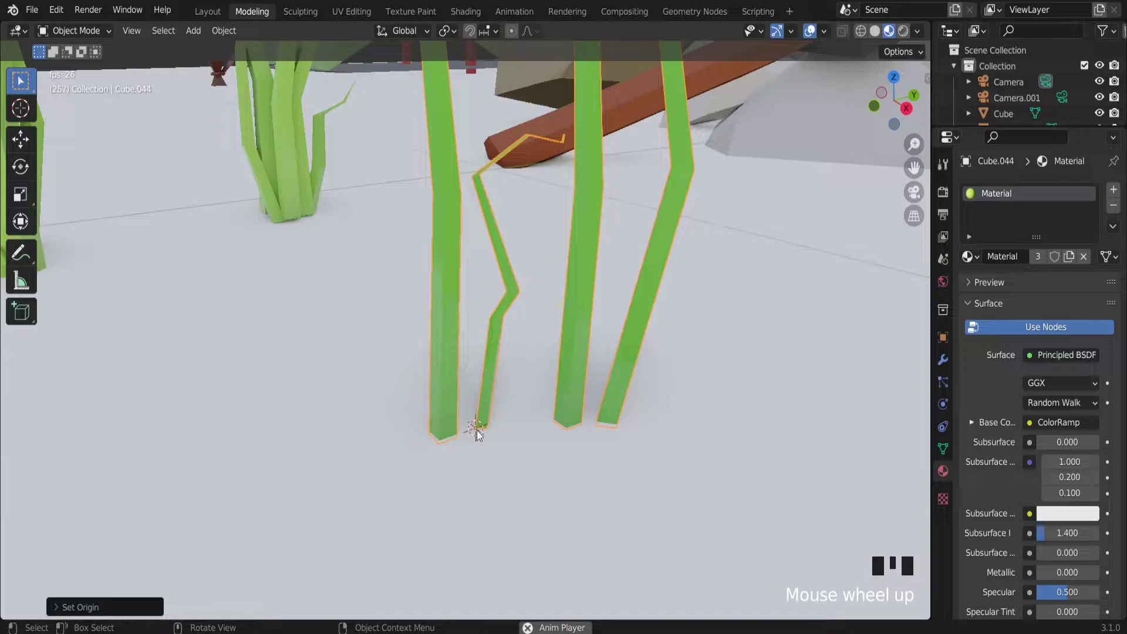
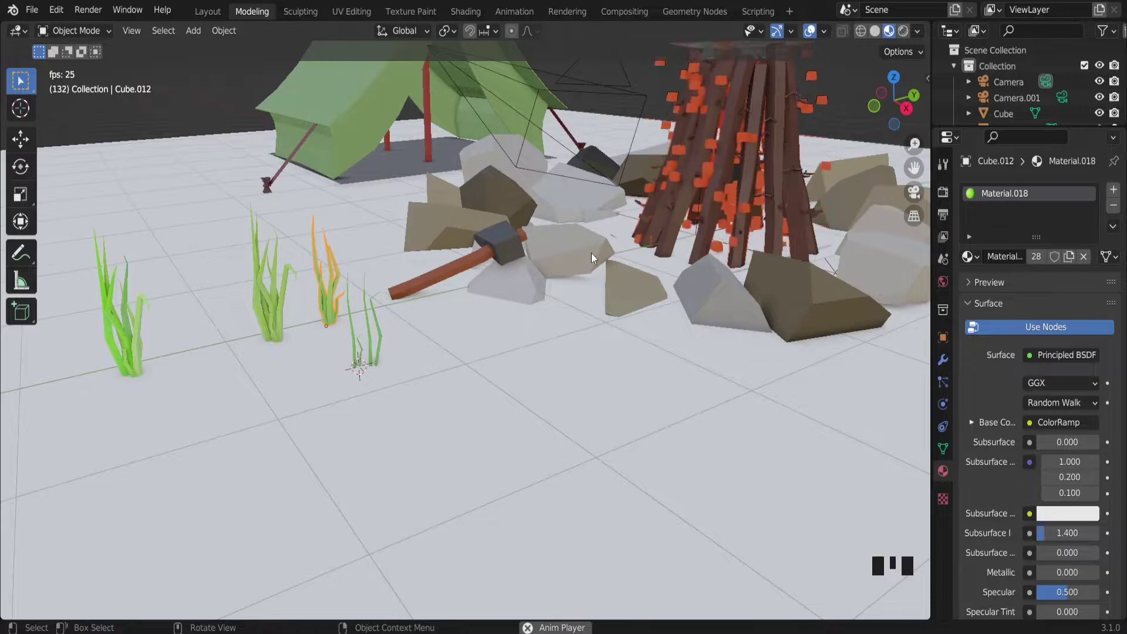
# Duplicate a small rock from beside the campfire onto the ground in front of the grass.
pyautogui.click(620, 277)
pyautogui.moveTo(707, 285); pyautogui.dragTo(851, 353)
pyautogui.click(899, 366)
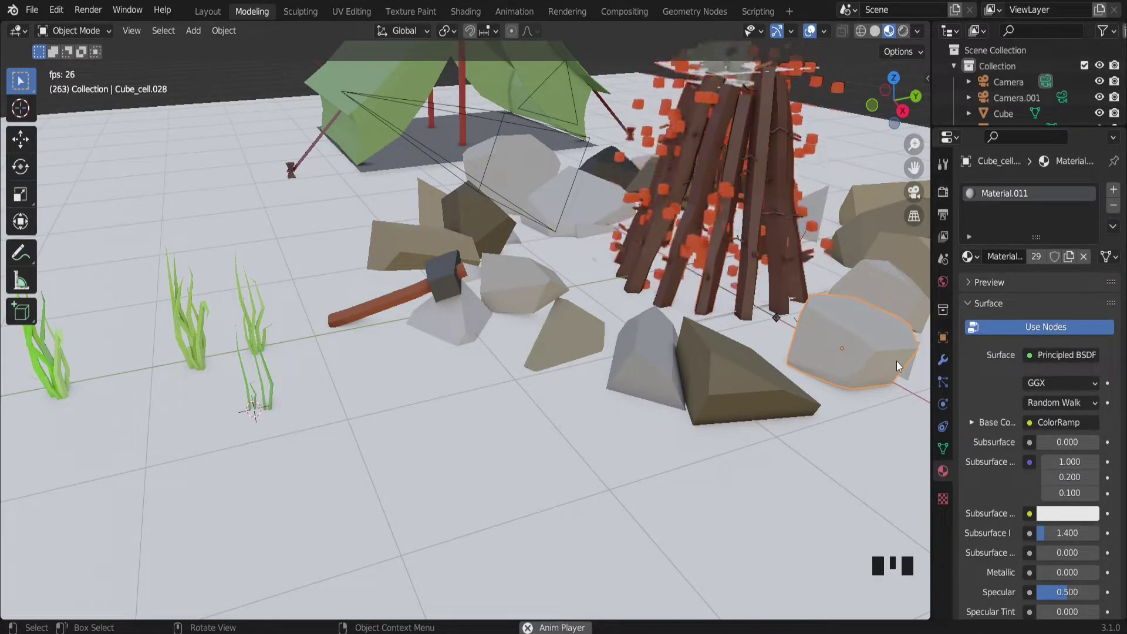
pyautogui.press('shift+d')
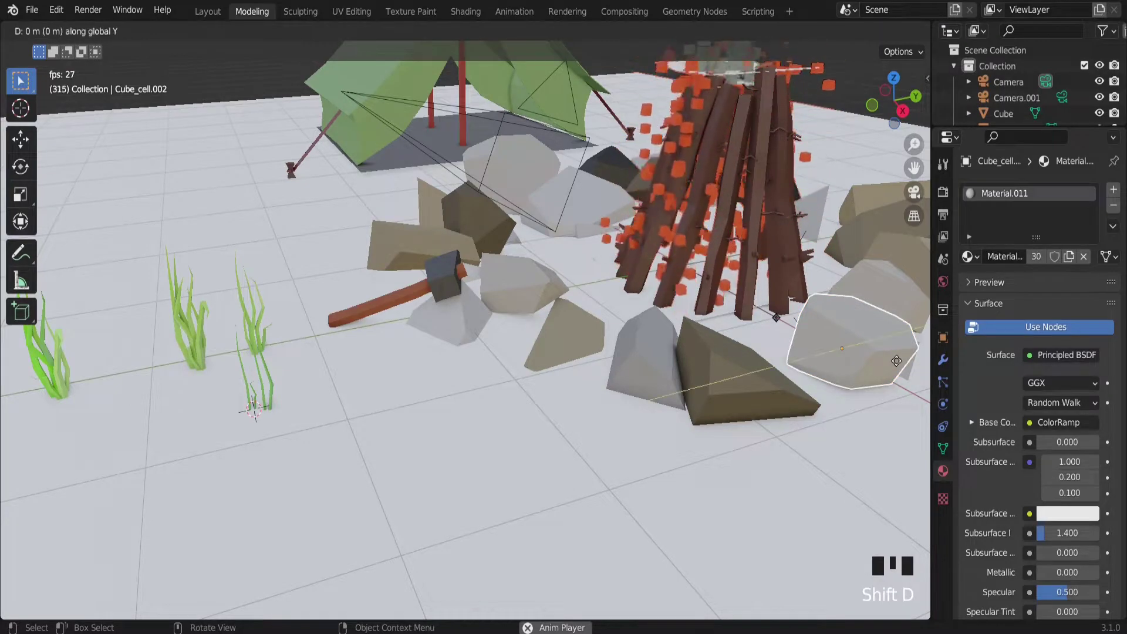
pyautogui.scroll(3)
pyautogui.scroll(-3)
# Scale the duplicated rock down to pebble size.
pyautogui.press('s')
pyautogui.scroll(3)
pyautogui.scroll(-3)
pyautogui.moveTo(426, 482); pyautogui.dragTo(316, 367)
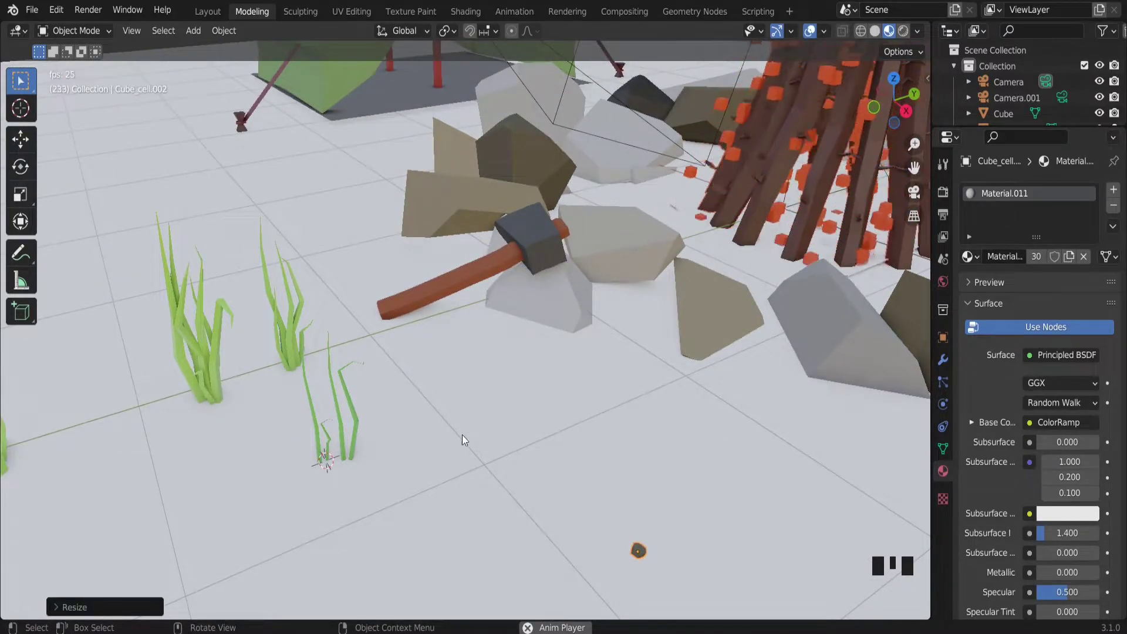
# Apply the pebble's scale and open its mesh in Edit Mode.
pyautogui.scroll(3)
pyautogui.scroll(-3)
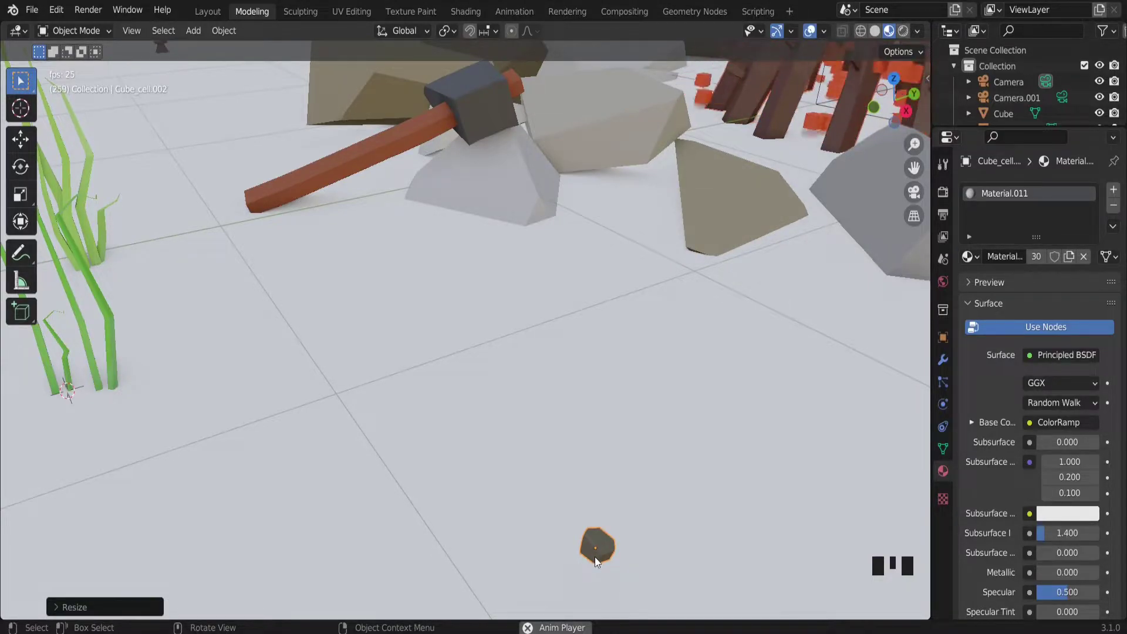
pyautogui.press('ctrl+a')
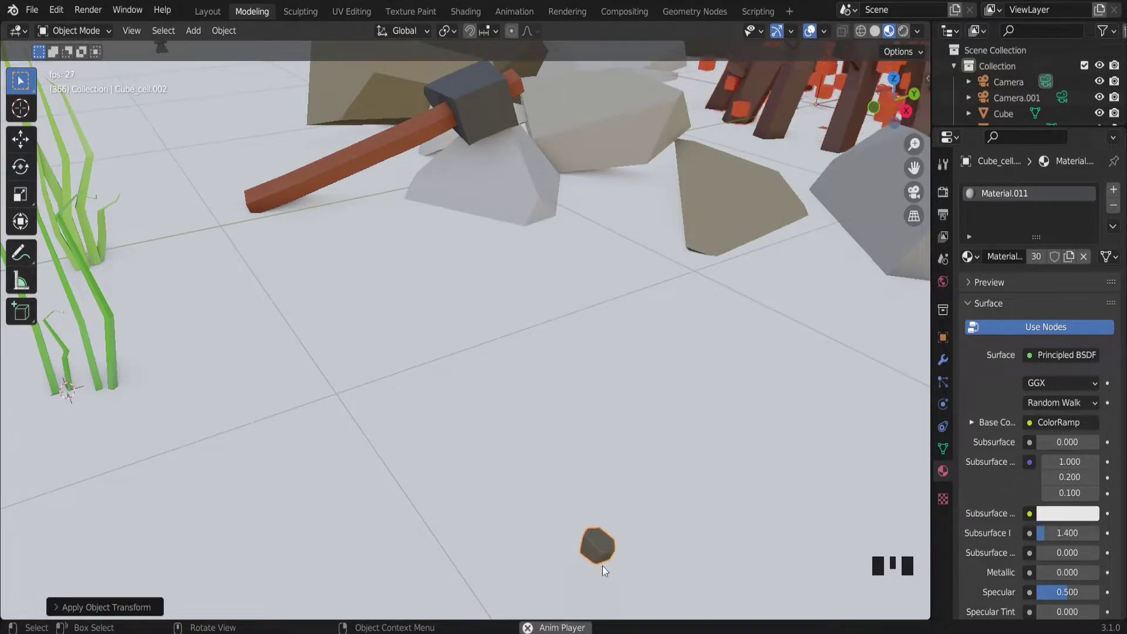
pyautogui.press('Tab')
pyautogui.scroll(3)
pyautogui.scroll(-3)
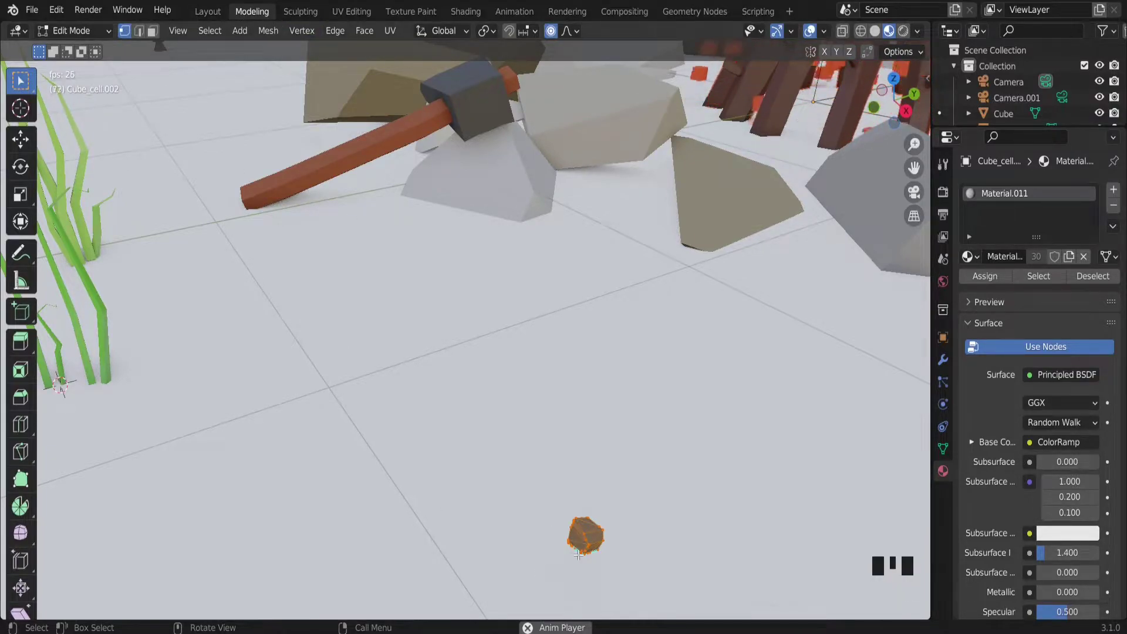
# Snap the 3D cursor onto the pebble and return to Object Mode with its origin reset.
pyautogui.click(582, 549)
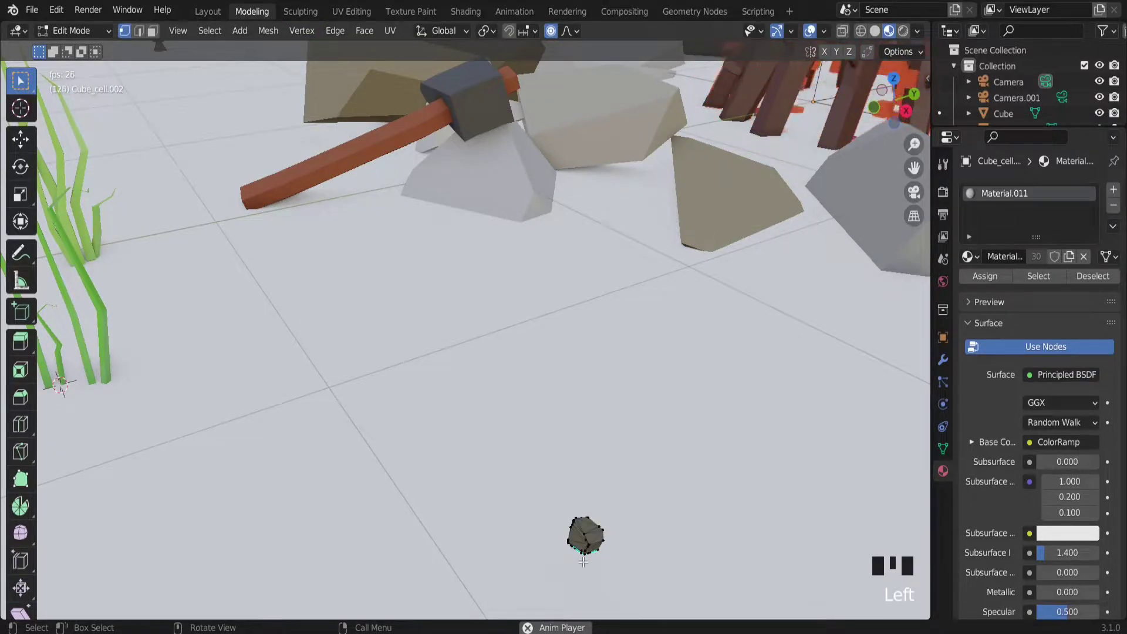
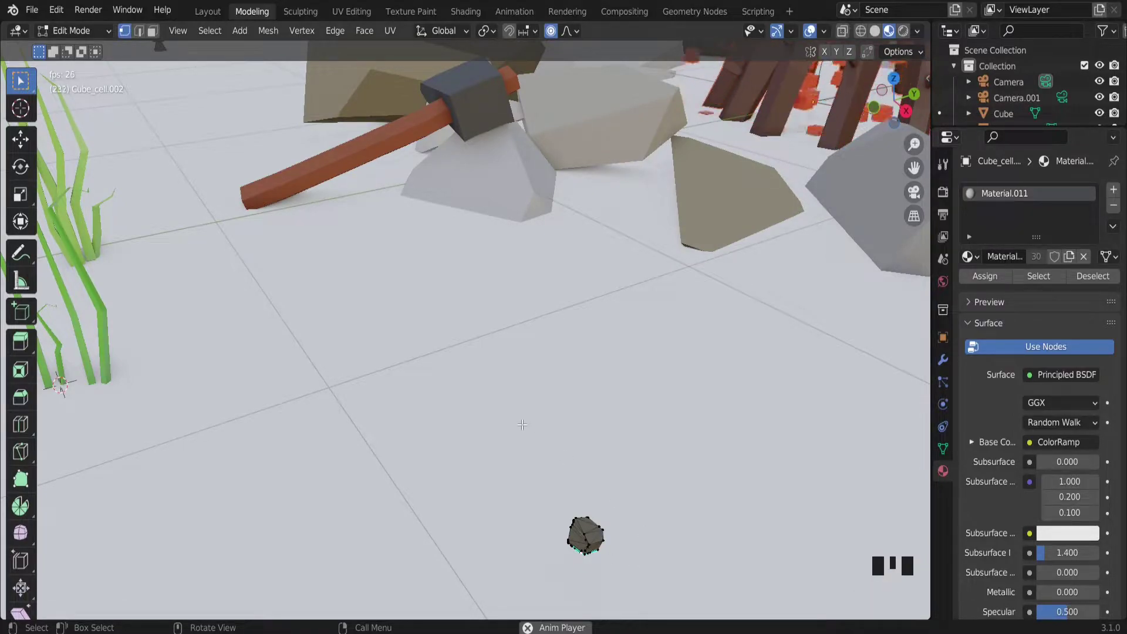
pyautogui.press('shift+a')
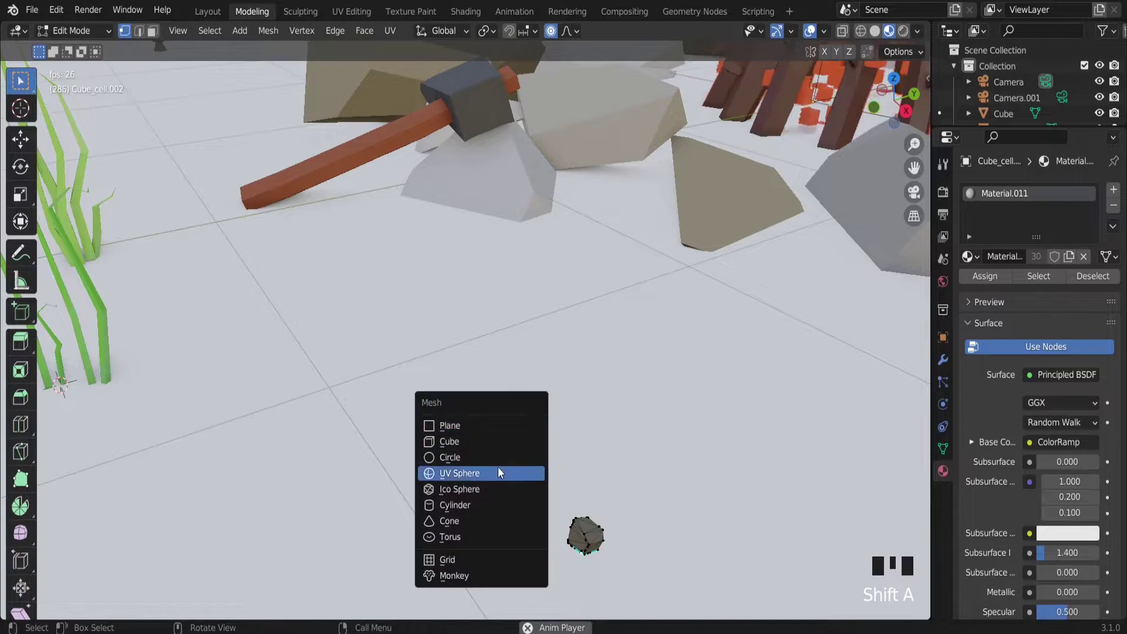
pyautogui.press('shift+s')
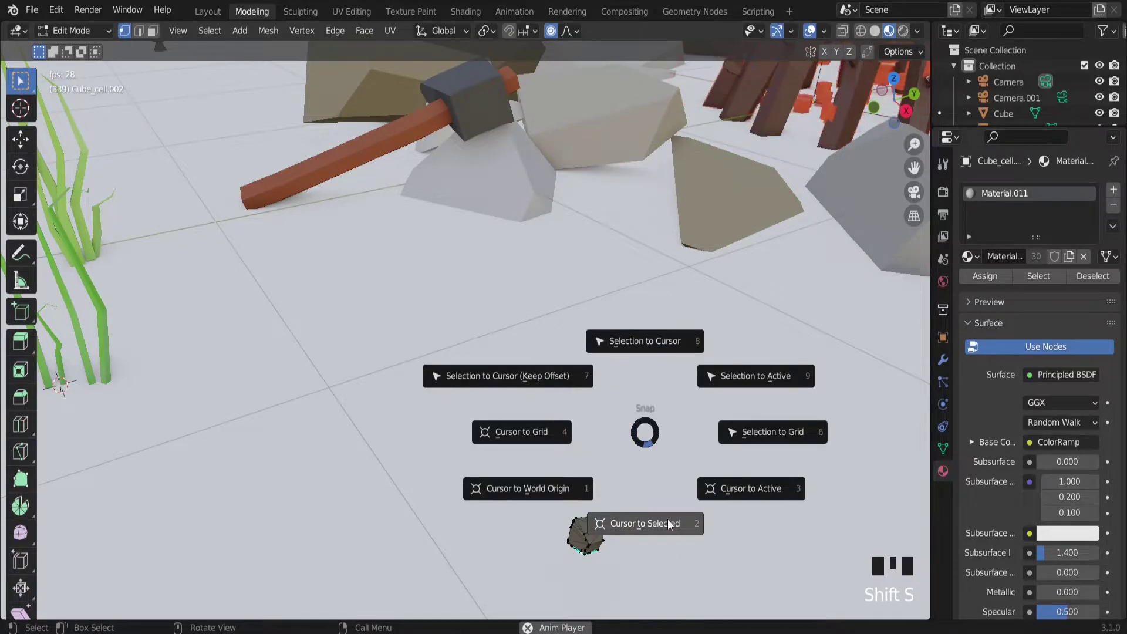
pyautogui.press('Tab')
# Move the pebble along X to rest on the ground beside the thin grass tuft.
pyautogui.moveTo(230, 37); pyautogui.dragTo(589, 480)
pyautogui.scroll(-3)
pyautogui.scroll(-3)
pyautogui.press('g')
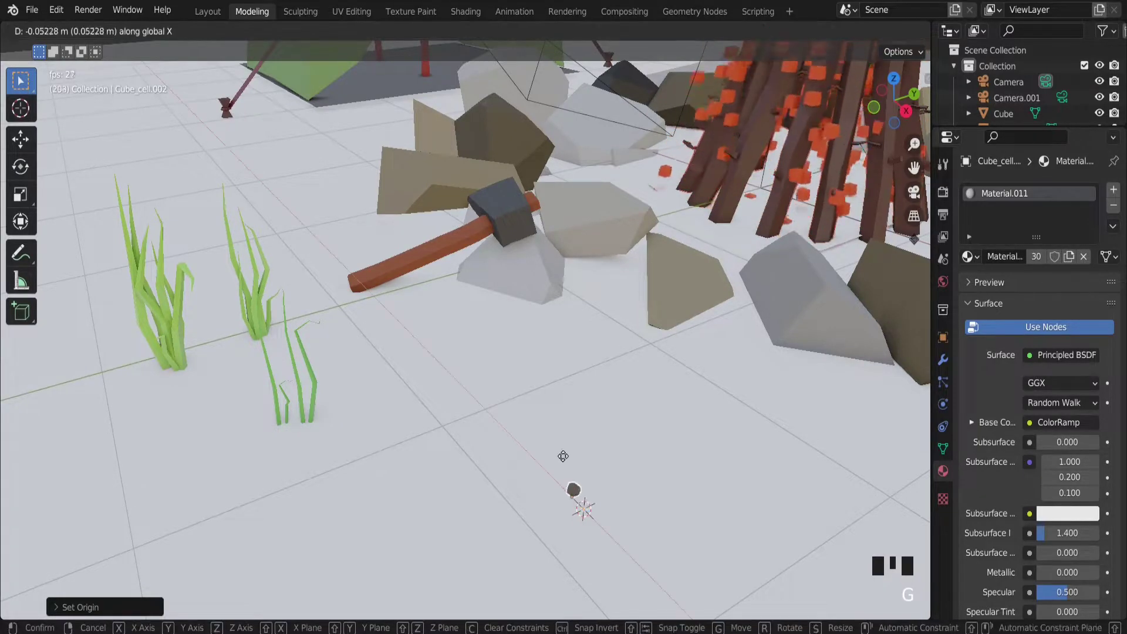
pyautogui.press('g')
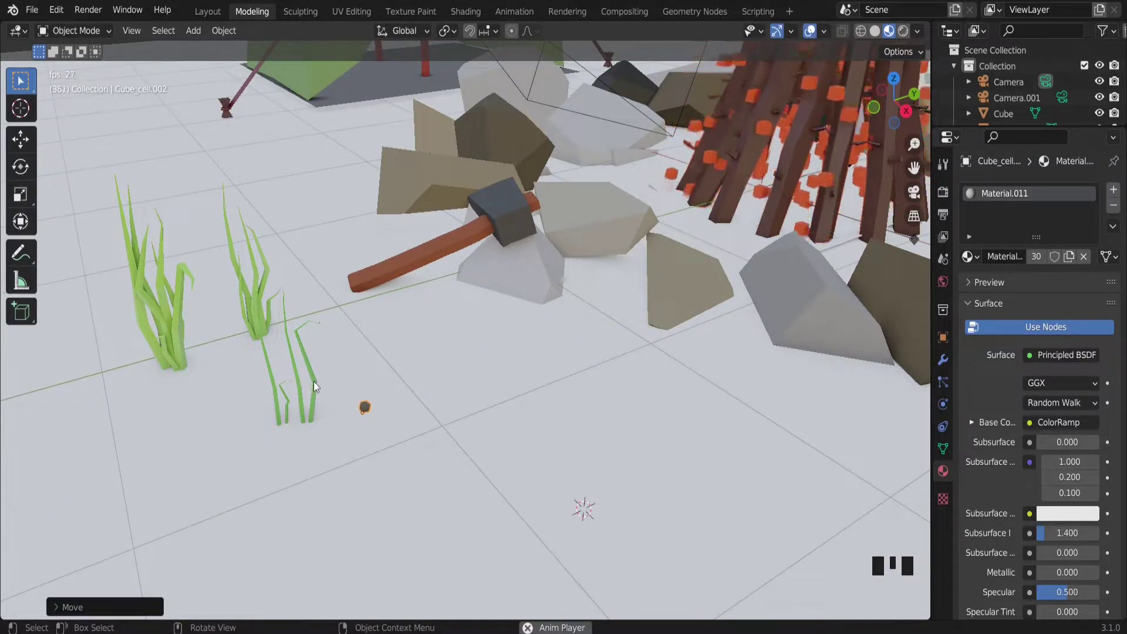
# Select the pebble together with the thin and taller grass clumps.
pyautogui.click(319, 386)
pyautogui.click(371, 408)
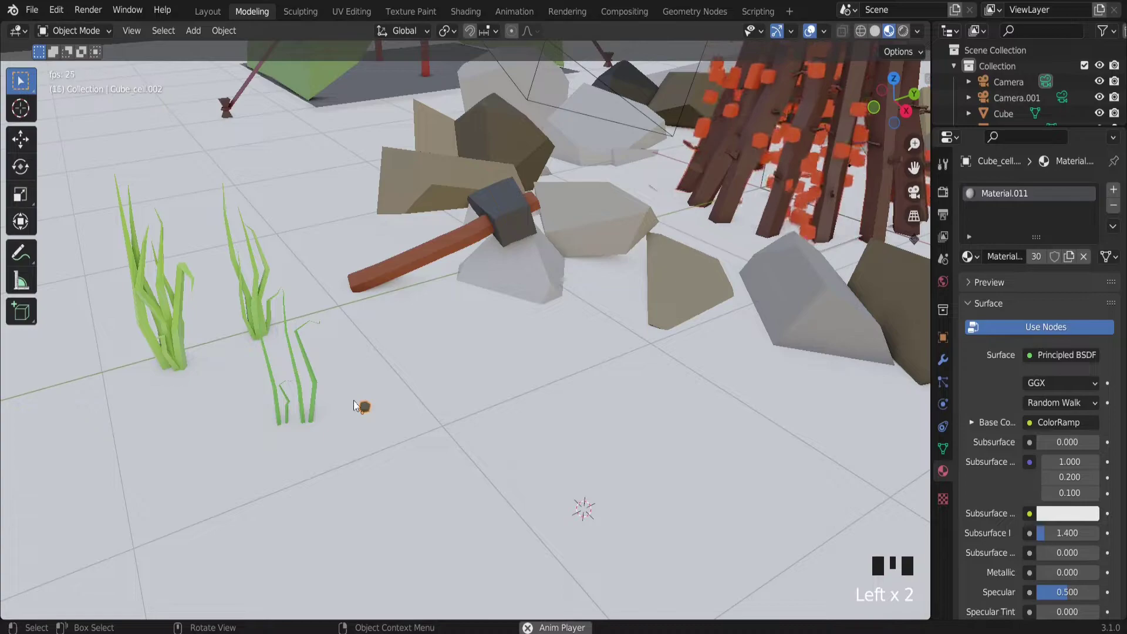
pyautogui.click(323, 388)
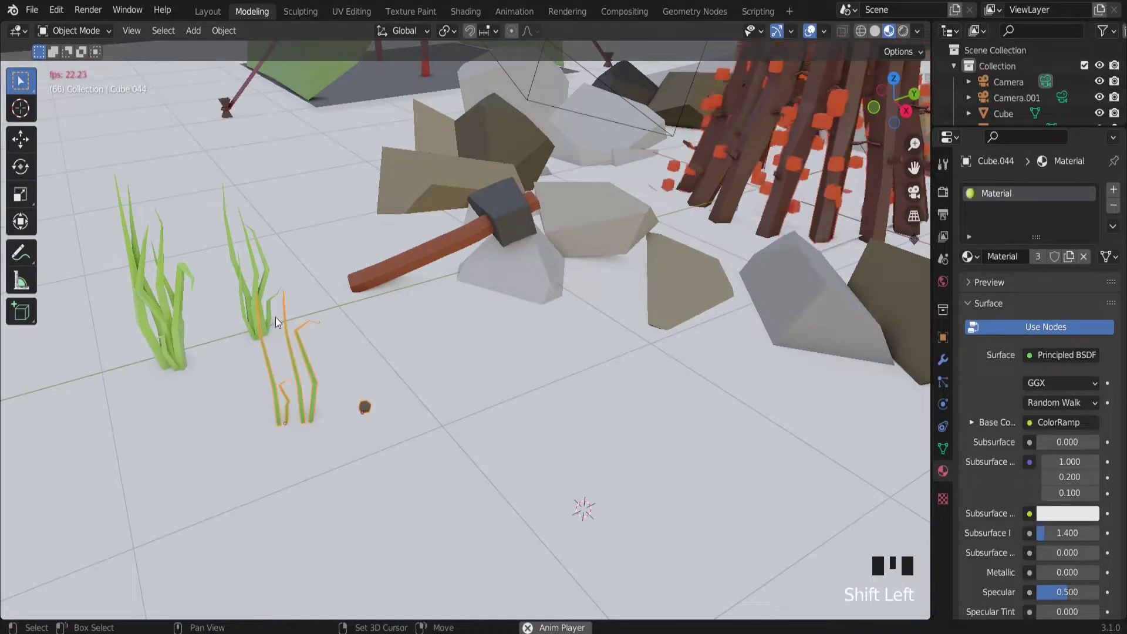
pyautogui.click(272, 285)
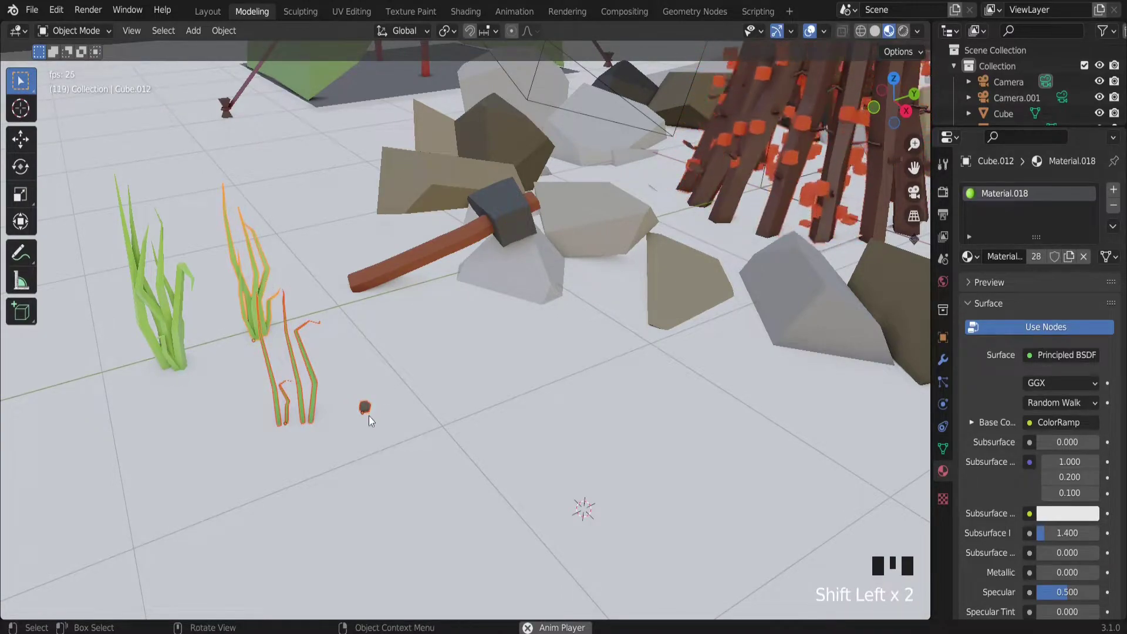
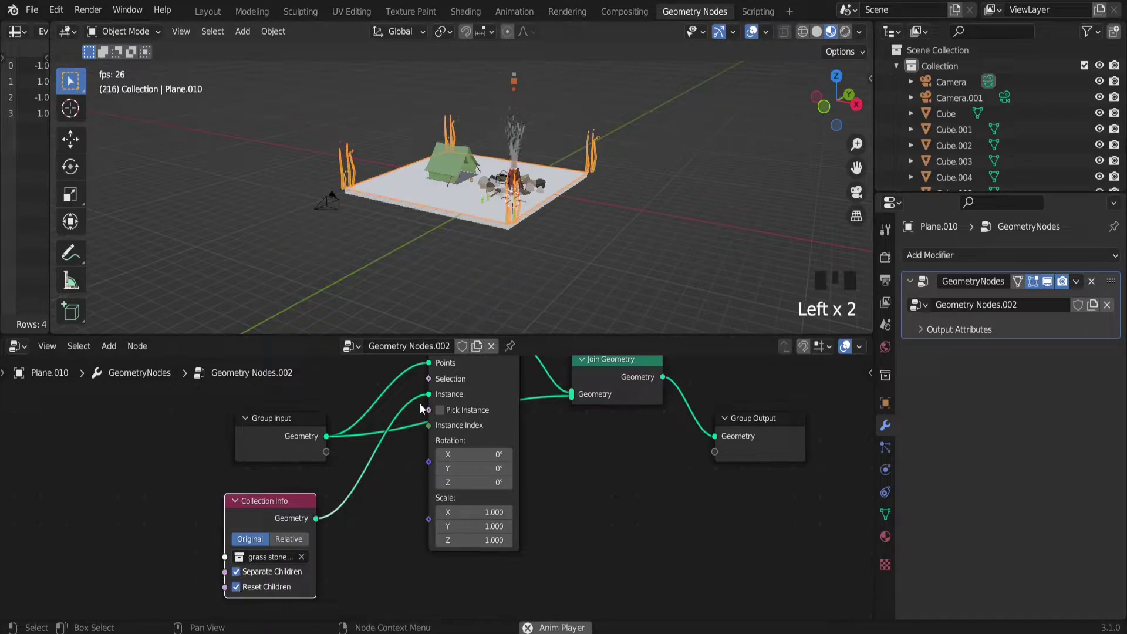
# Orbit the viewport to inspect the oversized grass instances at the plane's corners.
pyautogui.scroll(3)
pyautogui.moveTo(512, 176); pyautogui.dragTo(612, 255)
pyautogui.scroll(3)
pyautogui.scroll(3)
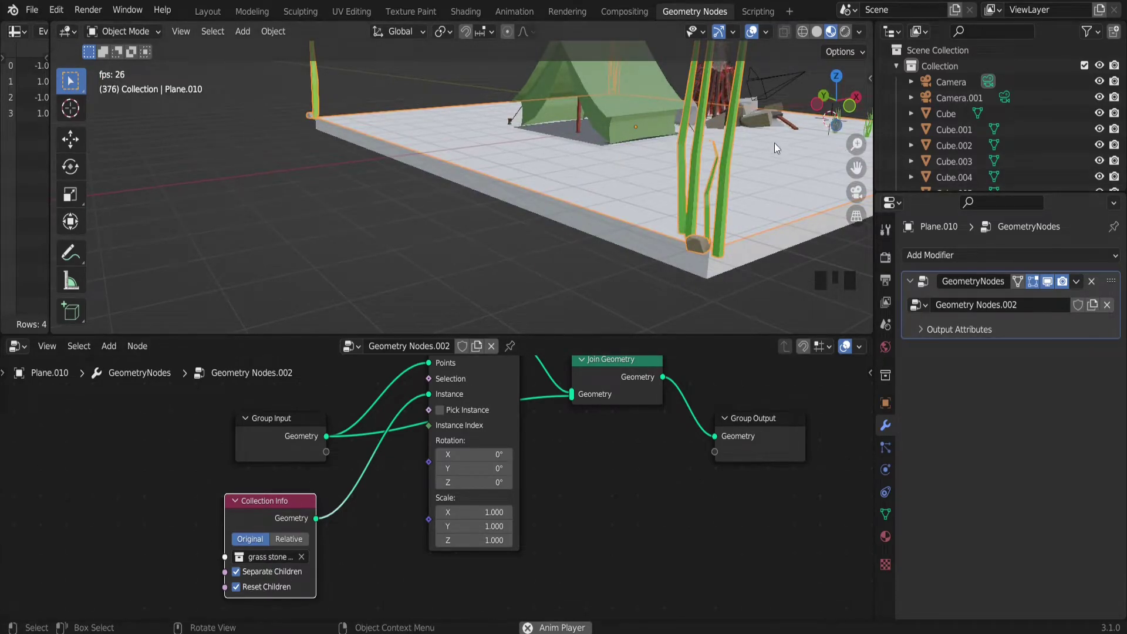
pyautogui.moveTo(706, 152); pyautogui.dragTo(602, 164)
pyautogui.scroll(-3)
pyautogui.scroll(3)
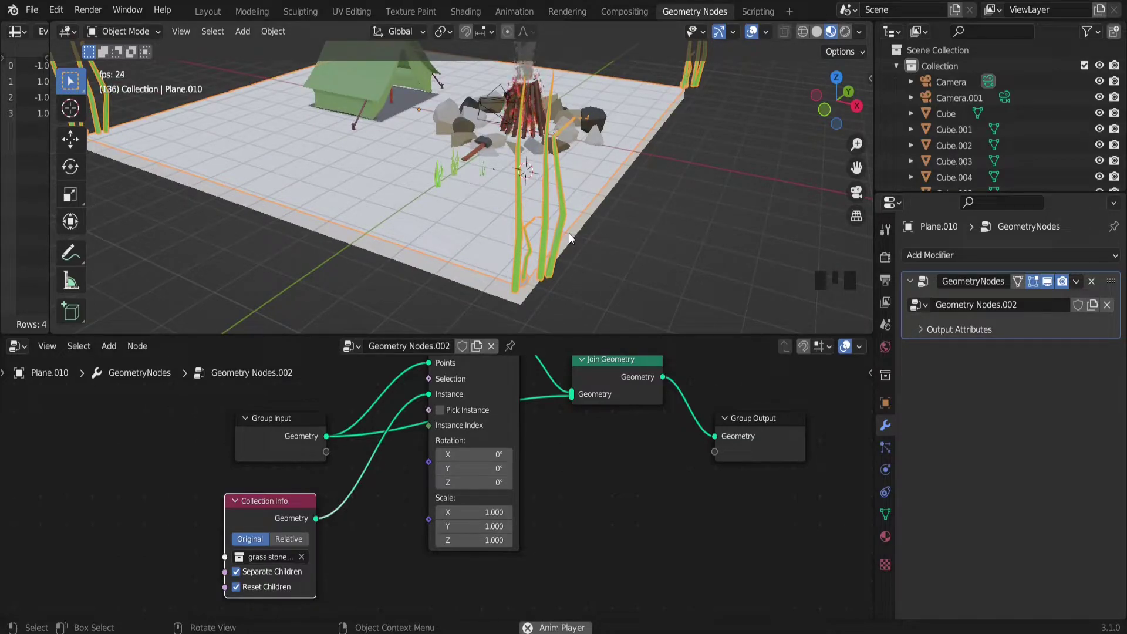
pyautogui.moveTo(518, 172); pyautogui.dragTo(543, 272)
pyautogui.scroll(-3)
pyautogui.scroll(3)
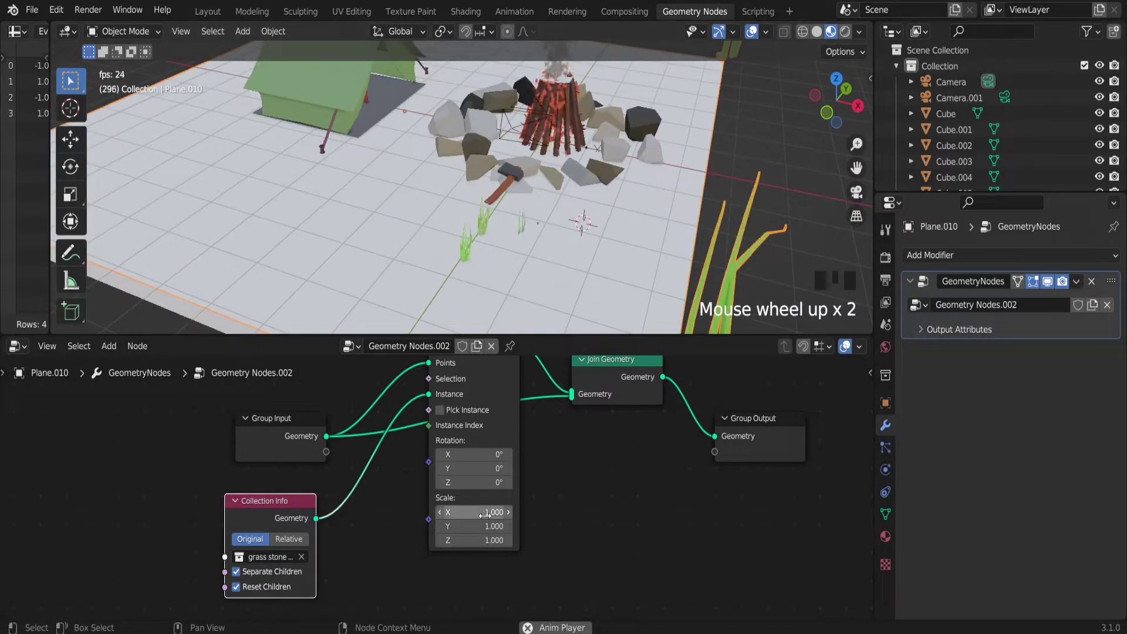
pyautogui.scroll(-3)
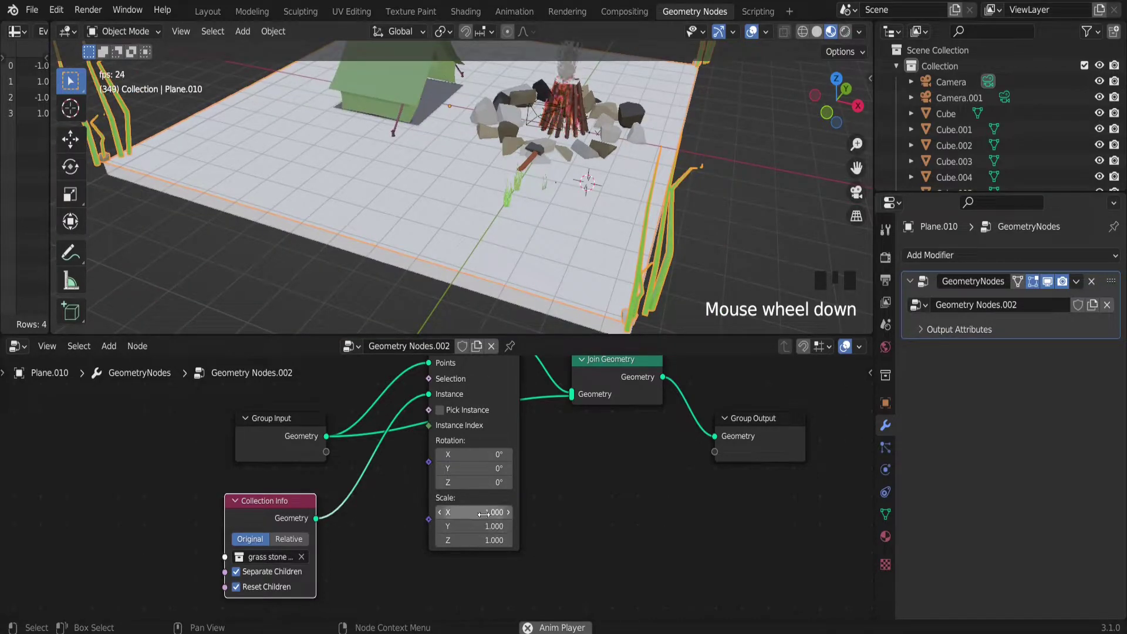
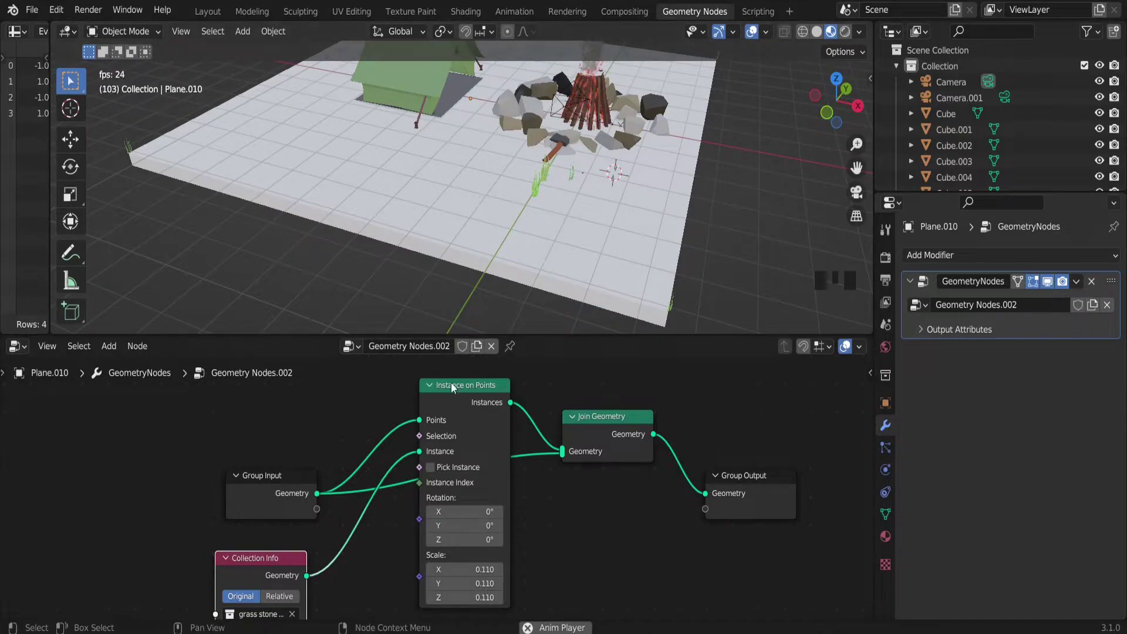
# Raise the Distribute Points on Faces density to about 540 for a dense scatter.
pyautogui.press('shift+a')
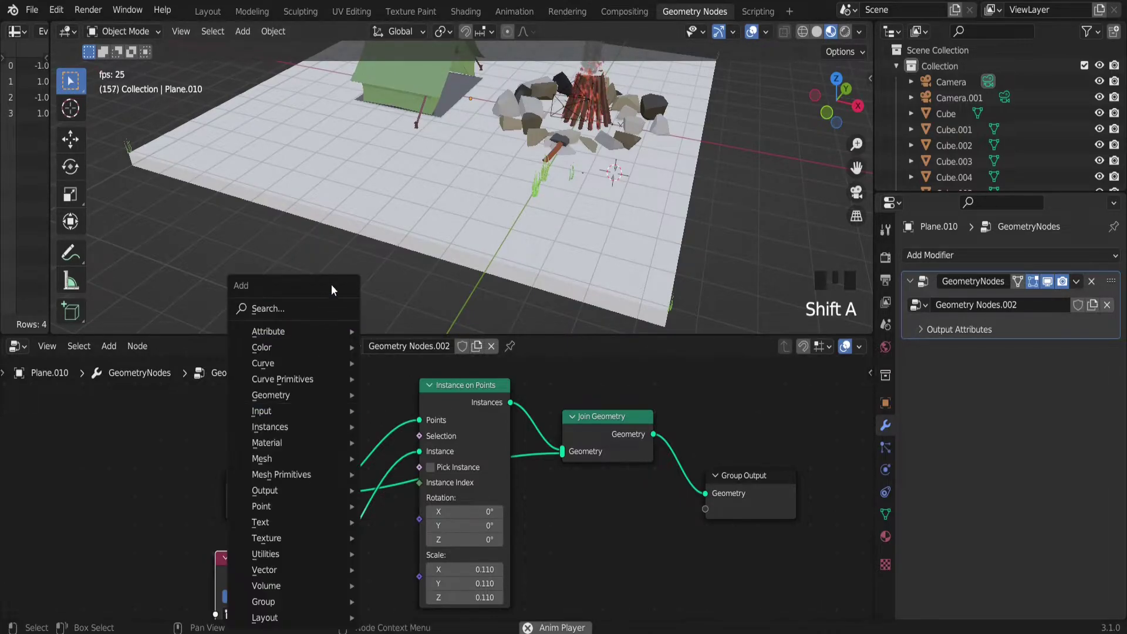
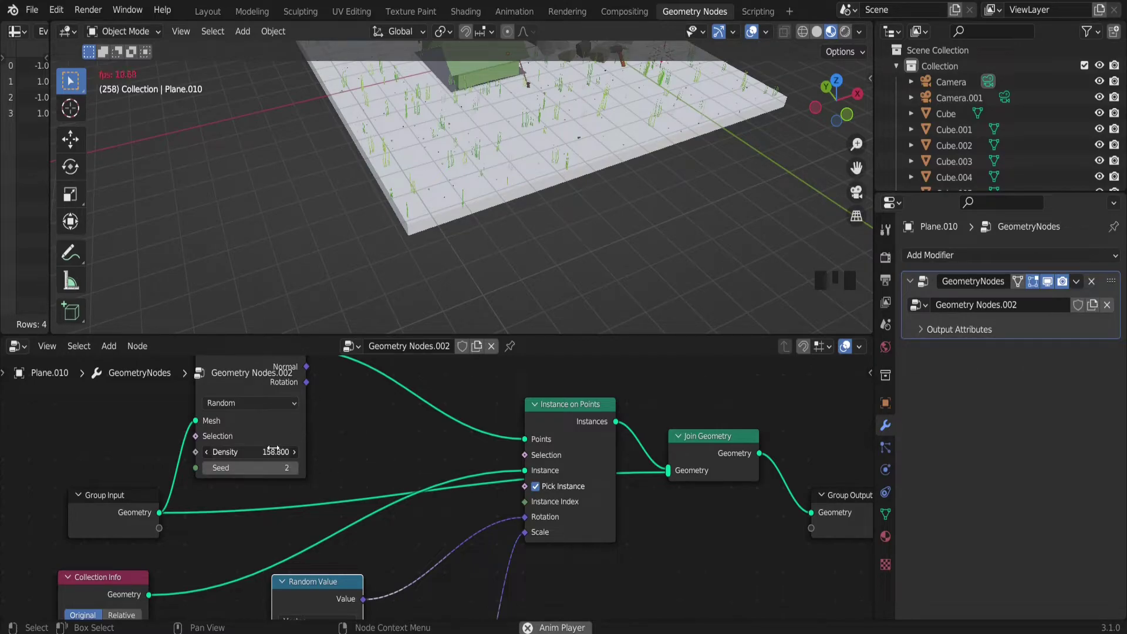
pyautogui.moveTo(252, 439); pyautogui.dragTo(315, 180)
pyautogui.scroll(-3)
pyautogui.scroll(3)
pyautogui.scroll(3)
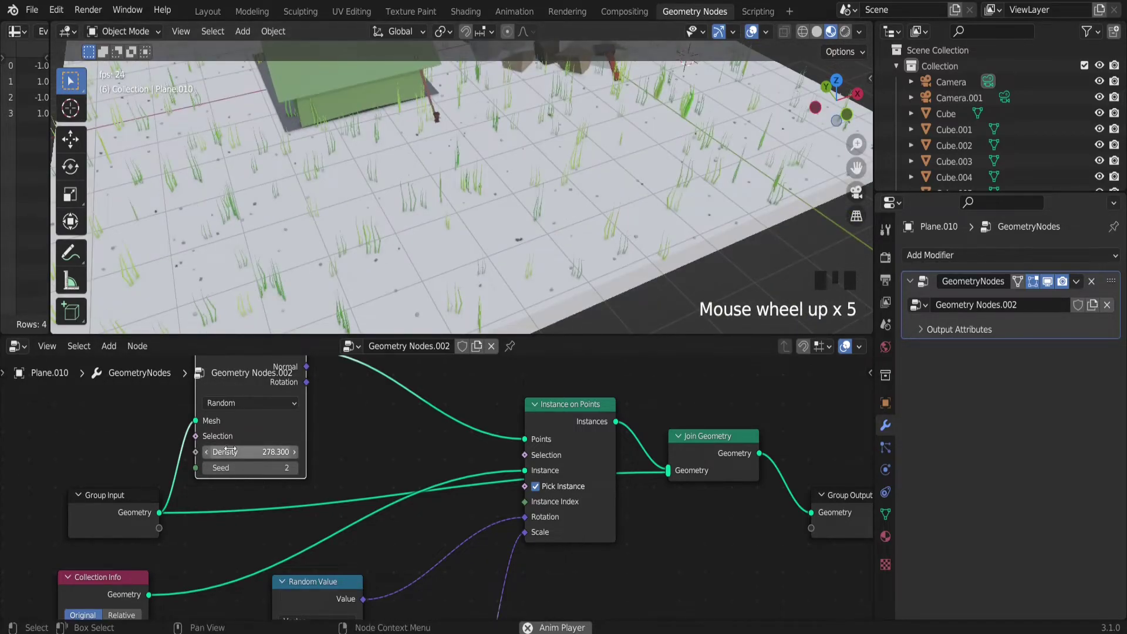
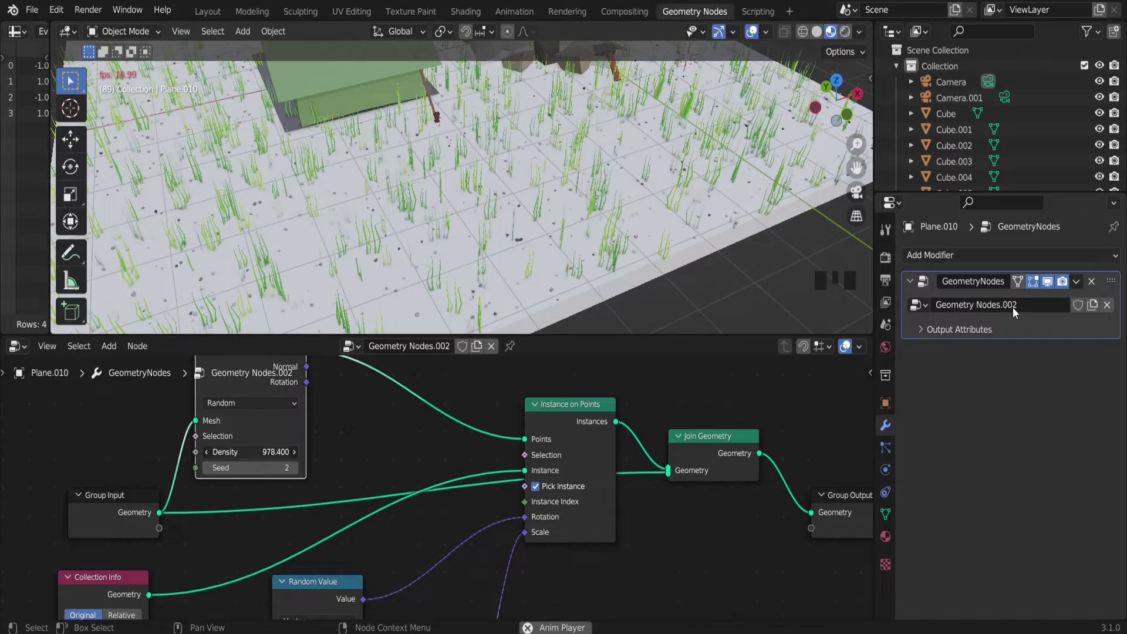
# Raise the grass Density to about 978 and leave the node graph for the Modeling workspace's full 3D view.
pyautogui.moveTo(804, 212); pyautogui.dragTo(669, 229)
pyautogui.click(669, 229)
pyautogui.scroll(3)
pyautogui.moveTo(554, 173); pyautogui.dragTo(591, 182)
pyautogui.scroll(-3)
pyautogui.scroll(-3)
# Inspect the rocks around the campfire up close, then pull back to an overview of the campsite.
pyautogui.click(258, 18)
pyautogui.scroll(-3)
pyautogui.scroll(3)
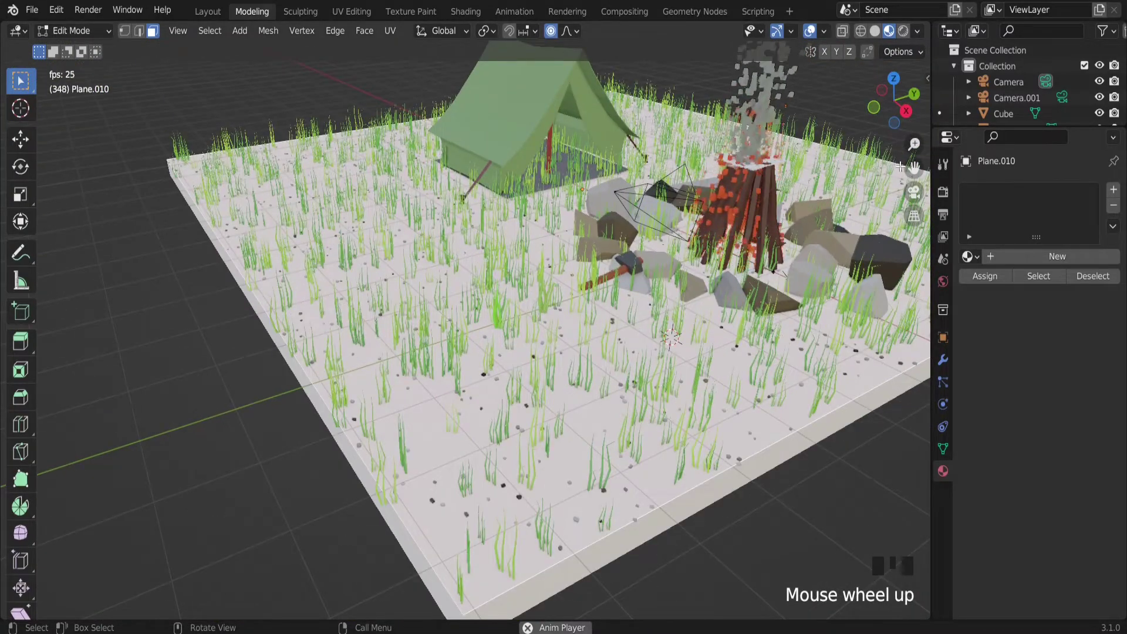
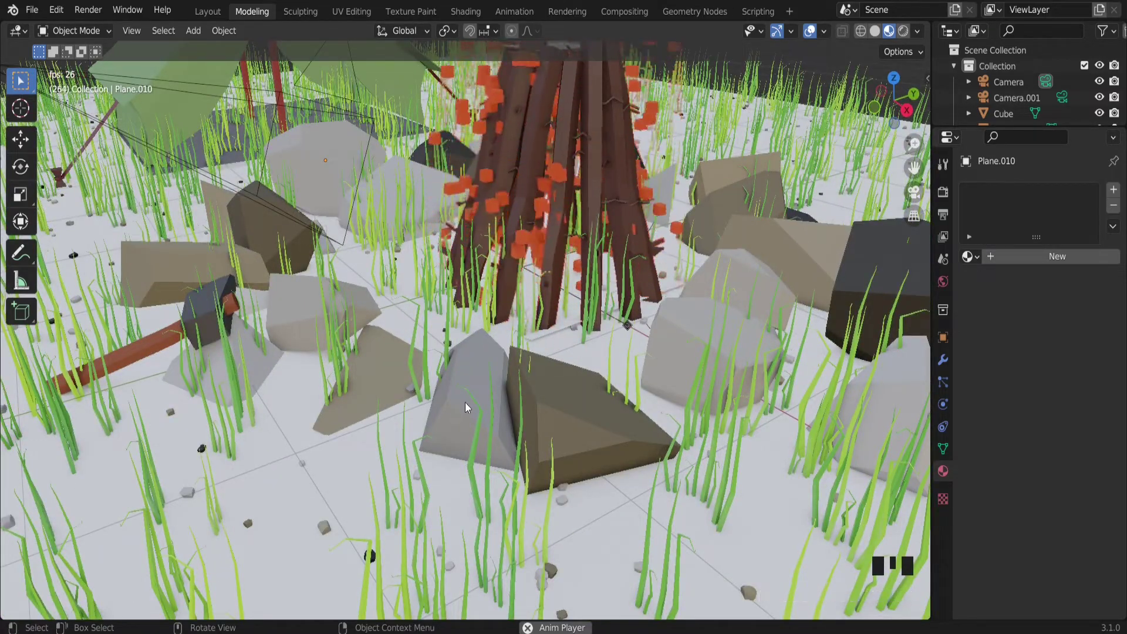
pyautogui.moveTo(383, 377); pyautogui.dragTo(473, 380)
pyautogui.scroll(3)
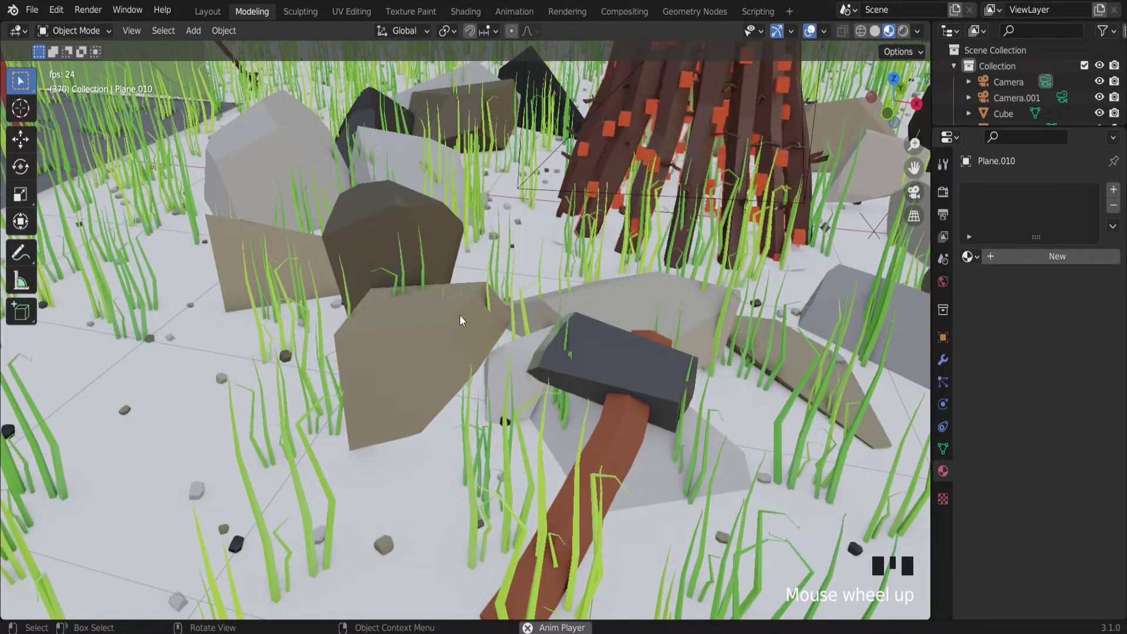
pyautogui.scroll(-3)
pyautogui.moveTo(463, 312); pyautogui.dragTo(410, 341)
pyautogui.scroll(-3)
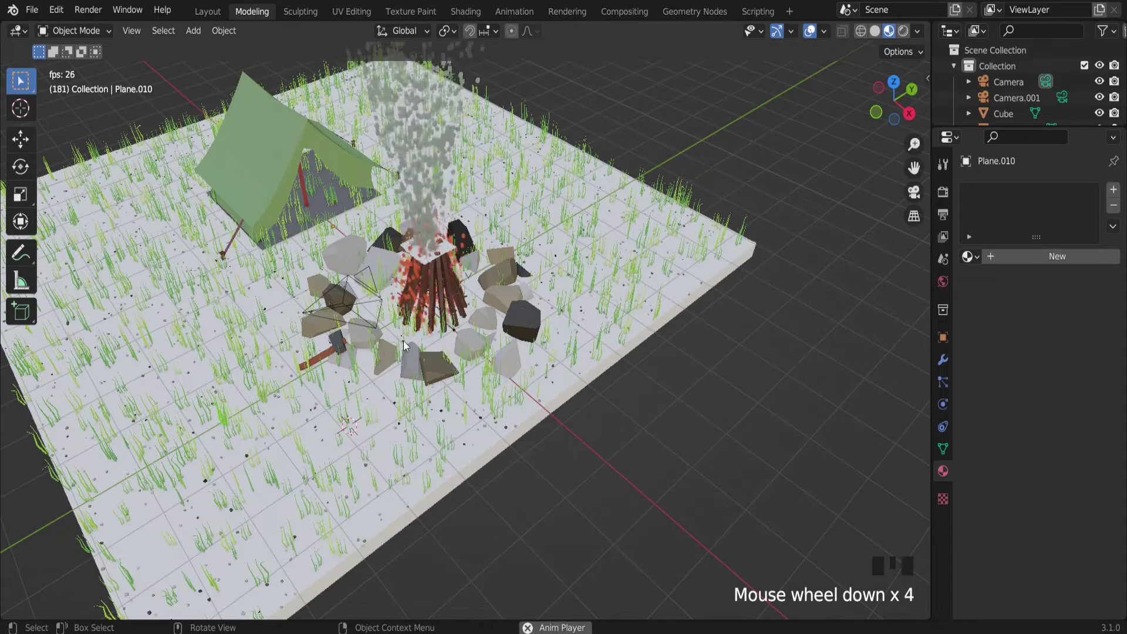
pyautogui.click(637, 389)
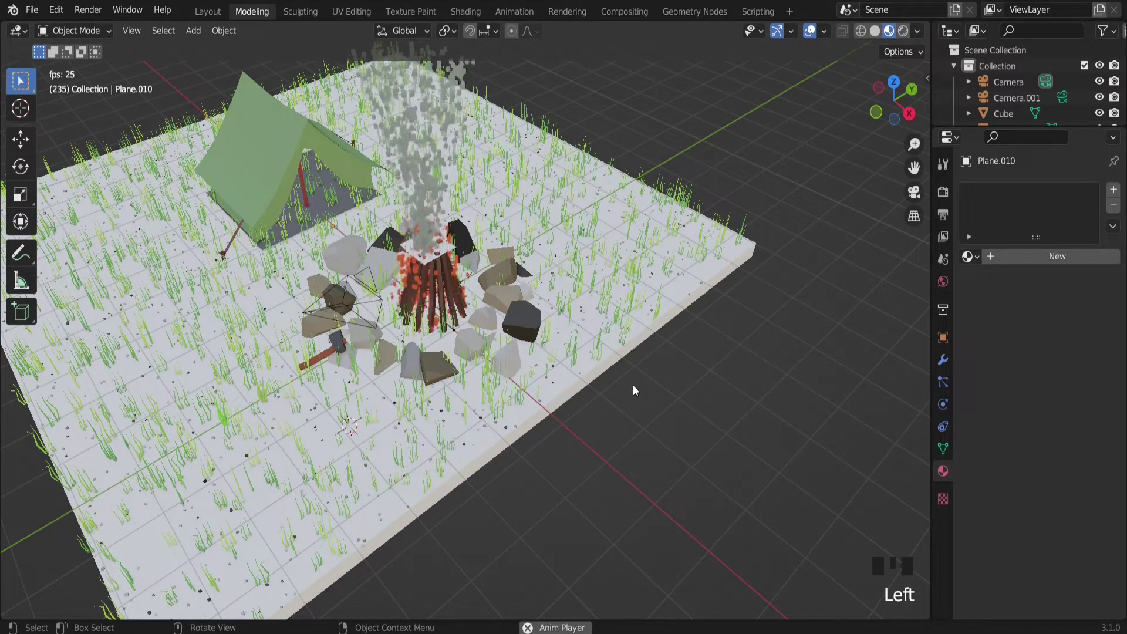
# Add a sphere, move it onto the campfire from top view and enlarge it to cover the campfire ring.
pyautogui.press('shift+a')
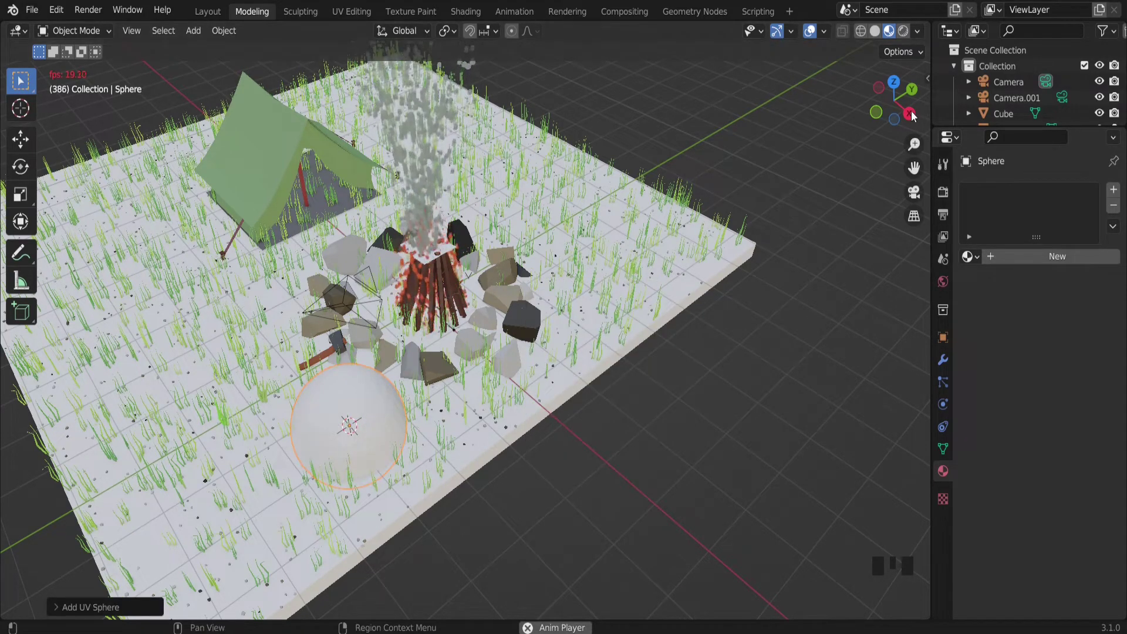
pyautogui.click(901, 80)
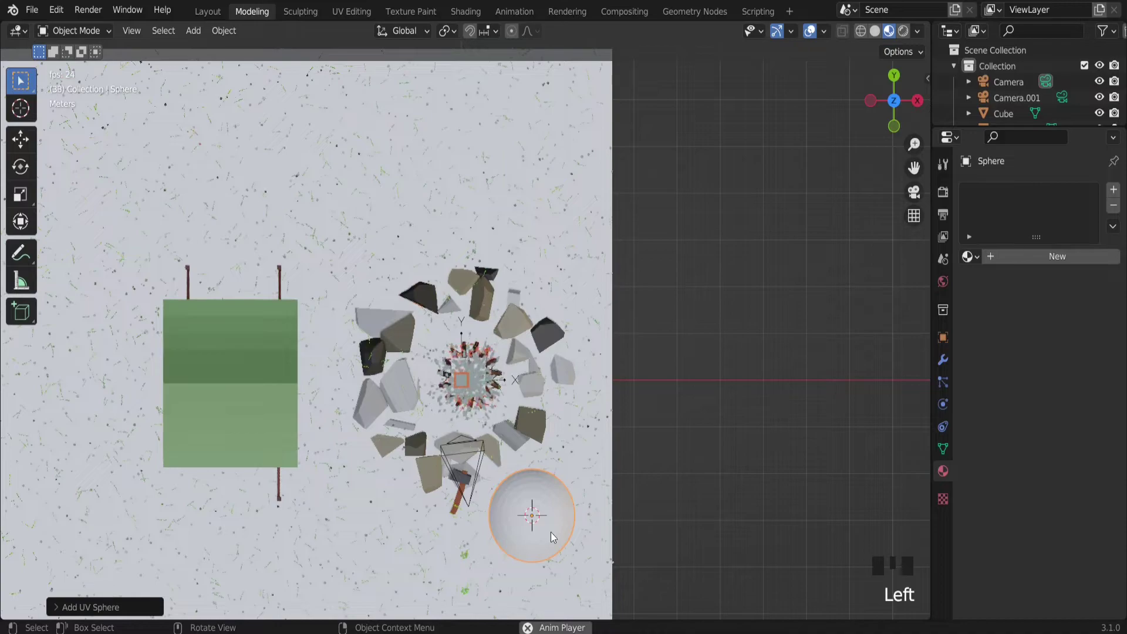
pyautogui.press('g')
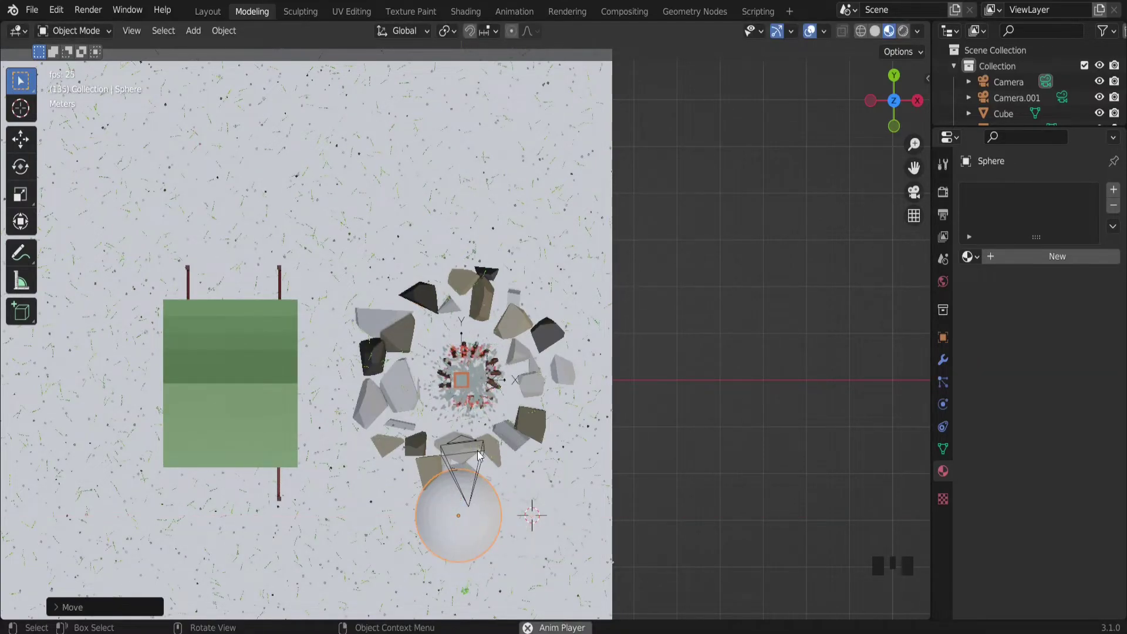
pyautogui.press('g')
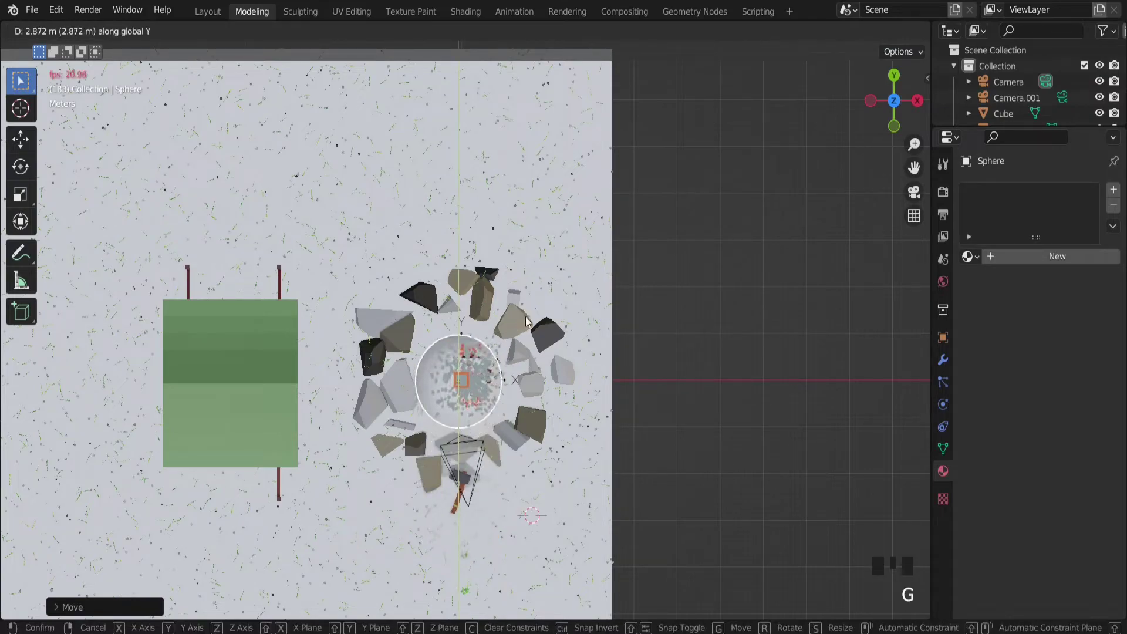
pyautogui.press('s')
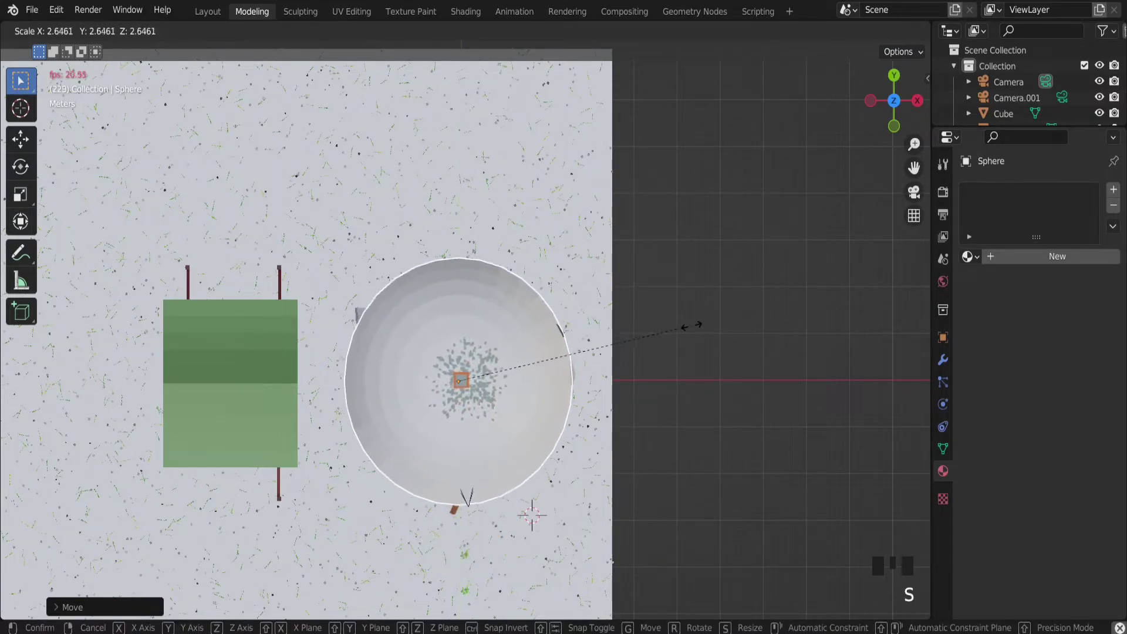
pyautogui.moveTo(528, 444); pyautogui.dragTo(466, 265)
pyautogui.scroll(3)
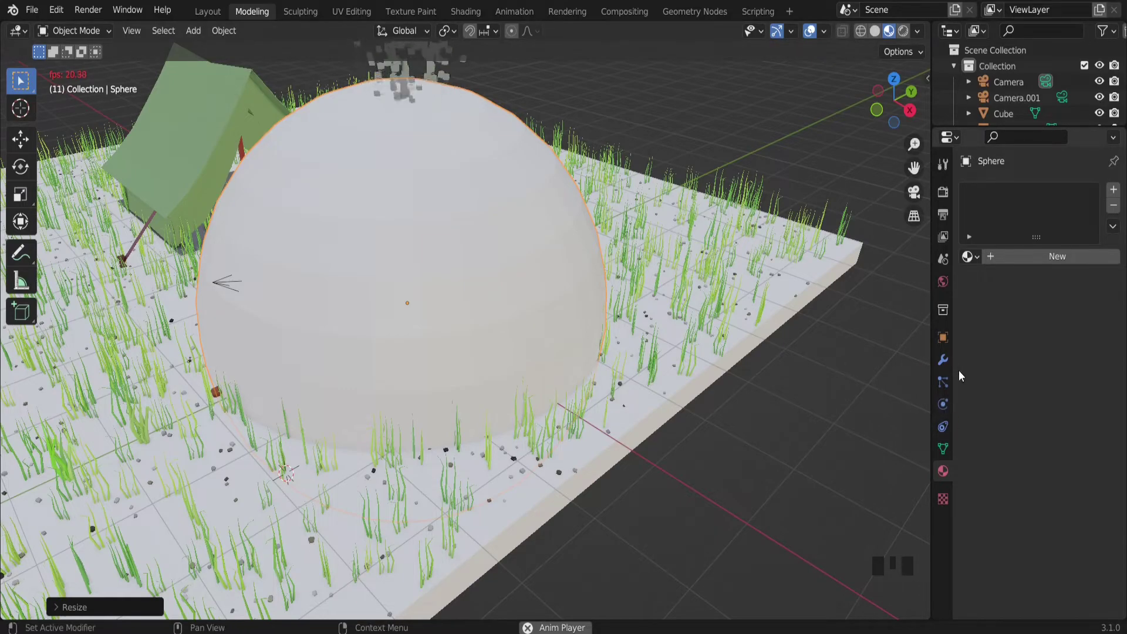
# Set the sphere's Viewport Display to Wire so the fire, stones and axe inside stay visible.
pyautogui.click(954, 350)
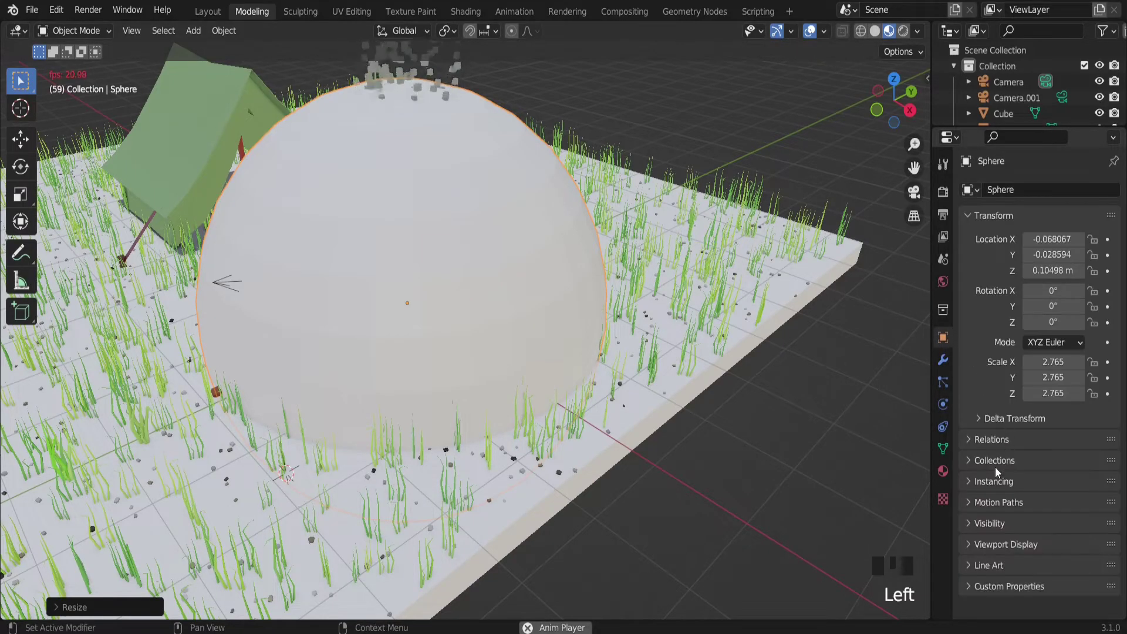
pyautogui.moveTo(975, 547); pyautogui.dragTo(1062, 490)
pyautogui.scroll(-3)
pyautogui.moveTo(1064, 546); pyautogui.dragTo(1066, 508)
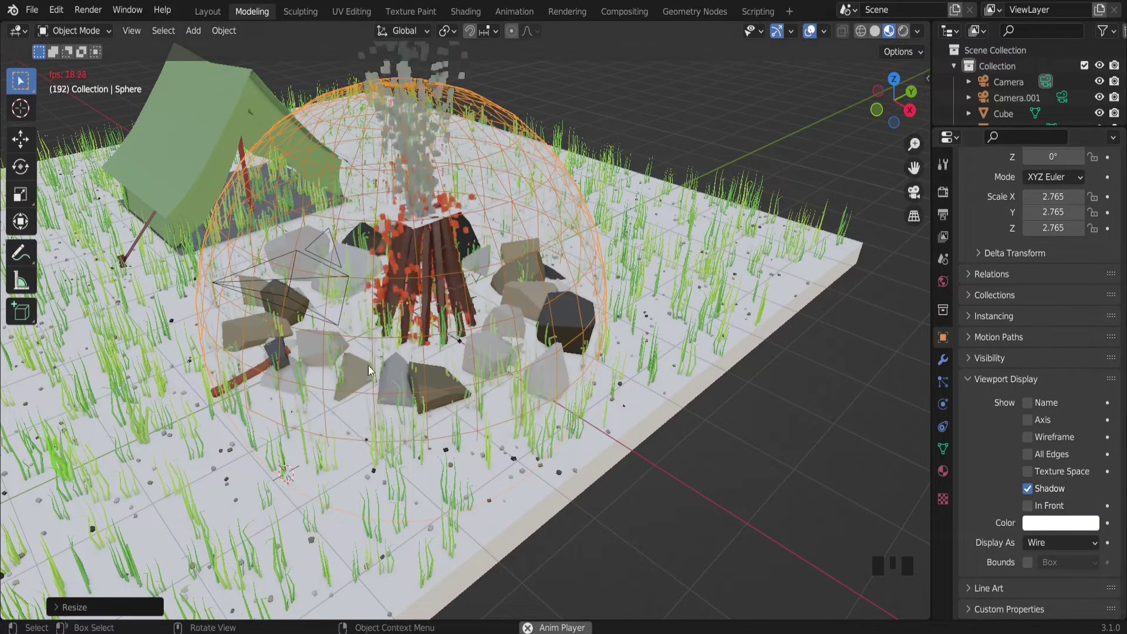
pyautogui.moveTo(374, 374); pyautogui.dragTo(416, 359)
pyautogui.scroll(3)
pyautogui.scroll(3)
pyautogui.scroll(-3)
pyautogui.moveTo(412, 370); pyautogui.dragTo(478, 362)
pyautogui.moveTo(390, 340); pyautogui.dragTo(543, 294)
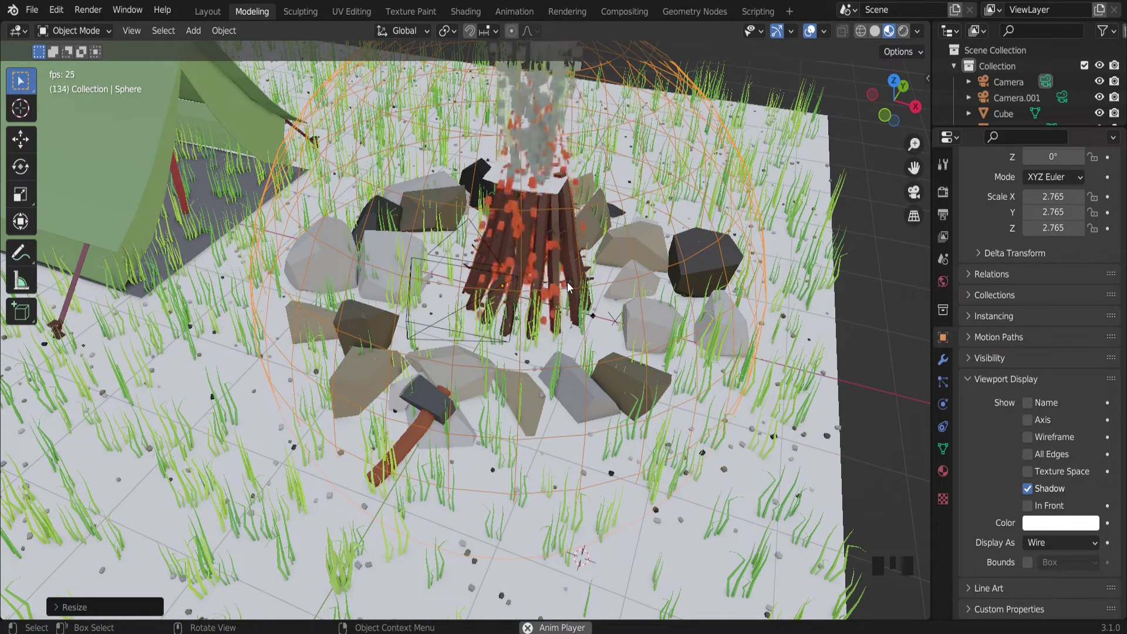
pyautogui.moveTo(545, 335); pyautogui.dragTo(815, 415)
# Give the ground plane a Boolean Difference modifier above Geometry Nodes, using the Sphere as cutter.
pyautogui.click(815, 415)
pyautogui.scroll(-3)
pyautogui.scroll(3)
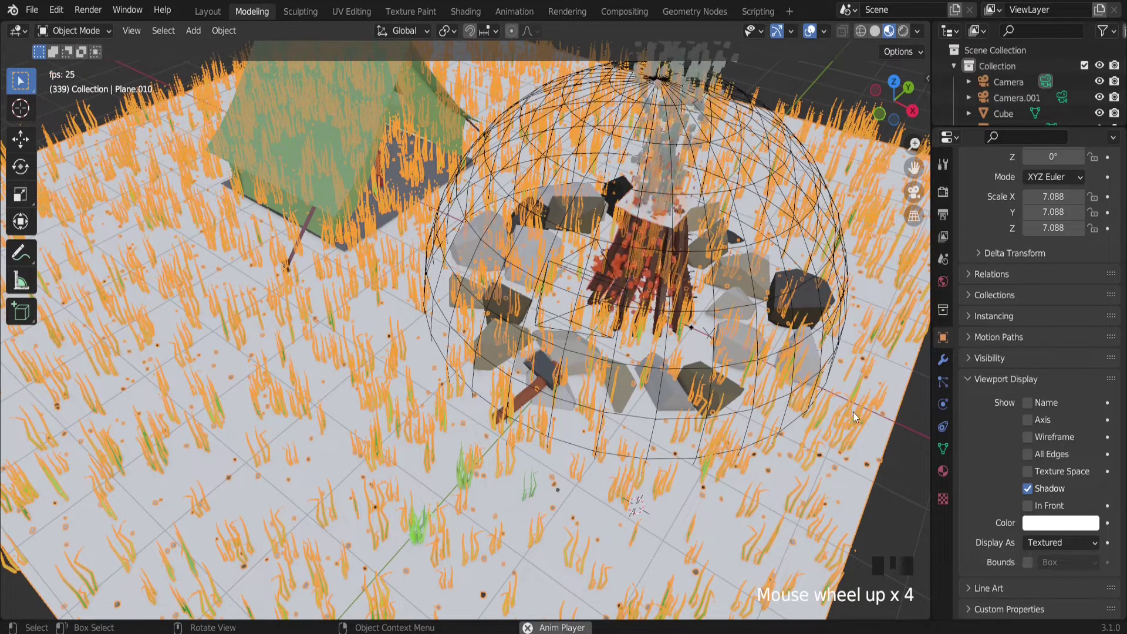
pyautogui.moveTo(864, 396); pyautogui.dragTo(948, 366)
pyautogui.click(948, 365)
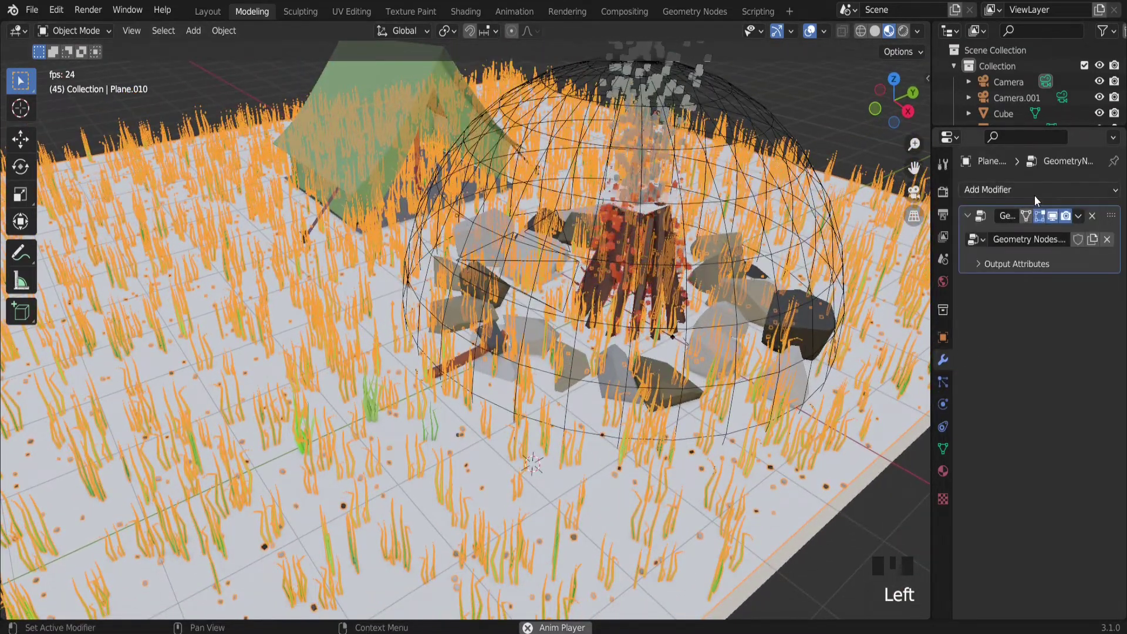
pyautogui.moveTo(1040, 196); pyautogui.dragTo(867, 275)
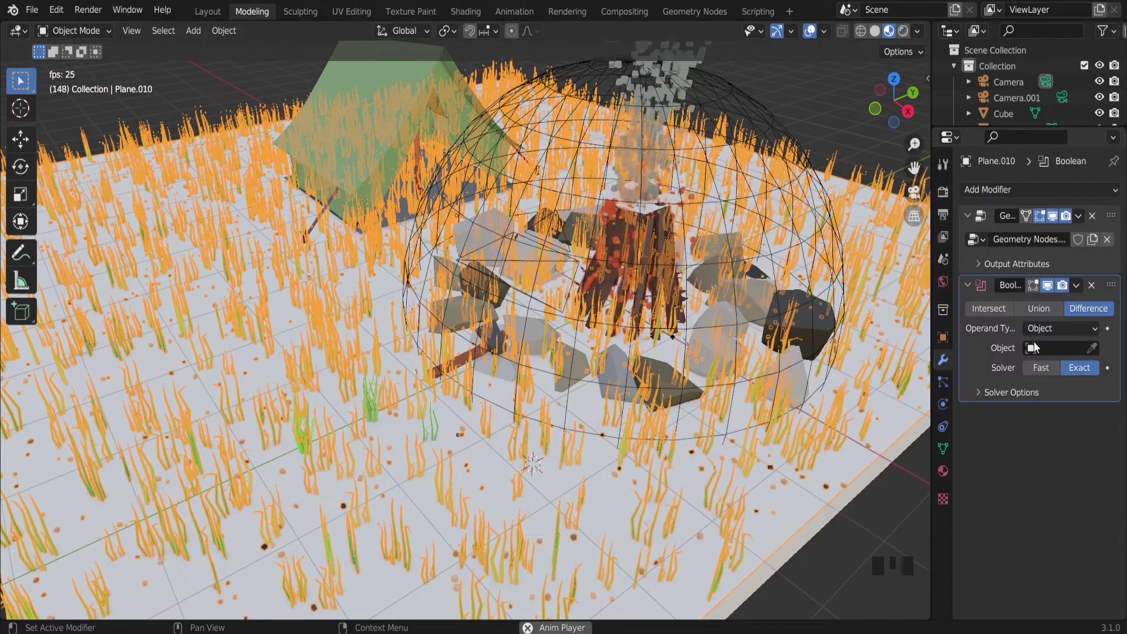
pyautogui.moveTo(1118, 292); pyautogui.dragTo(1100, 219)
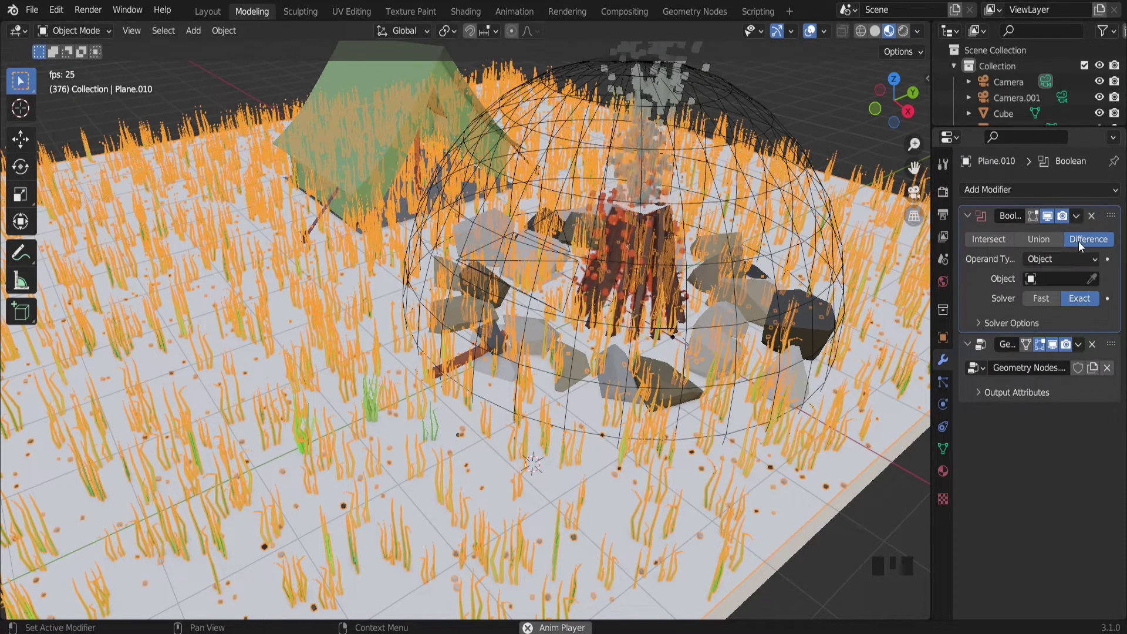
pyautogui.click(1099, 279)
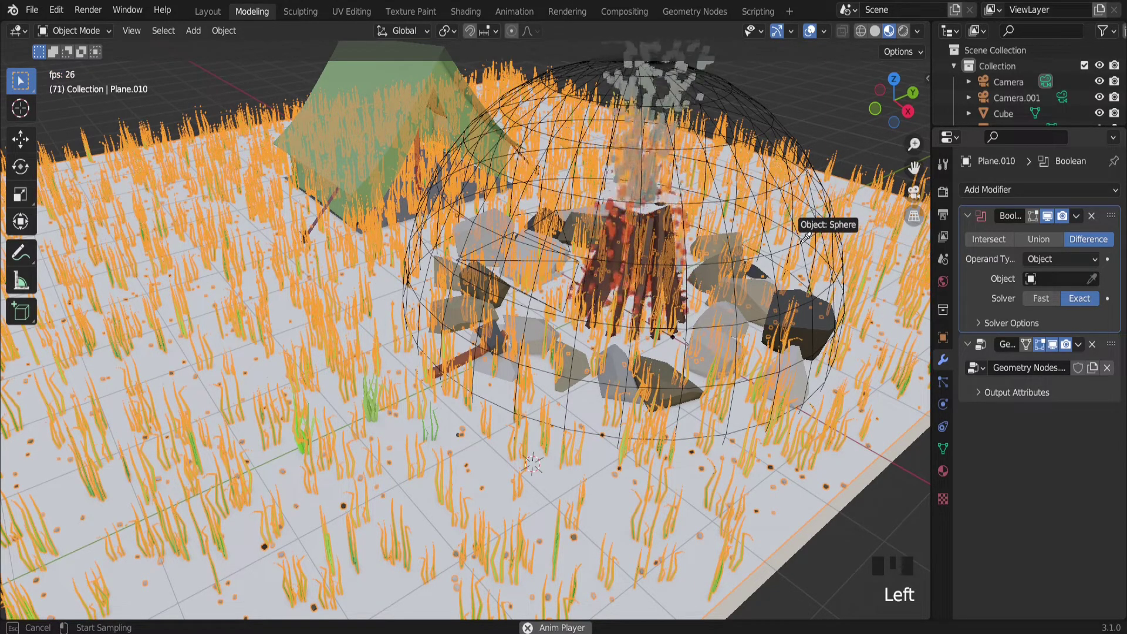
pyautogui.moveTo(685, 334); pyautogui.dragTo(646, 339)
pyautogui.moveTo(480, 334); pyautogui.dragTo(665, 312)
pyautogui.scroll(3)
pyautogui.moveTo(676, 294); pyautogui.dragTo(670, 404)
# Scale the sphere cutter down to about 0.8.
pyautogui.click(670, 405)
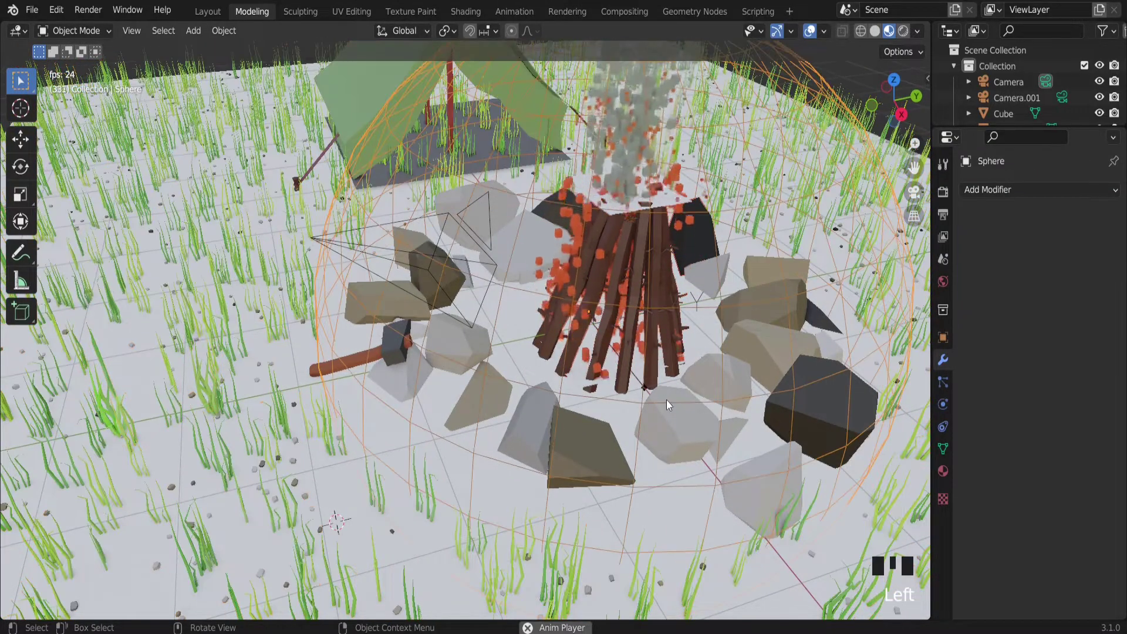
pyautogui.press('s')
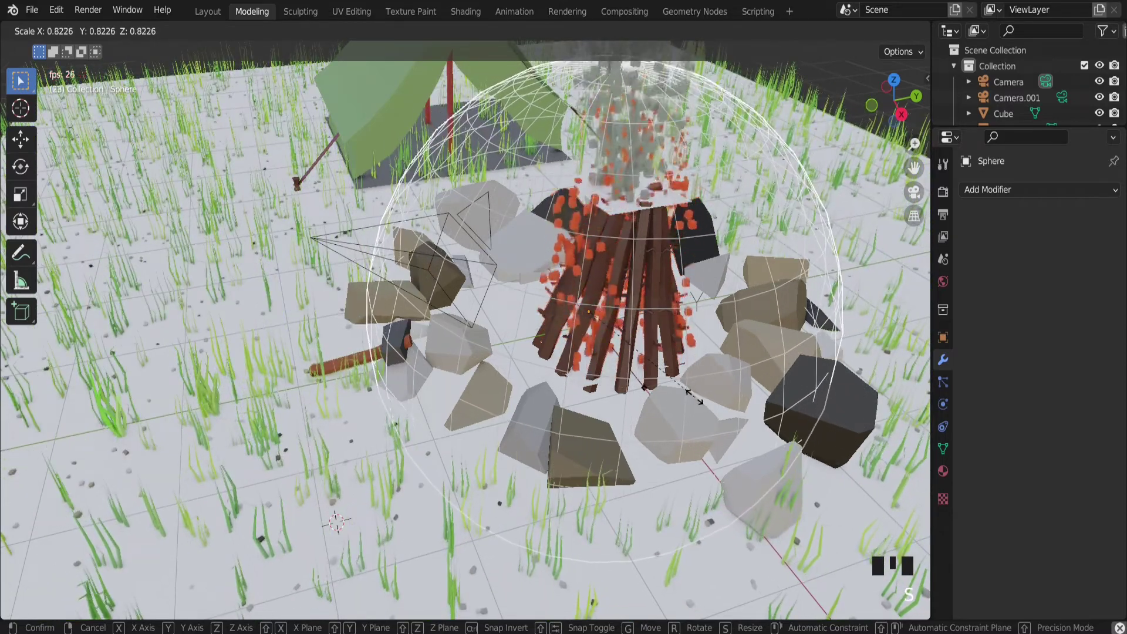
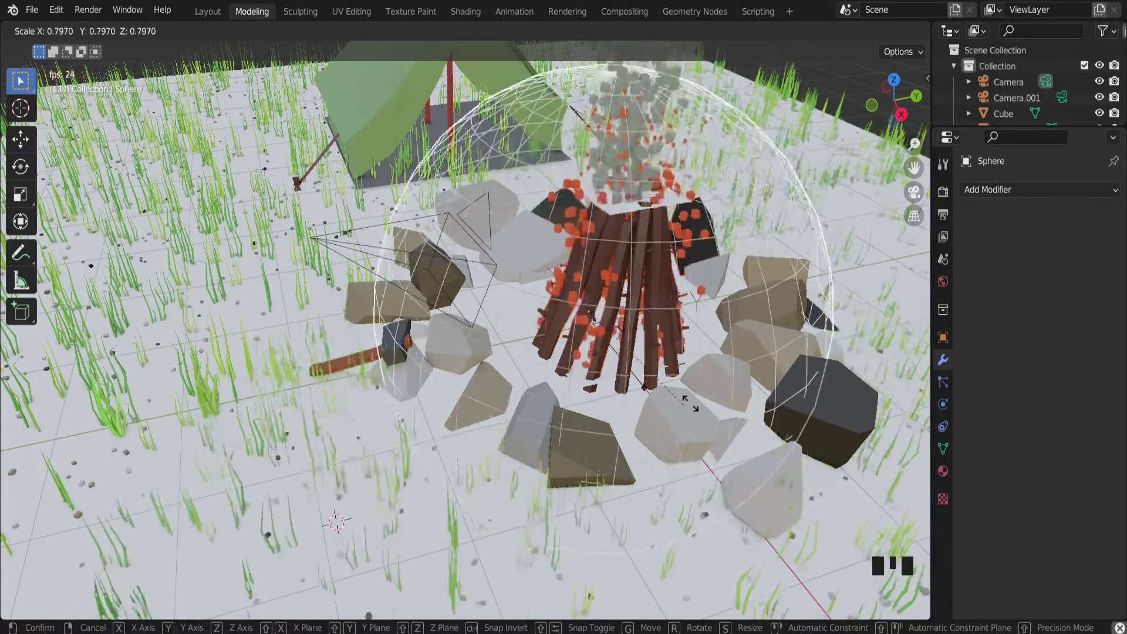
pyautogui.scroll(-3)
pyautogui.press('Tab')
pyautogui.press('Tab')
pyautogui.moveTo(738, 538); pyautogui.dragTo(708, 466)
pyautogui.scroll(3)
# Add a new mesh cube beside the campfire.
pyautogui.moveTo(534, 292); pyautogui.dragTo(363, 196)
pyautogui.scroll(-3)
pyautogui.scroll(-3)
pyautogui.moveTo(370, 175); pyautogui.dragTo(518, 323)
pyautogui.press('shift+a')
pyautogui.scroll(-3)
# Move the cube along X beneath the tent and scale it to roughly the tent's footprint.
pyautogui.press('g')
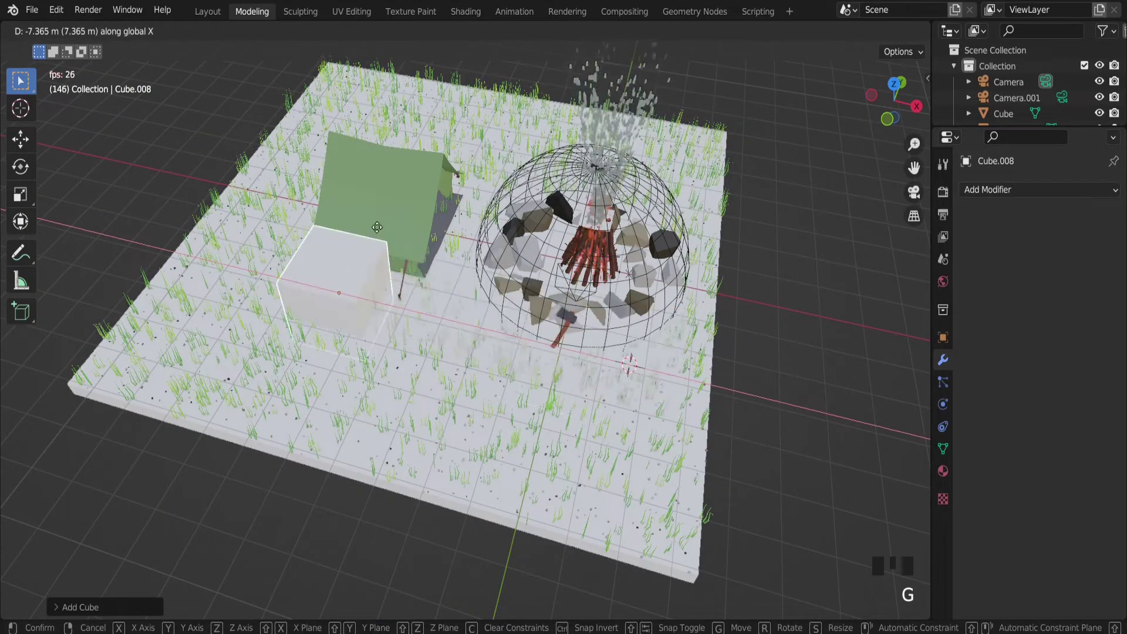
pyautogui.press('g')
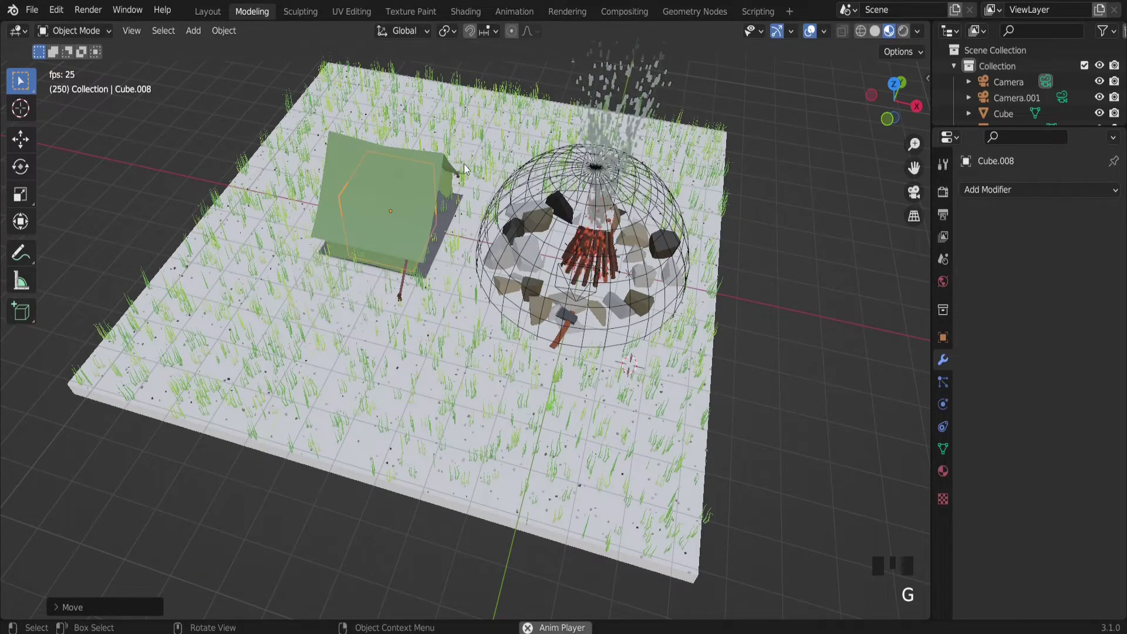
pyautogui.press('s')
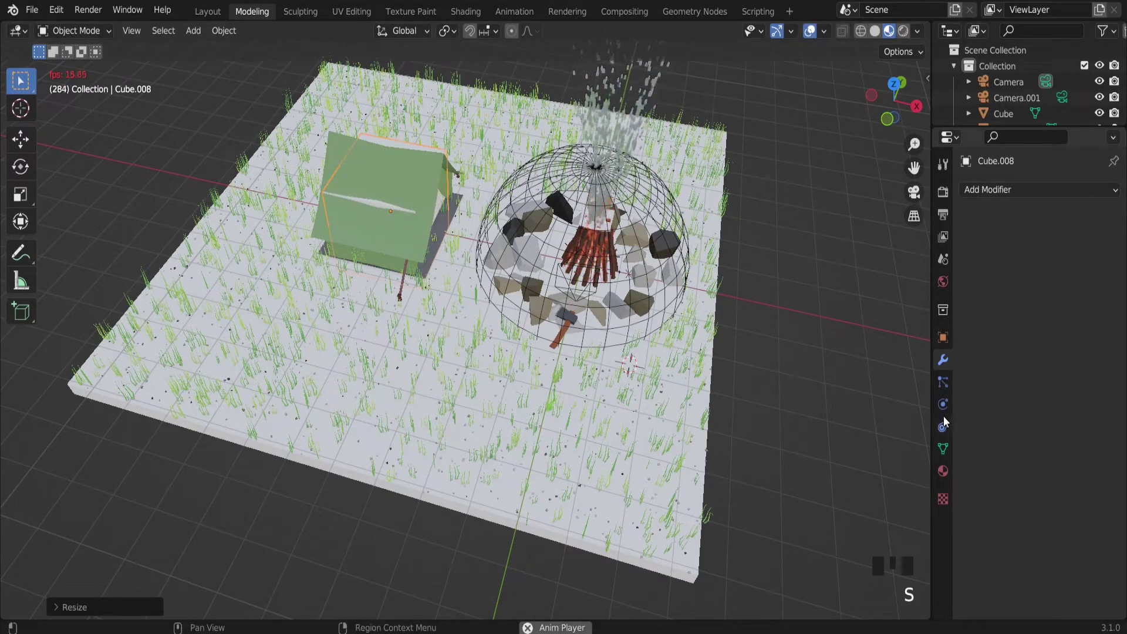
pyautogui.click(948, 342)
# Select the grassy ground plane again.
pyautogui.scroll(-3)
pyautogui.scroll(-3)
pyautogui.moveTo(1063, 591); pyautogui.dragTo(399, 200)
pyautogui.moveTo(399, 199); pyautogui.dragTo(514, 210)
pyautogui.scroll(3)
pyautogui.click(599, 185)
# Add a second Boolean Difference modifier (Exact) to the ground with Cube.008 as cutter.
pyautogui.click(948, 366)
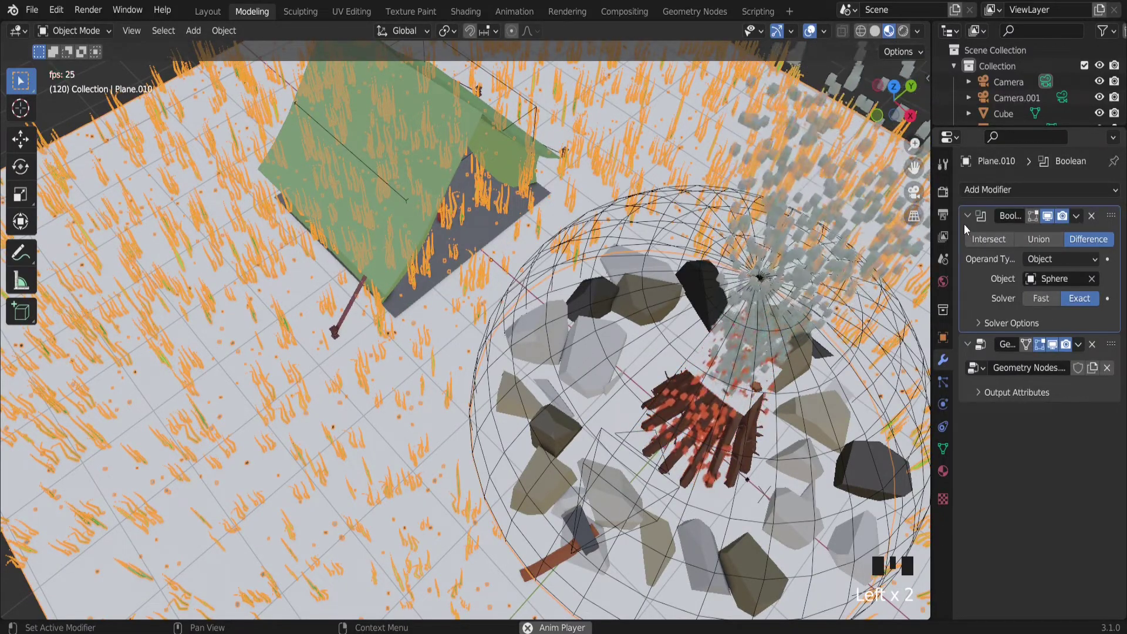
pyautogui.moveTo(970, 225); pyautogui.dragTo(852, 267)
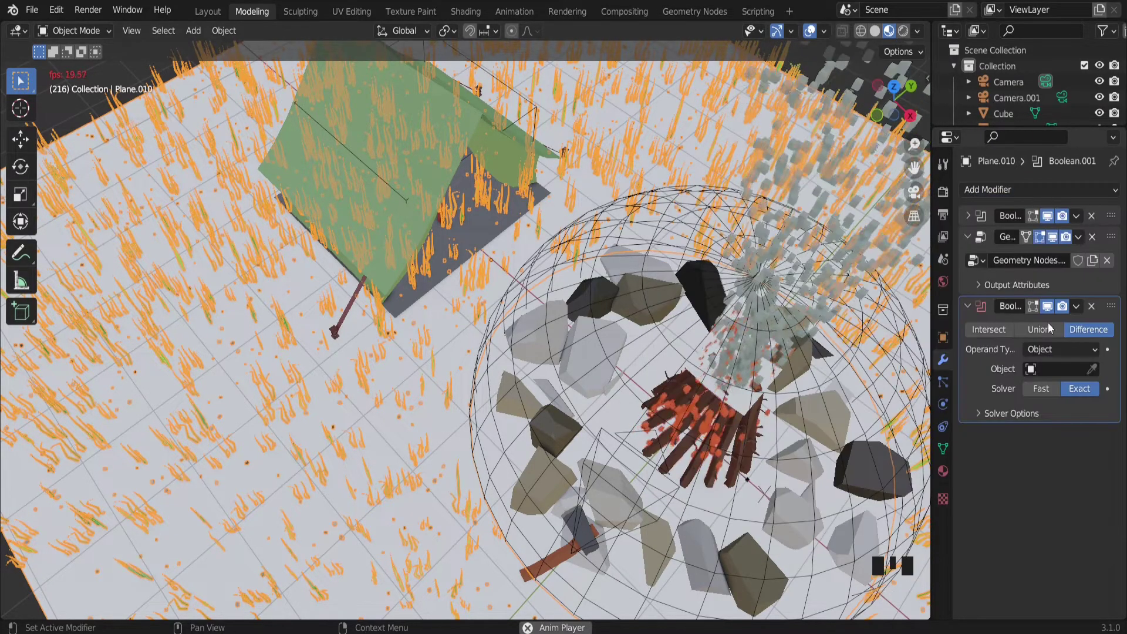
pyautogui.click(1095, 371)
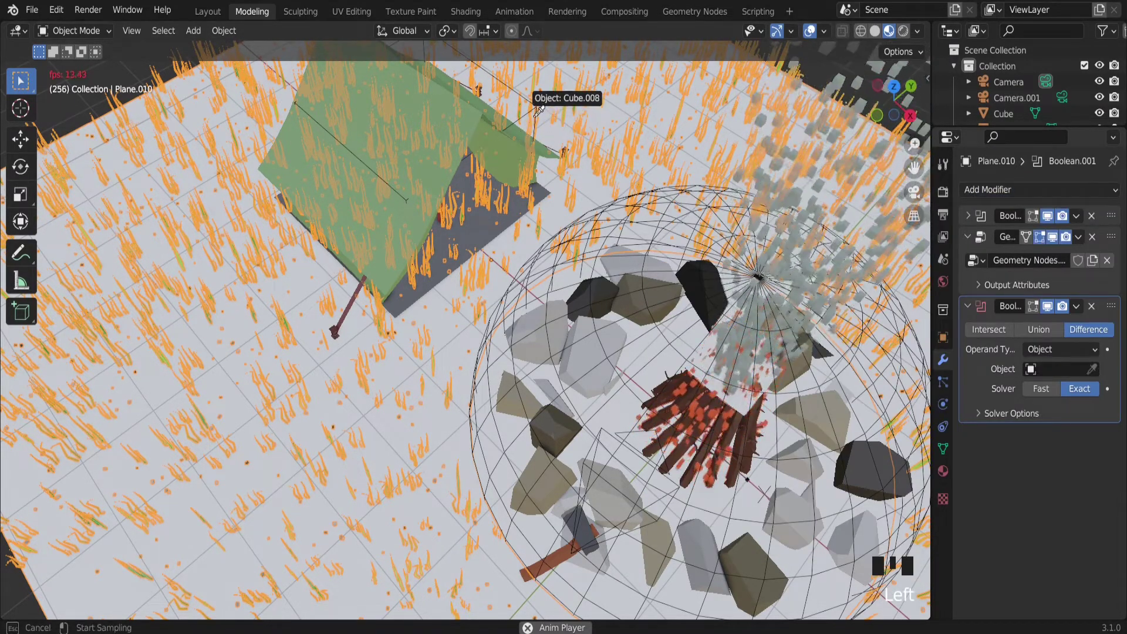
pyautogui.moveTo(473, 163); pyautogui.dragTo(966, 308)
# Inspect the grass cleared beneath the tent and across the ground from several angles.
pyautogui.moveTo(966, 307); pyautogui.dragTo(1092, 217)
pyautogui.scroll(3)
pyautogui.moveTo(435, 174); pyautogui.dragTo(504, 189)
pyautogui.scroll(-3)
pyautogui.click(765, 408)
pyautogui.scroll(3)
pyautogui.moveTo(552, 268); pyautogui.dragTo(305, 179)
pyautogui.scroll(3)
pyautogui.moveTo(270, 207); pyautogui.dragTo(492, 398)
pyautogui.scroll(3)
pyautogui.scroll(-3)
pyautogui.moveTo(523, 322); pyautogui.dragTo(443, 278)
pyautogui.scroll(-3)
pyautogui.scroll(3)
pyautogui.click(434, 280)
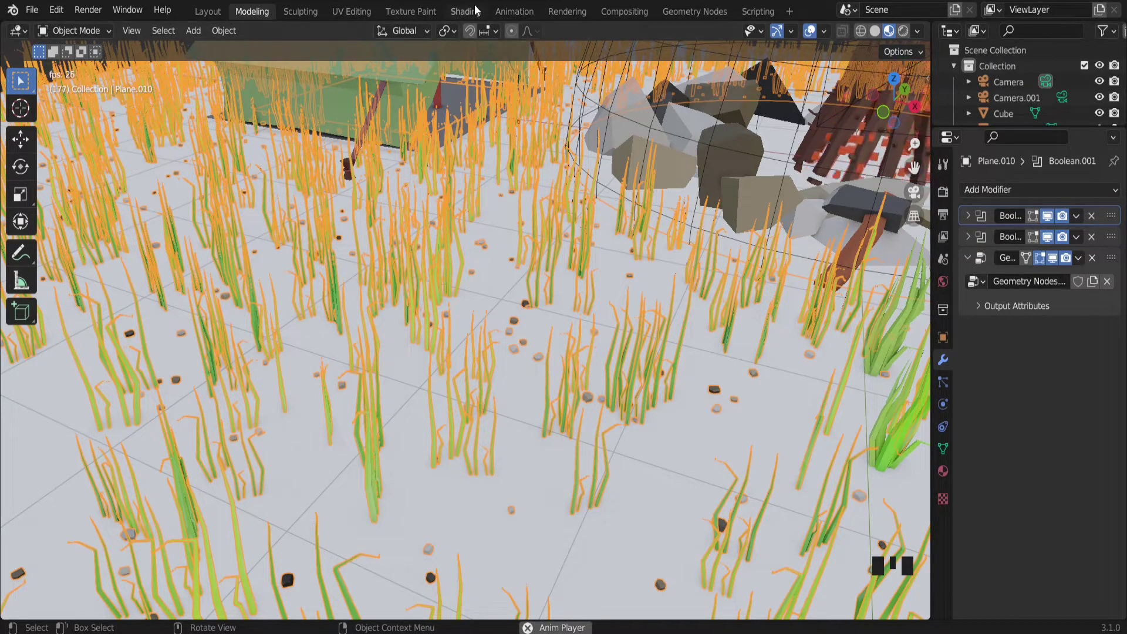
# Switch to the Shading workspace.
pyautogui.click(486, 9)
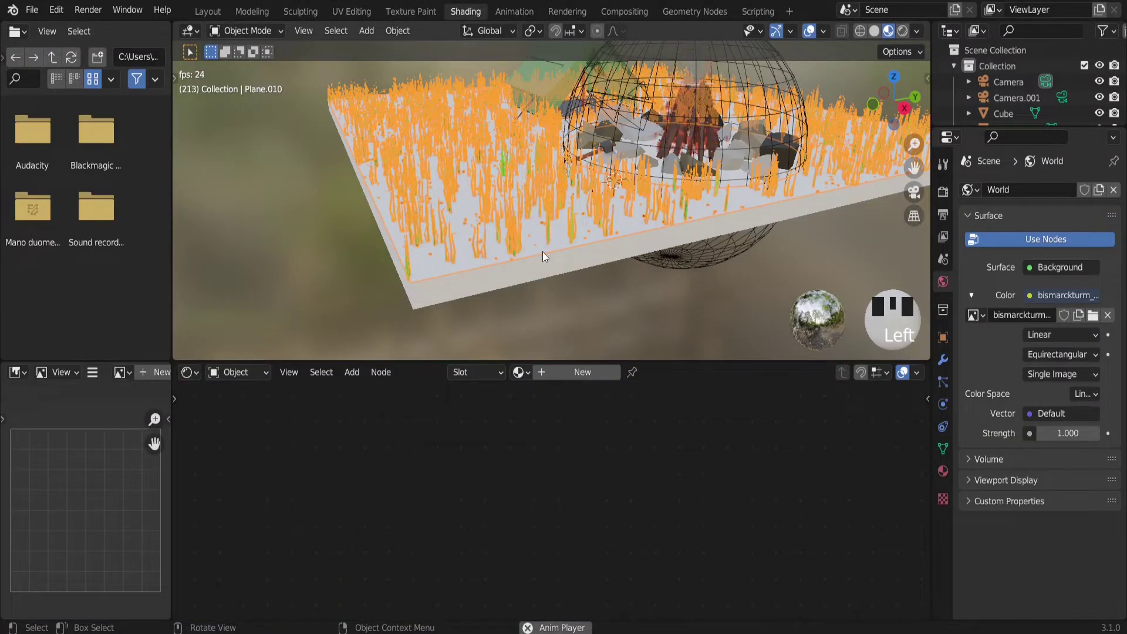
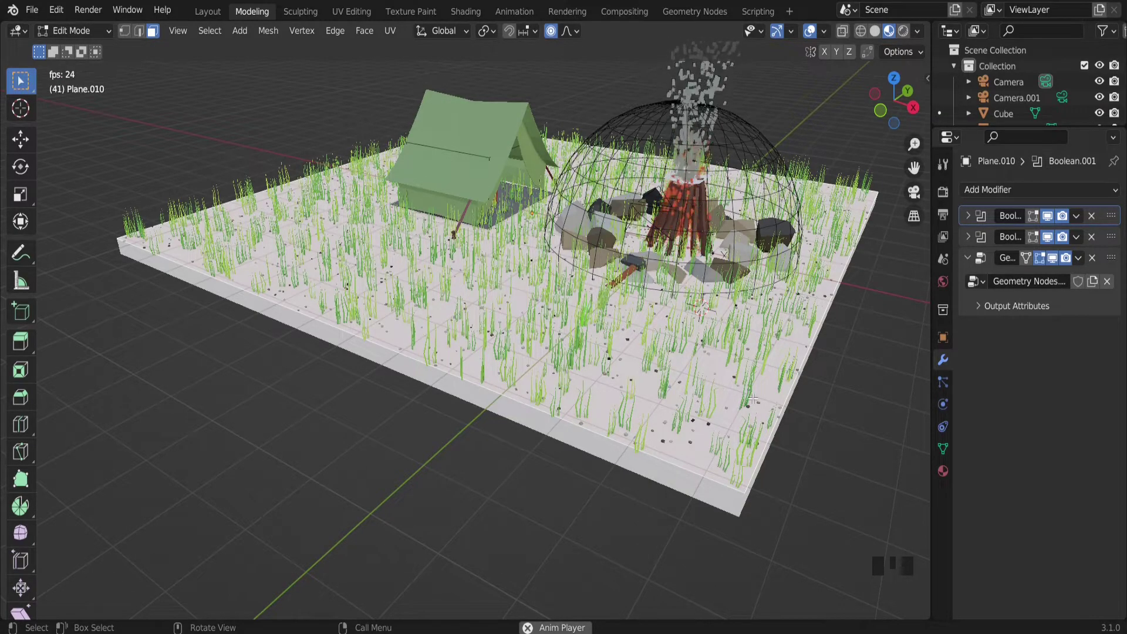
# Inspect the cleared ground under the tent, then orbit back out over the whole campsite.
pyautogui.moveTo(569, 266); pyautogui.dragTo(512, 215)
pyautogui.scroll(3)
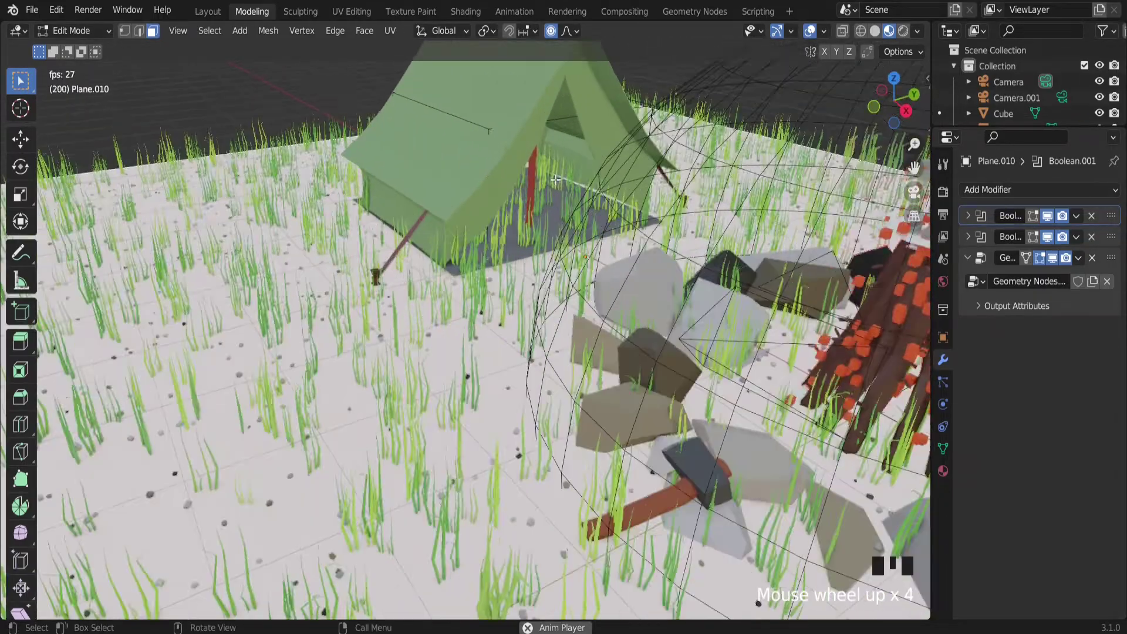
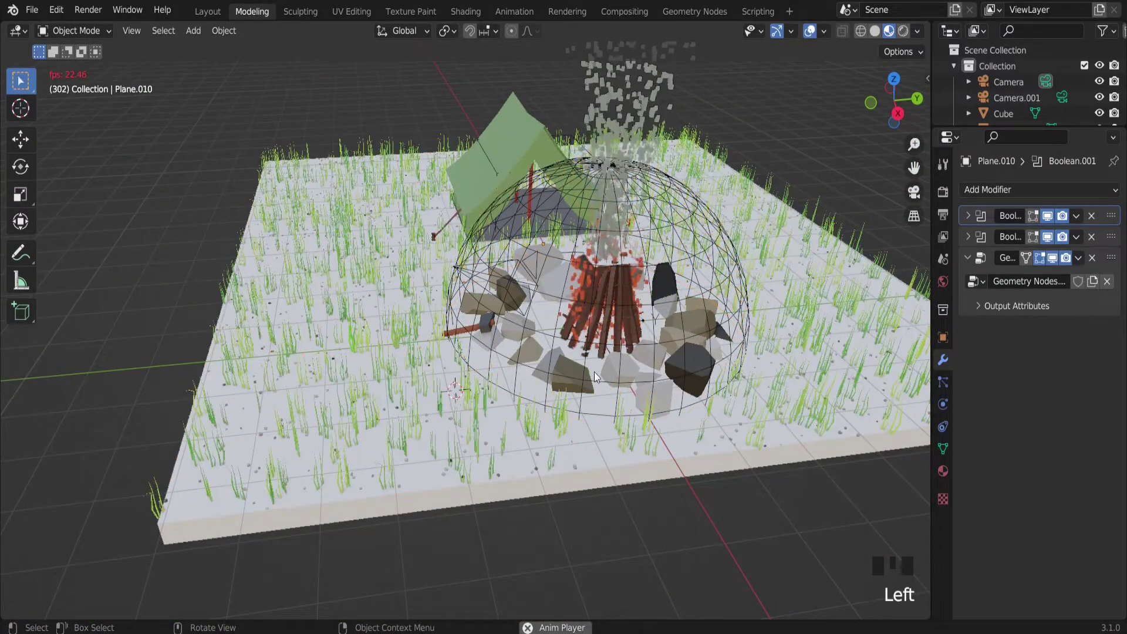
pyautogui.moveTo(331, 362); pyautogui.dragTo(753, 349)
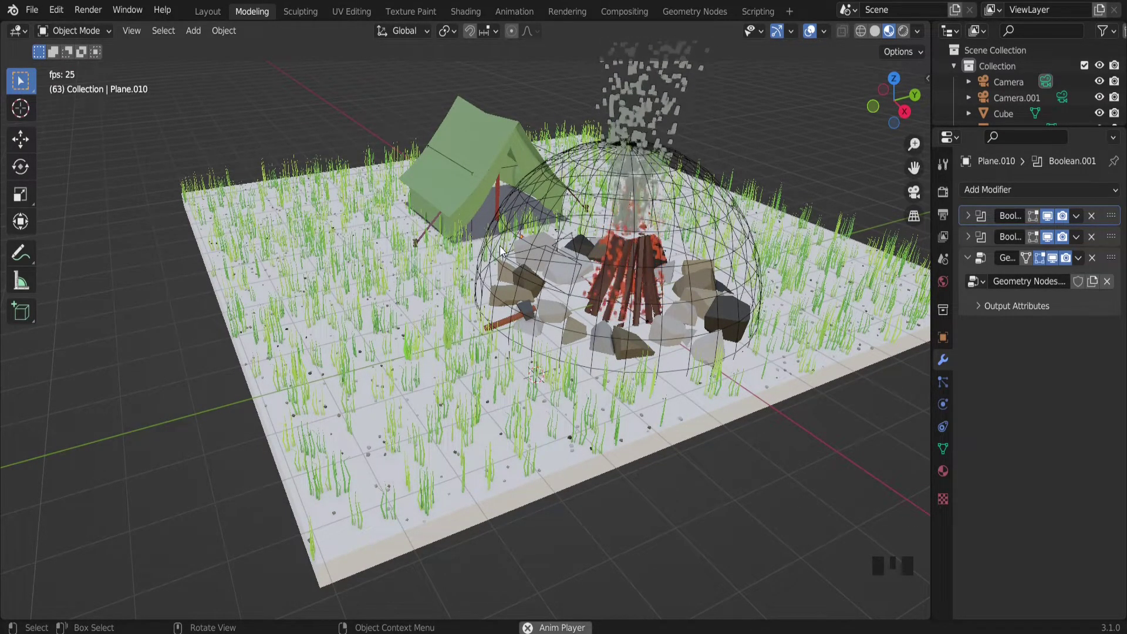